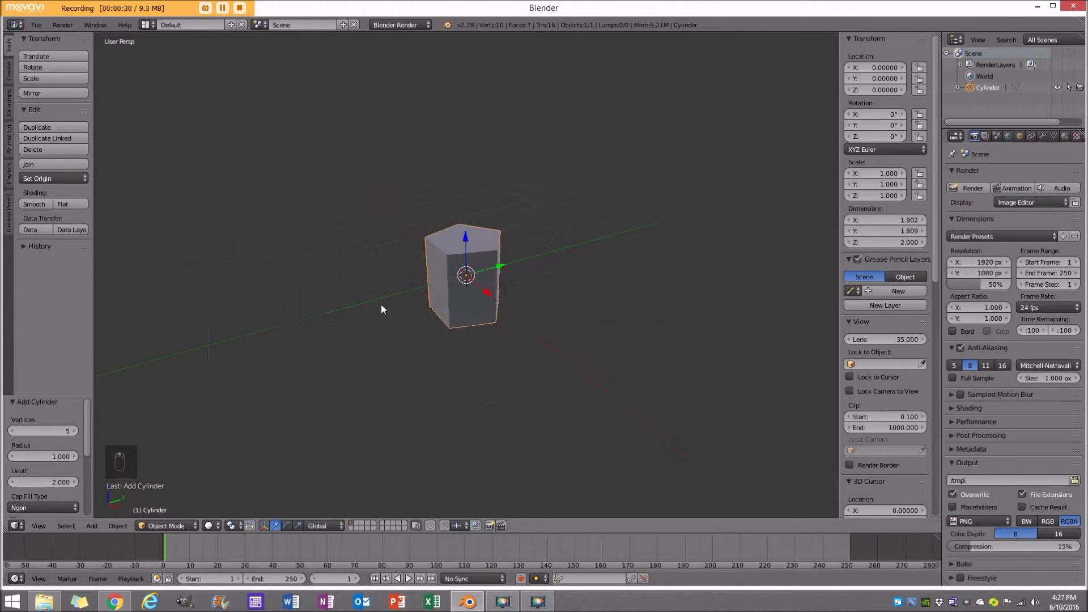
Enlarge and raise the whole prism mesh in front orthographic view, then return to object mode.
drag(420, 279, 449, 282)
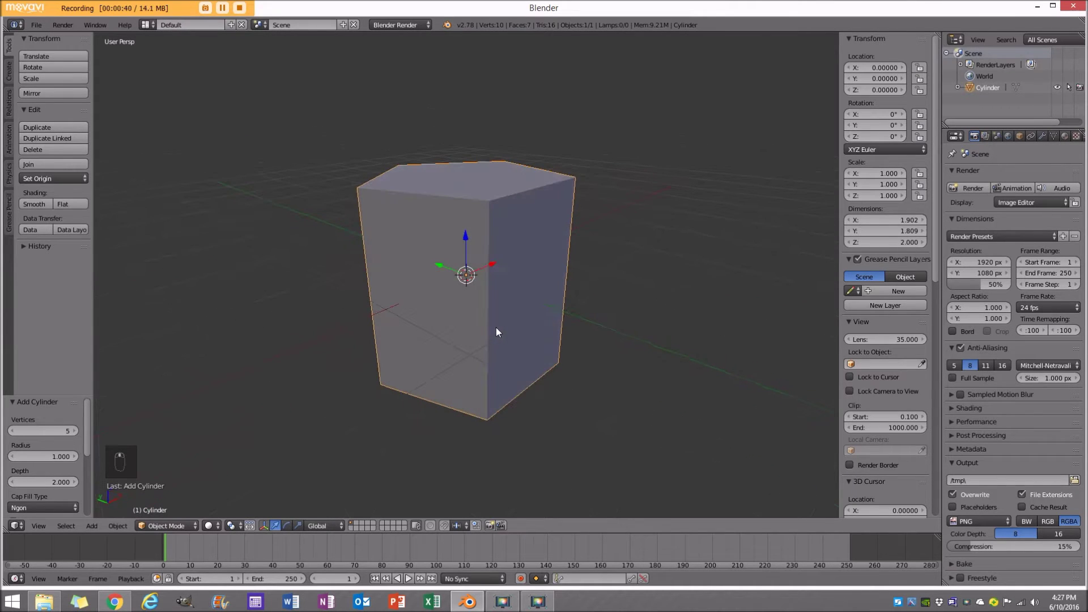
key(KP_5)
key(KP_1)
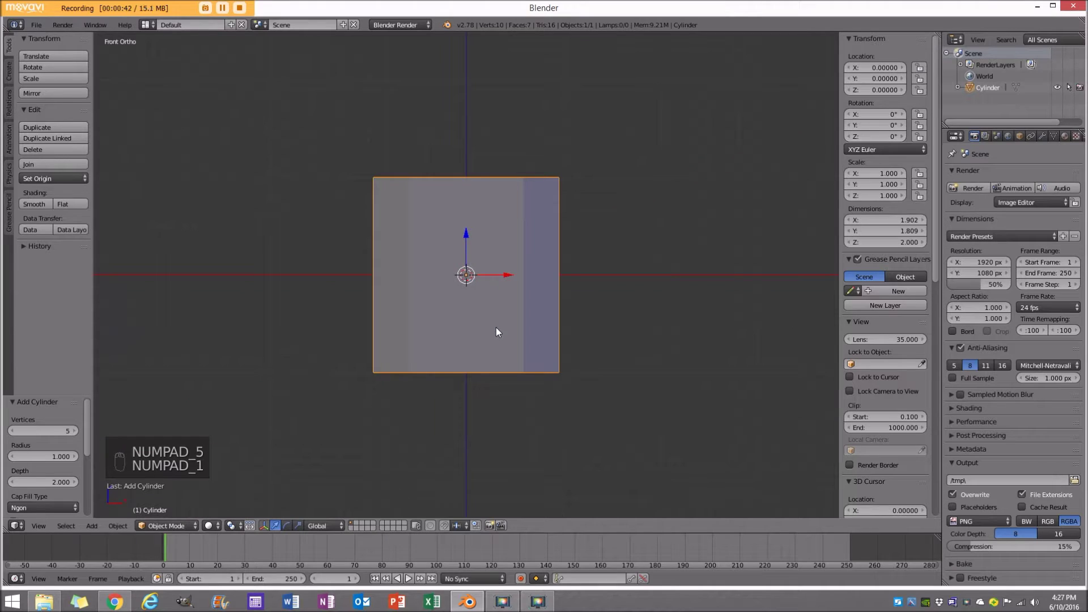
key(Tab)
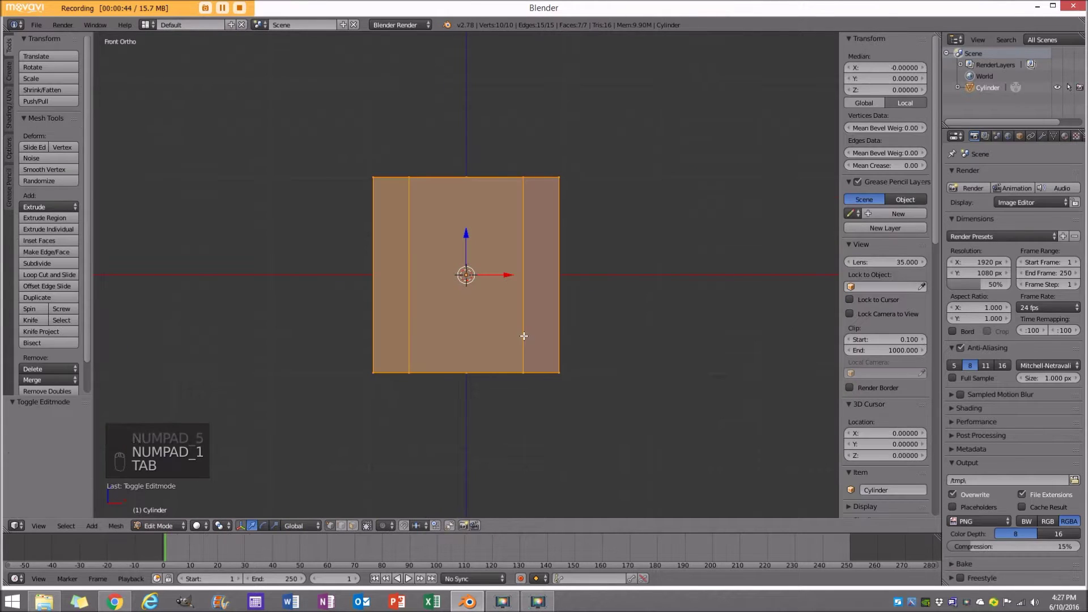
key(z)
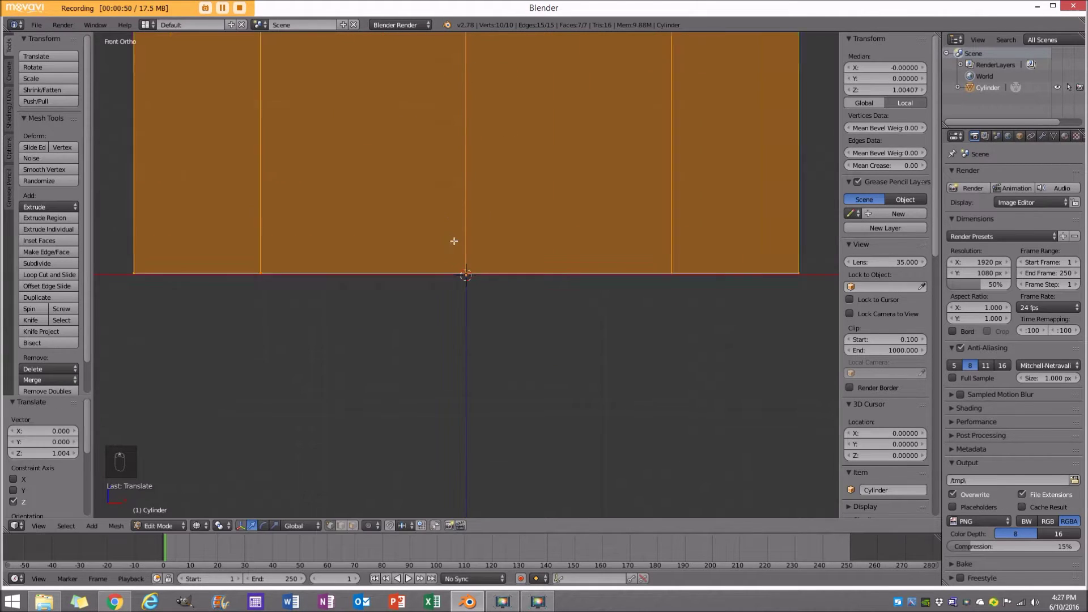
key(g)
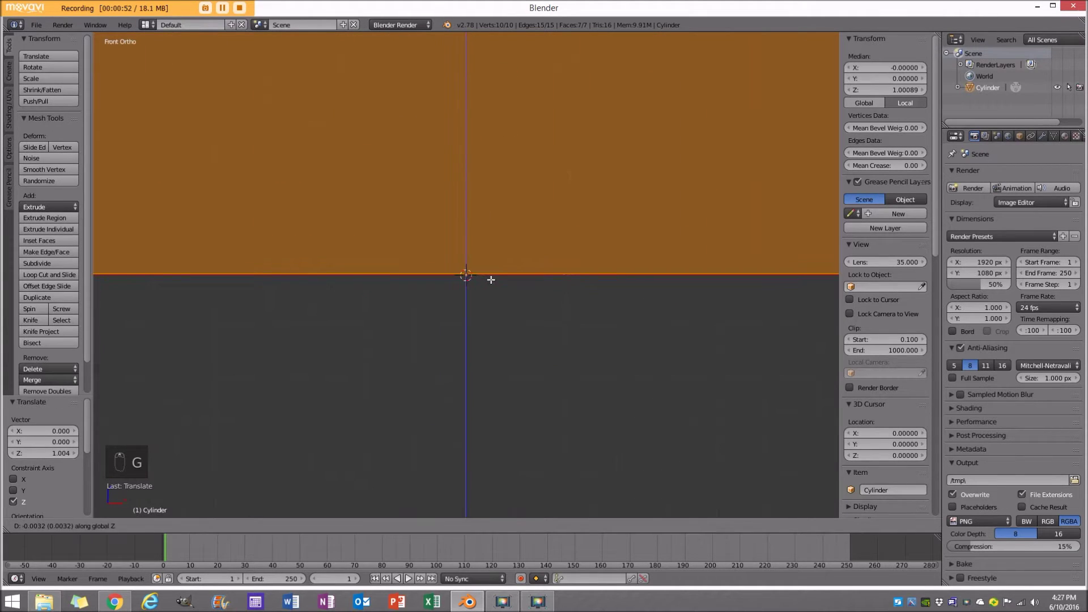
key(`)
key(Tab)
key(z)
key(s)
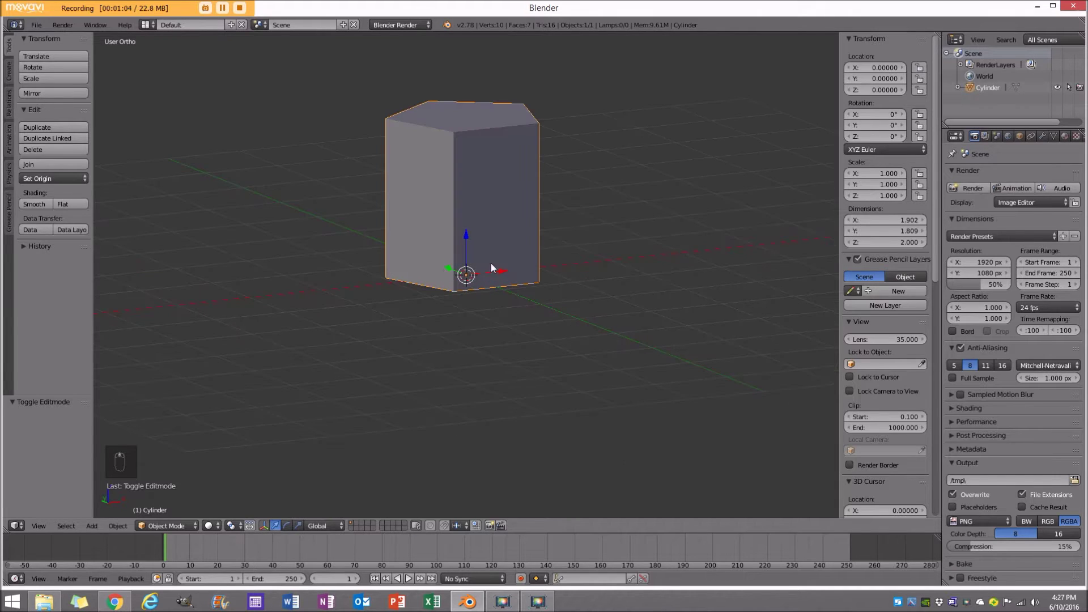
Extrude the top ring upward, shrink and merge it into a single sharp tip, and add a Bevel modifier.
key(Tab)
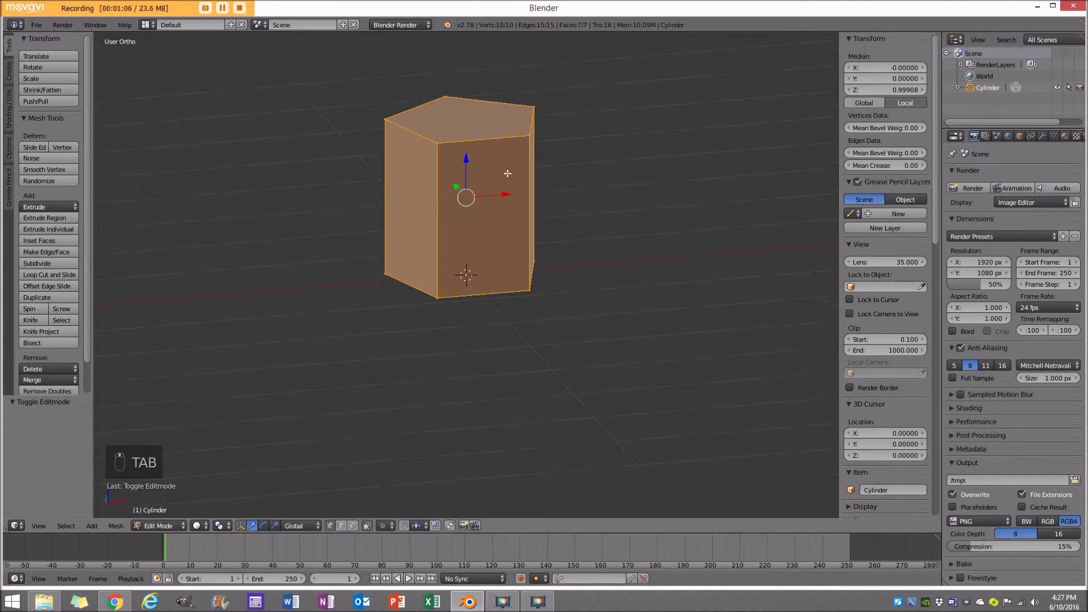
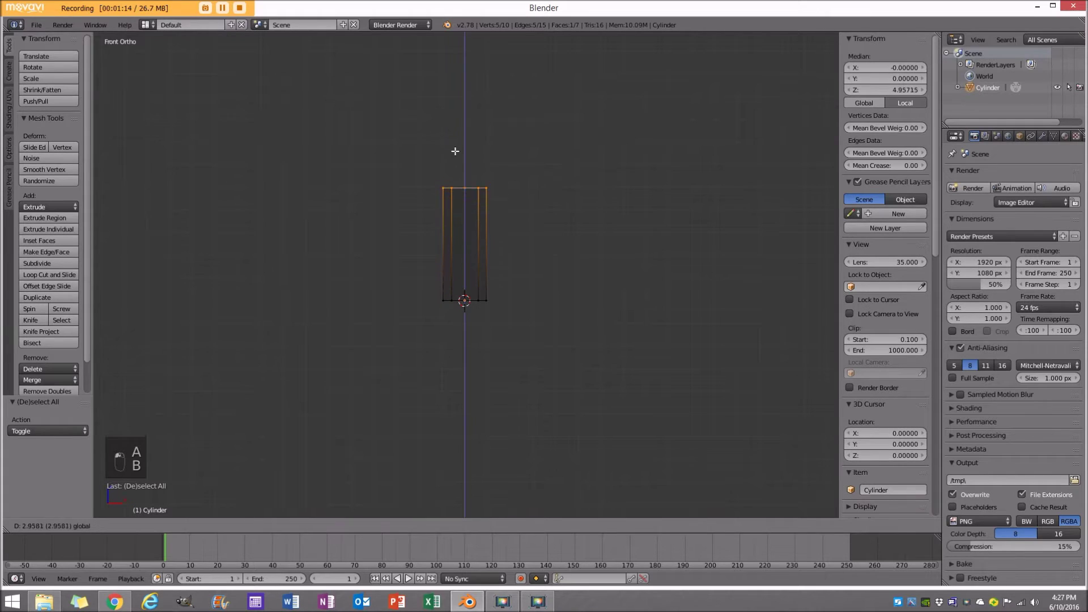
key(s)
key(e)
key(s)
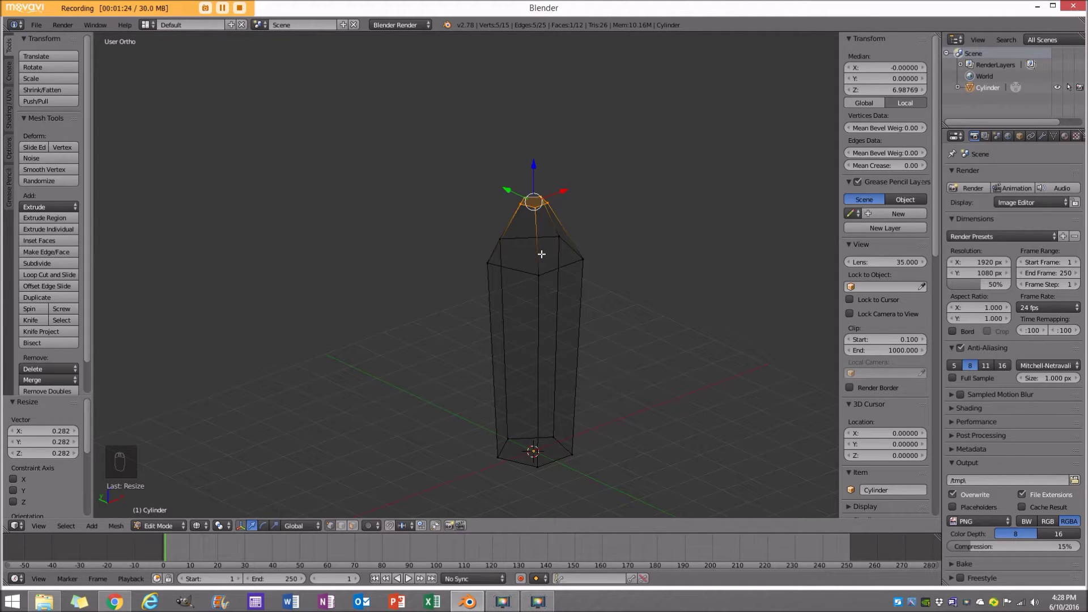
key(w)
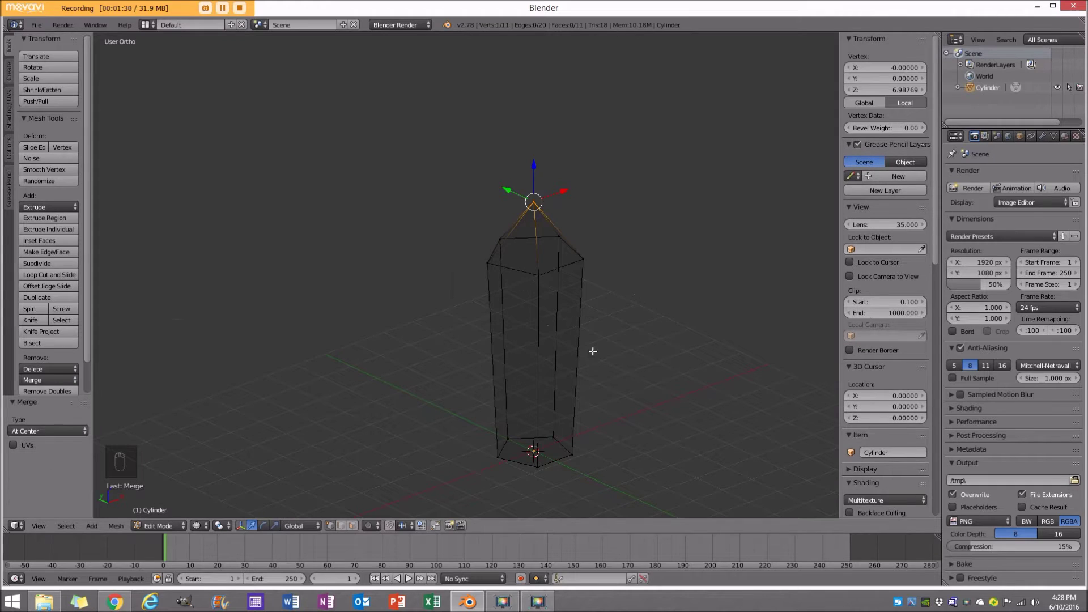
key(z)
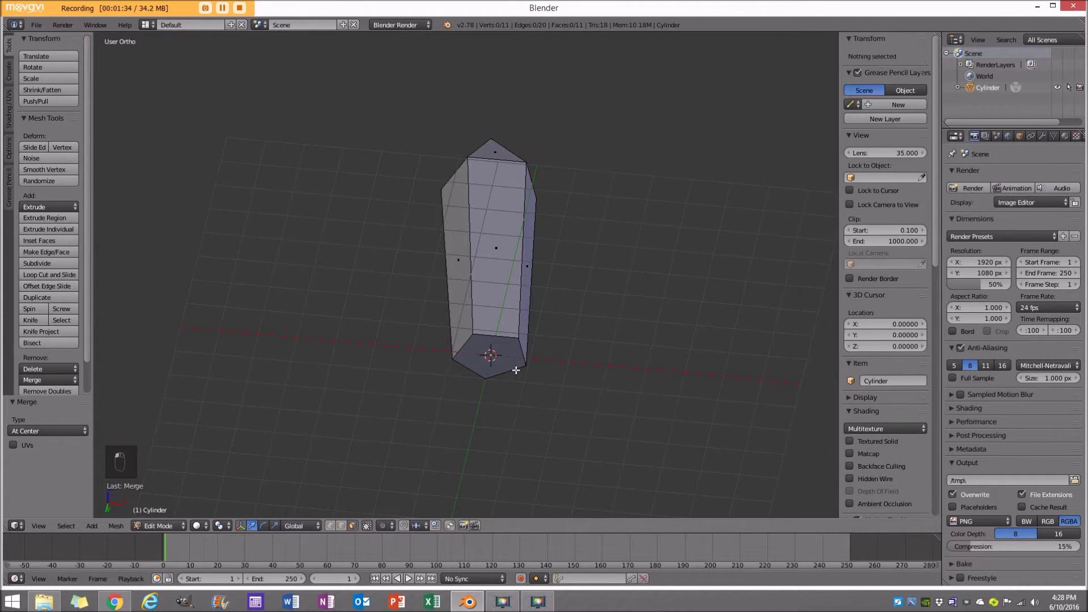
key(x)
key(Tab)
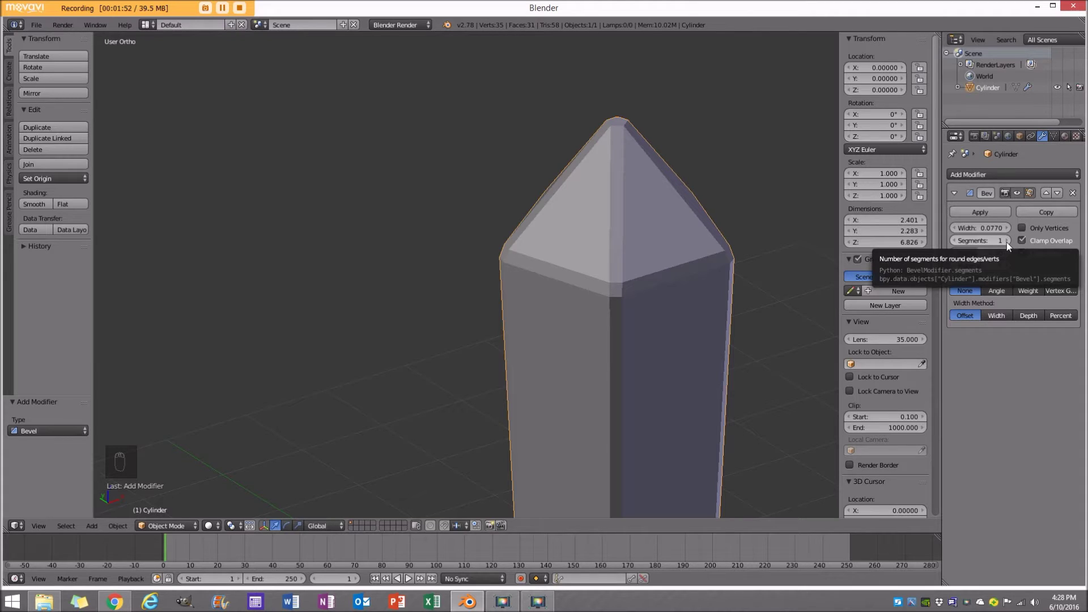
Narrow the Bevel modifier to width 0.029 with 3 segments and check the crystal from the front.
drag(1010, 245, 539, 373)
middle_click(539, 373)
drag(421, 357, 800, 295)
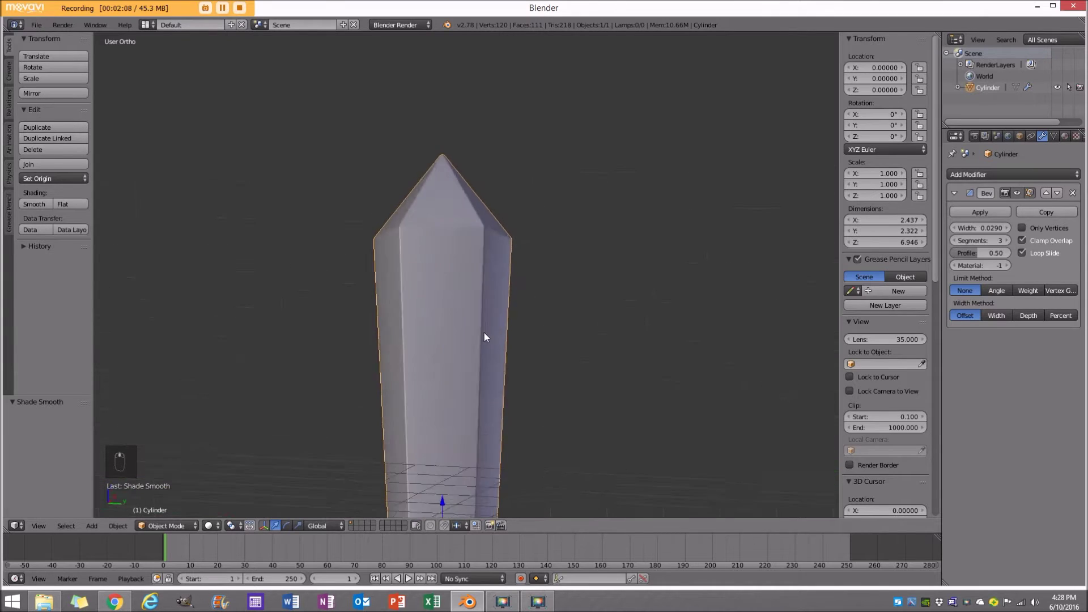
key(KP_1)
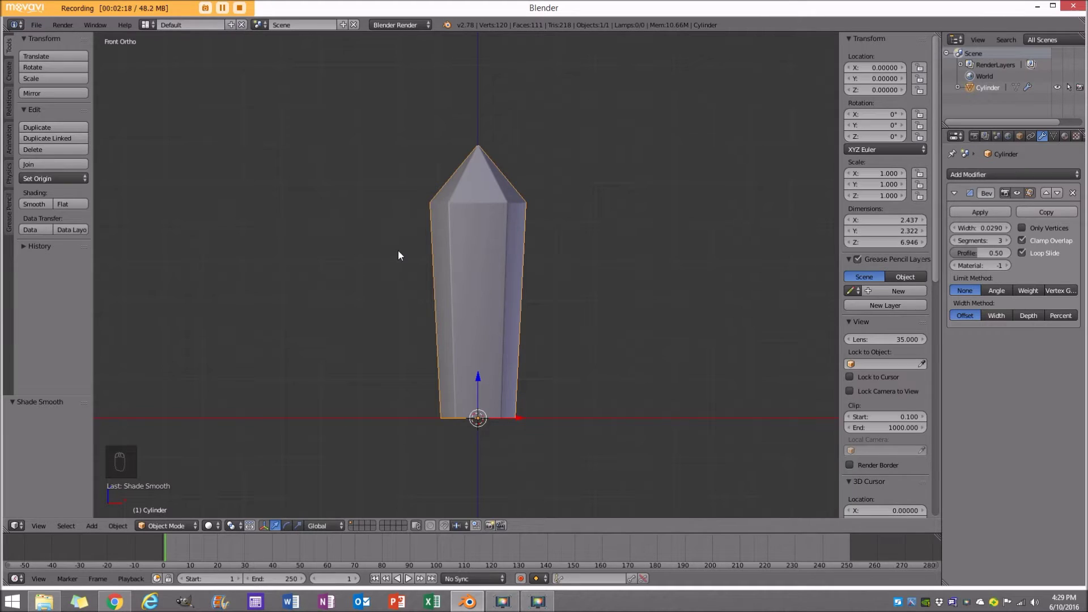
Cut extra edge loops across the crystal body as new cross-sections.
key(Tab)
key(z)
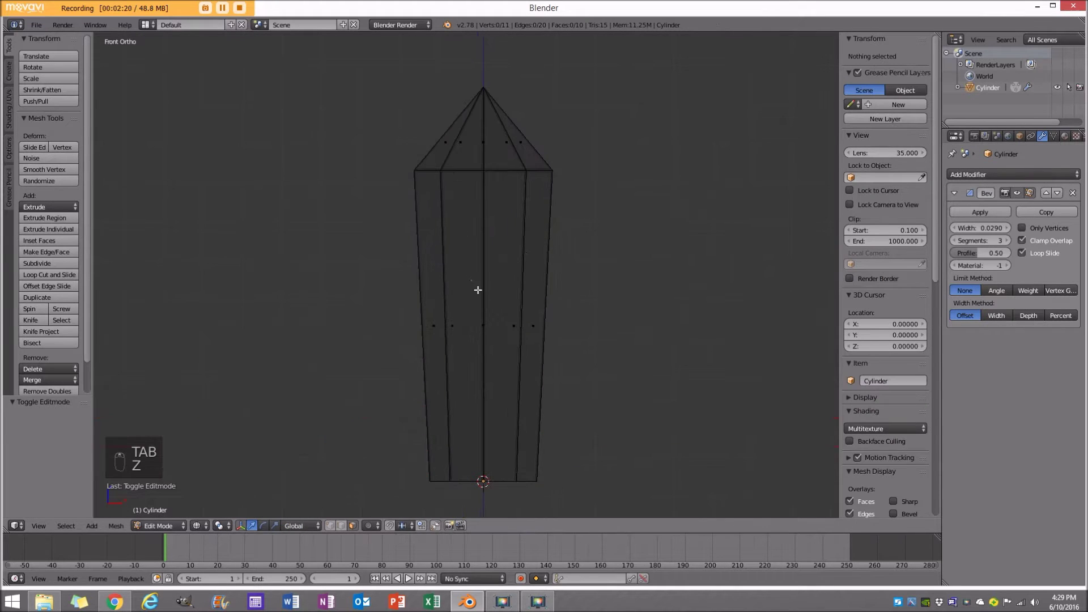
key(z)
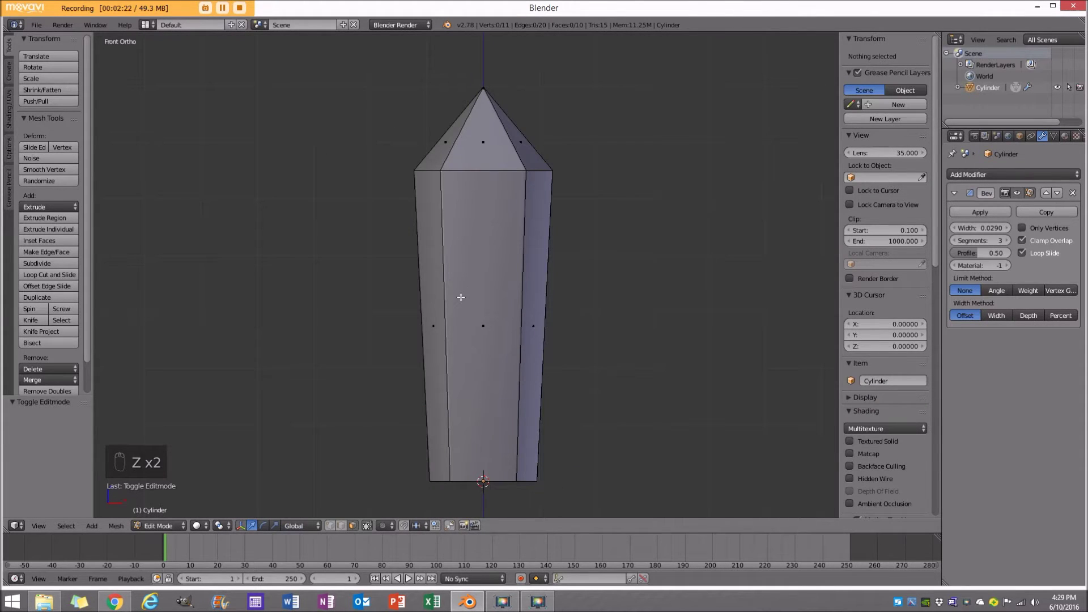
key(ctrl+r)
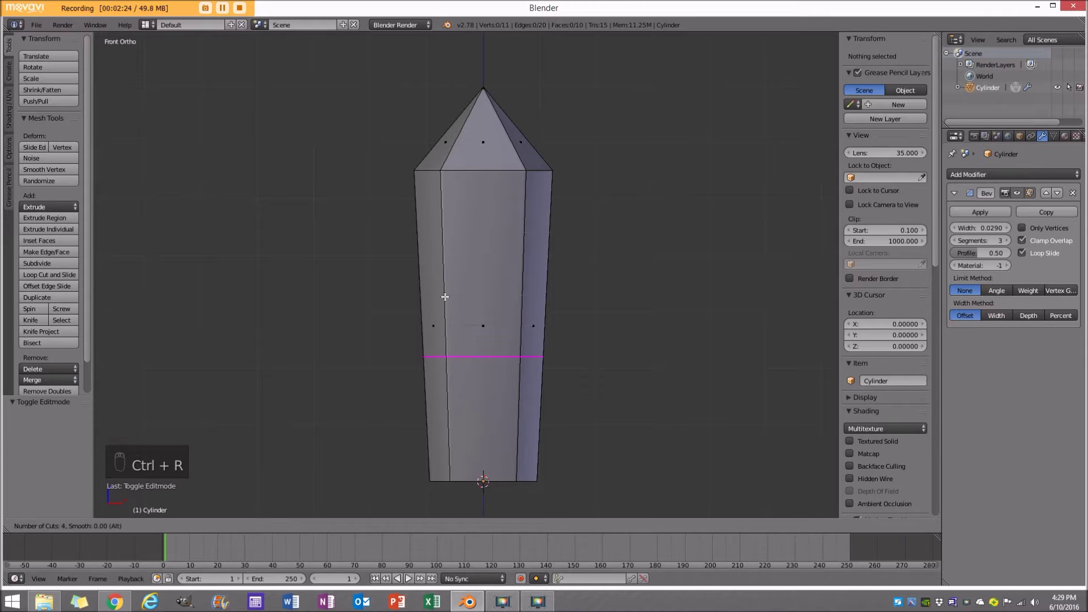
key(a)
click(331, 529)
key(z)
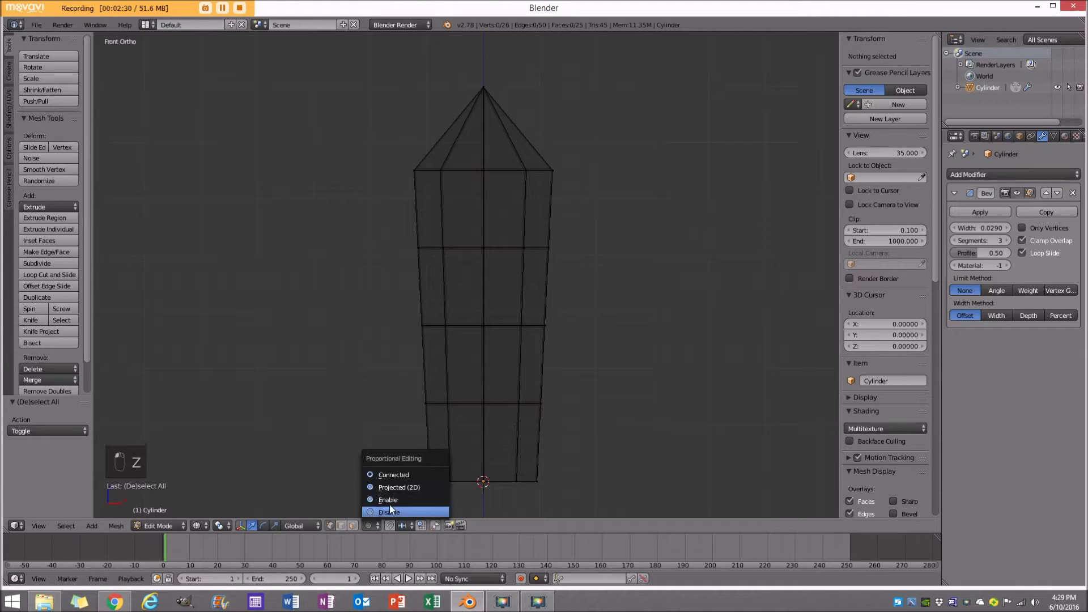
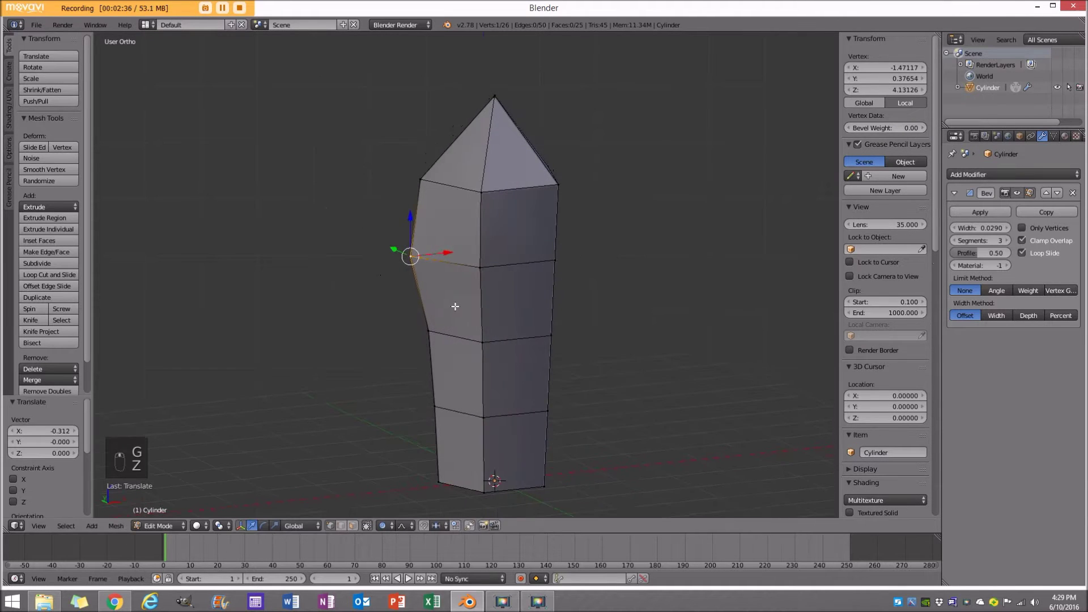
Shift the new cross-section vertices sideways so the body becomes irregular and slightly bent.
key(g)
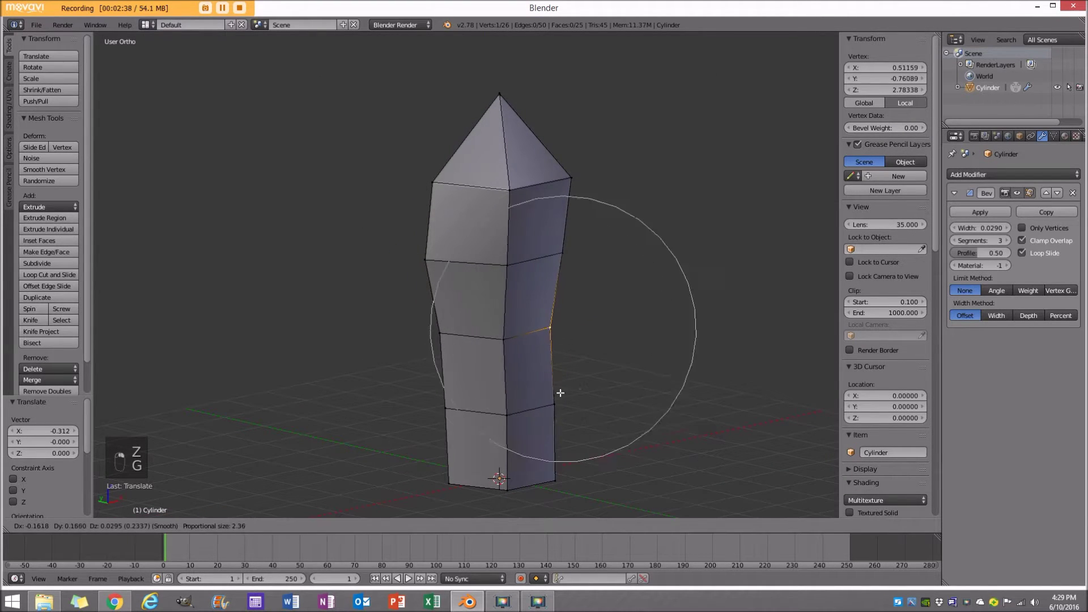
key(g)
key(g)
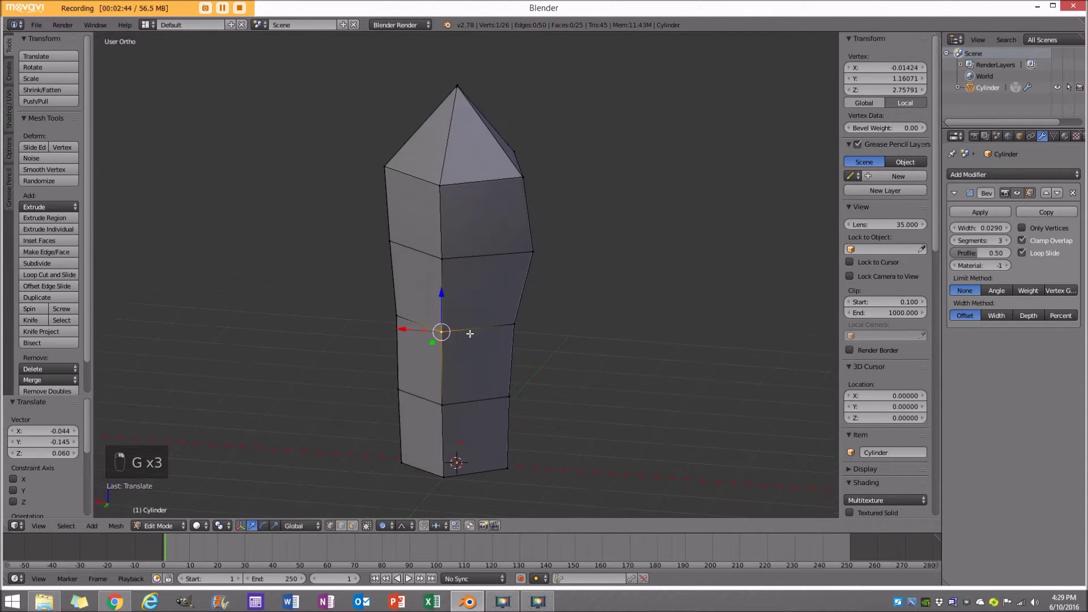
key(g)
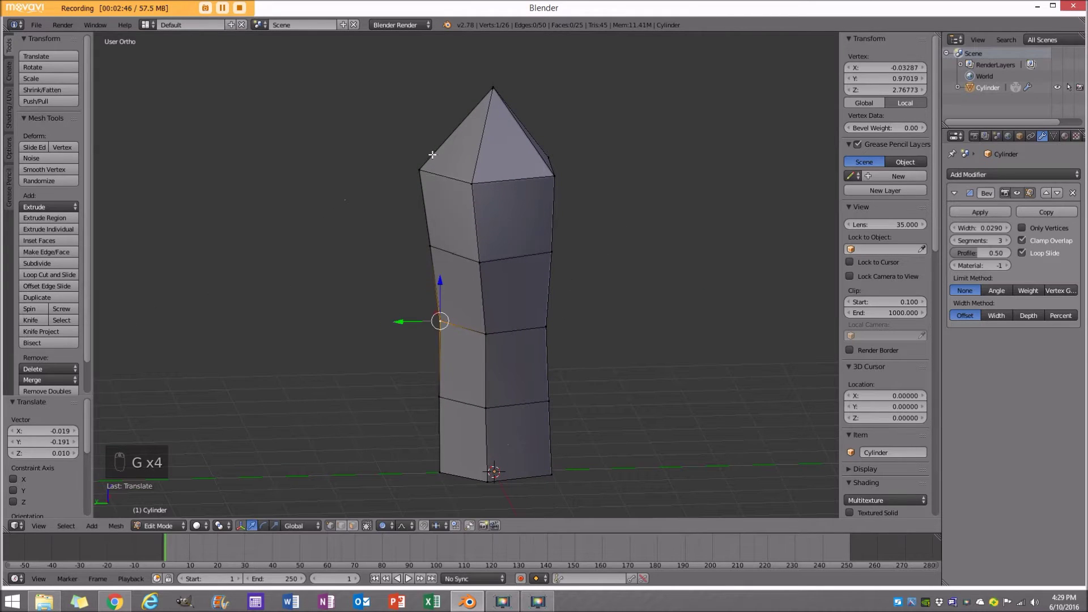
key(g)
key(Tab)
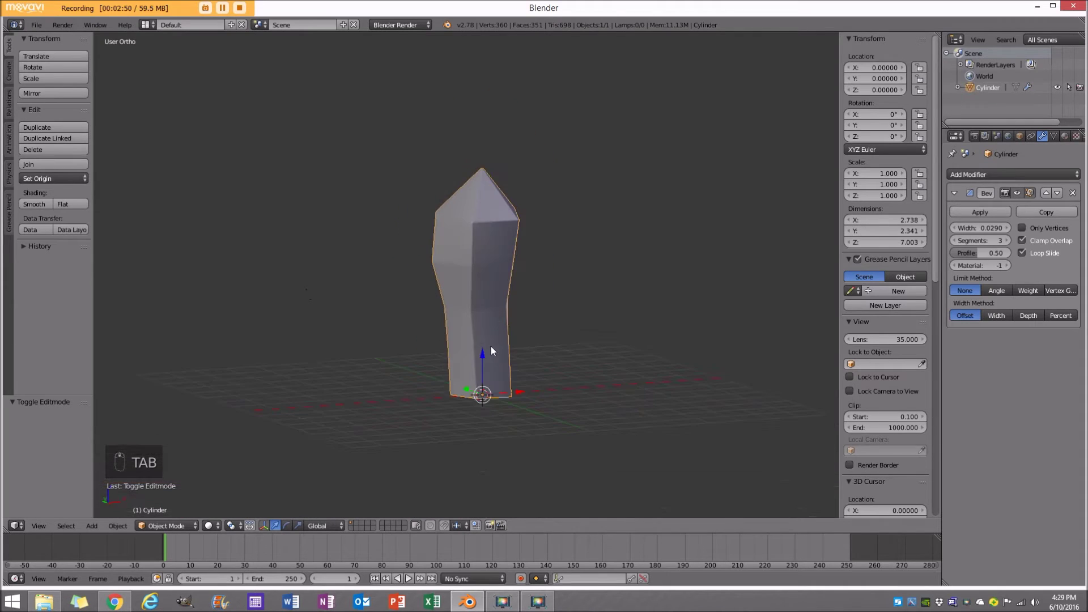
Duplicate the crystal as a tilted, slightly smaller left copy and reshape its tip vertex.
key(KP_1)
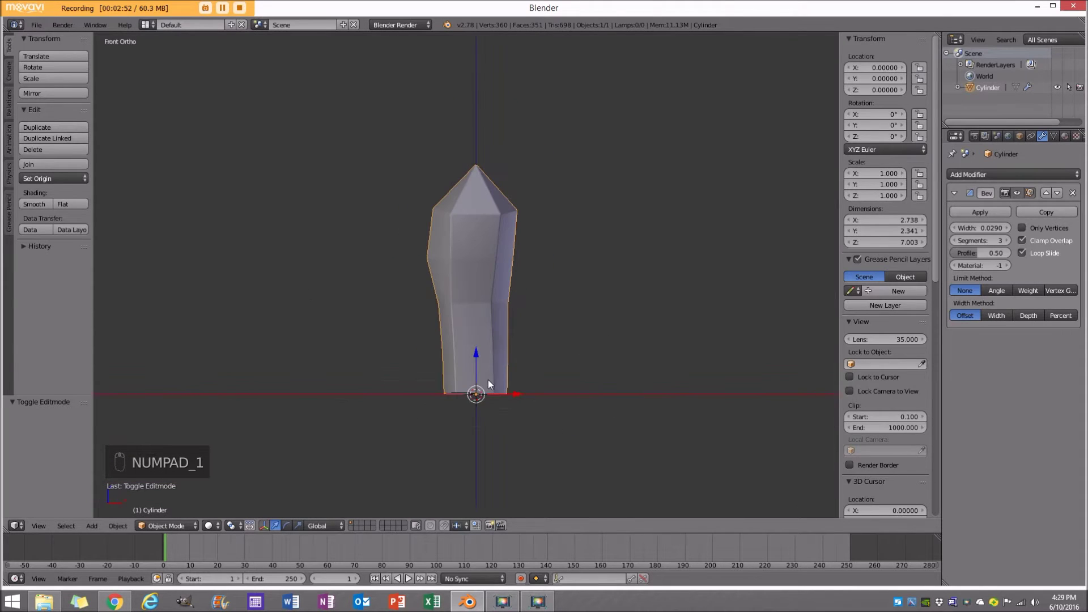
key(shift+d)
key(r)
key(s)
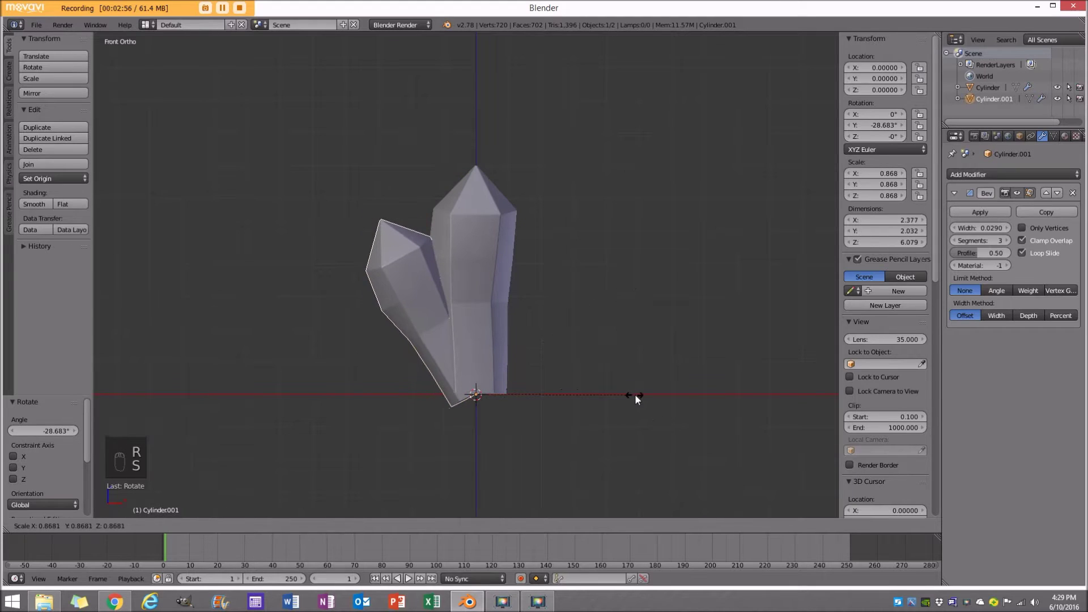
key(g)
key(Tab)
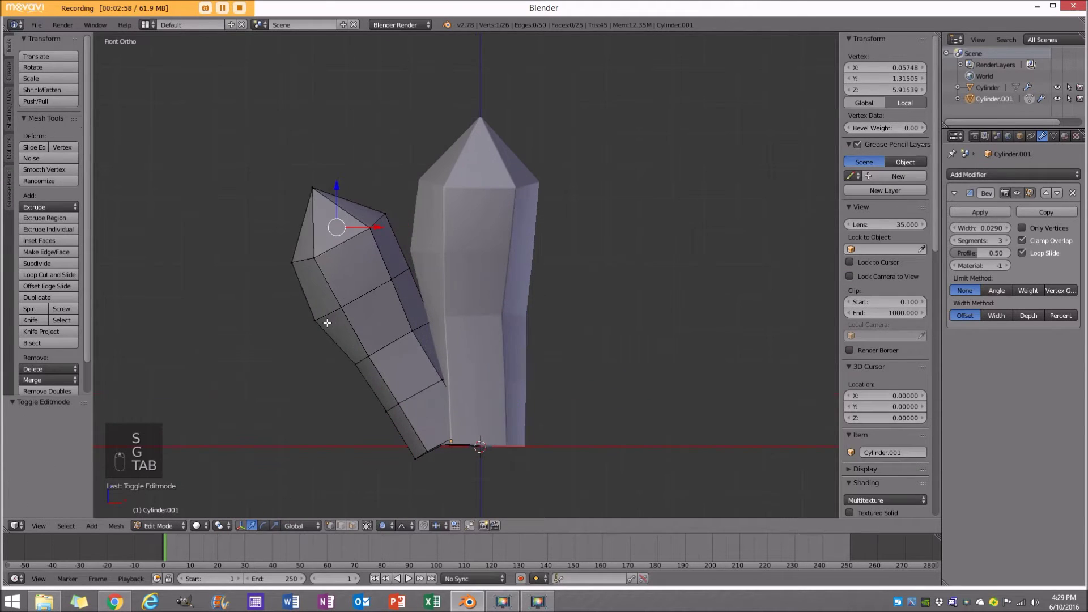
key(g)
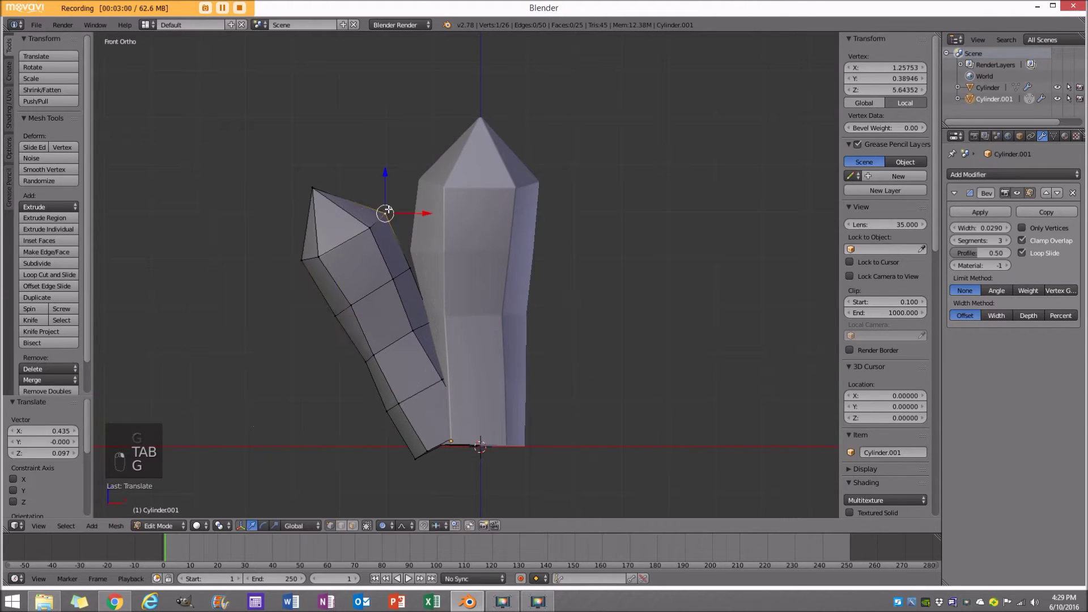
key(g)
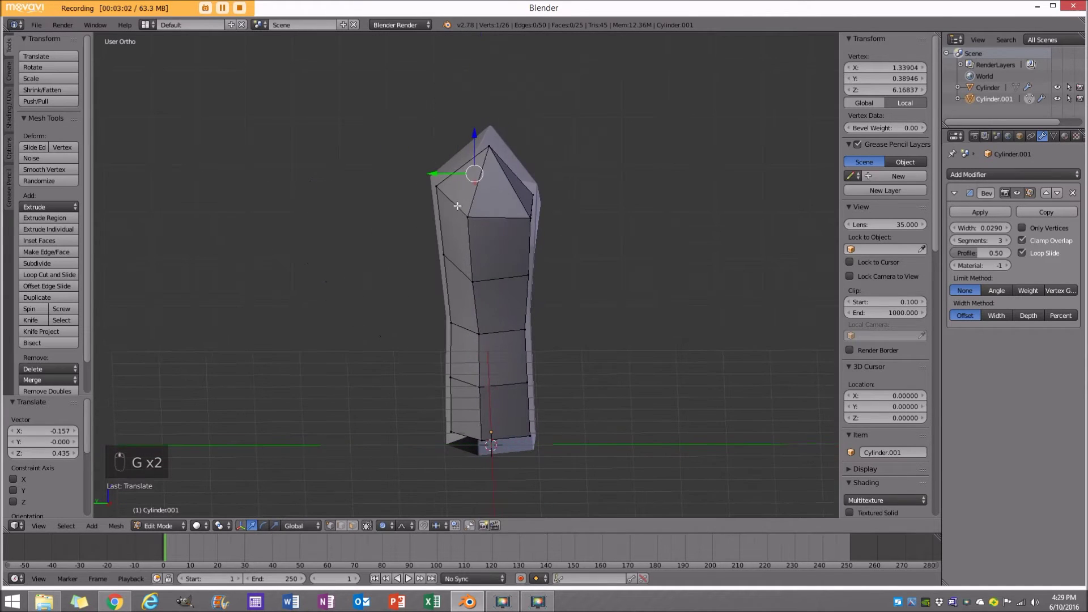
key(g)
key(r)
key(g)
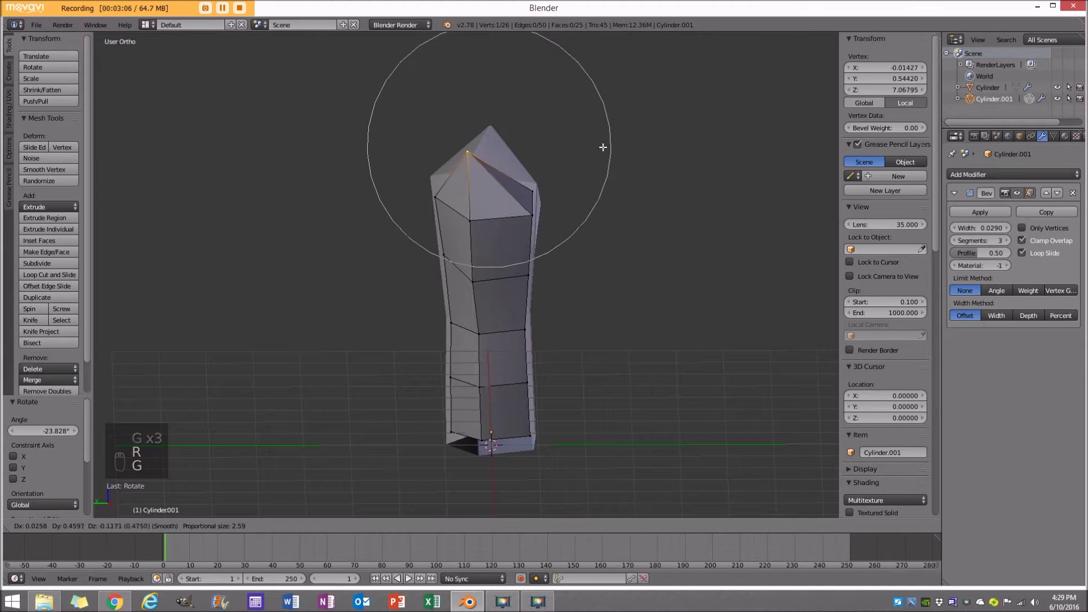
key(Tab)
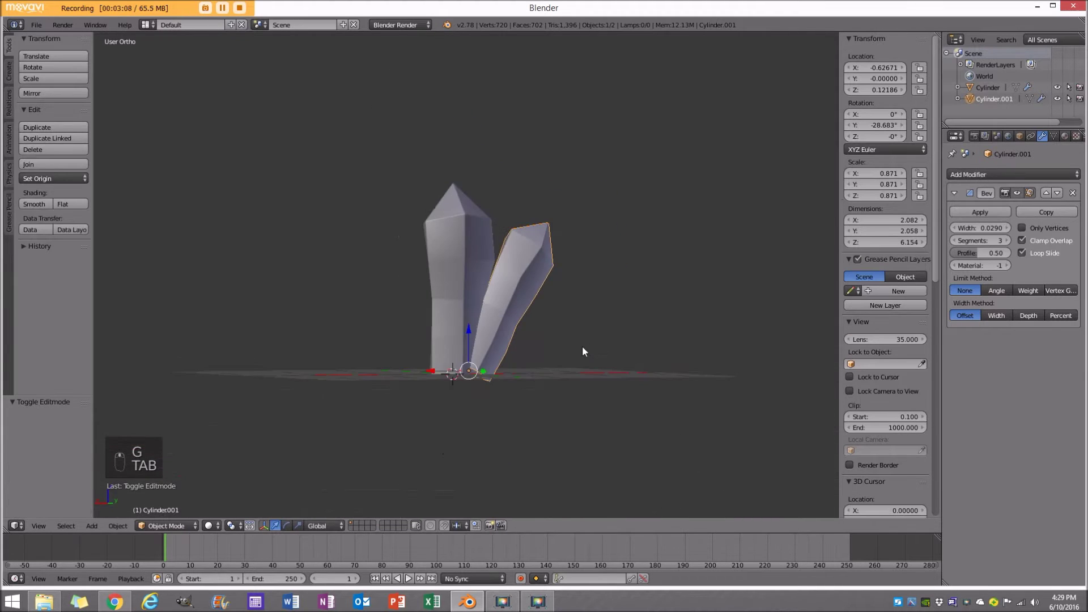
Duplicate again as a right copy tilted the other way and tweak its tip.
key(KP_1)
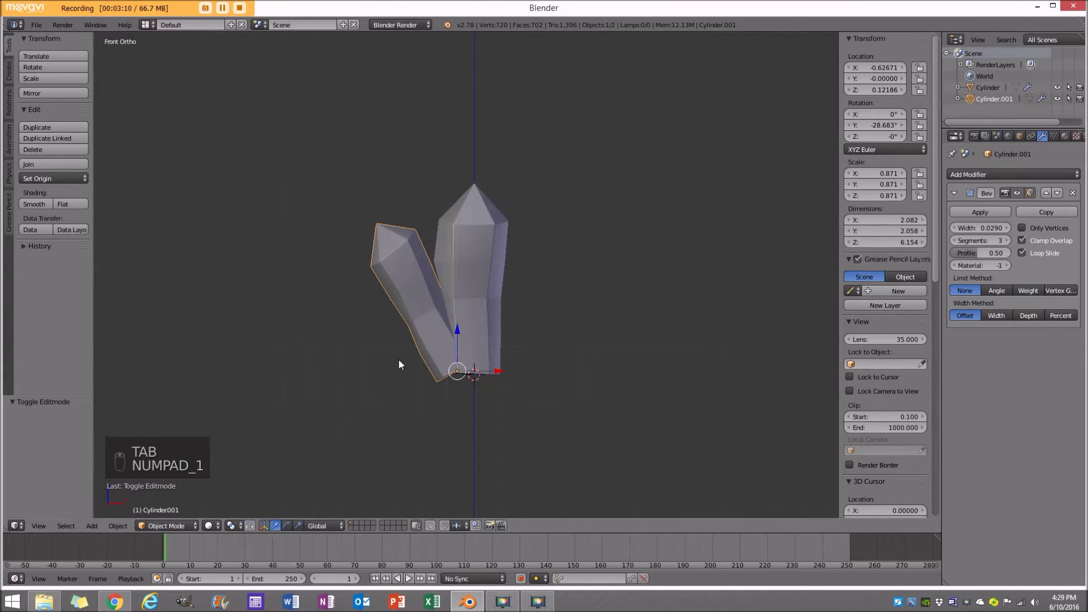
key(shift+d)
key(r)
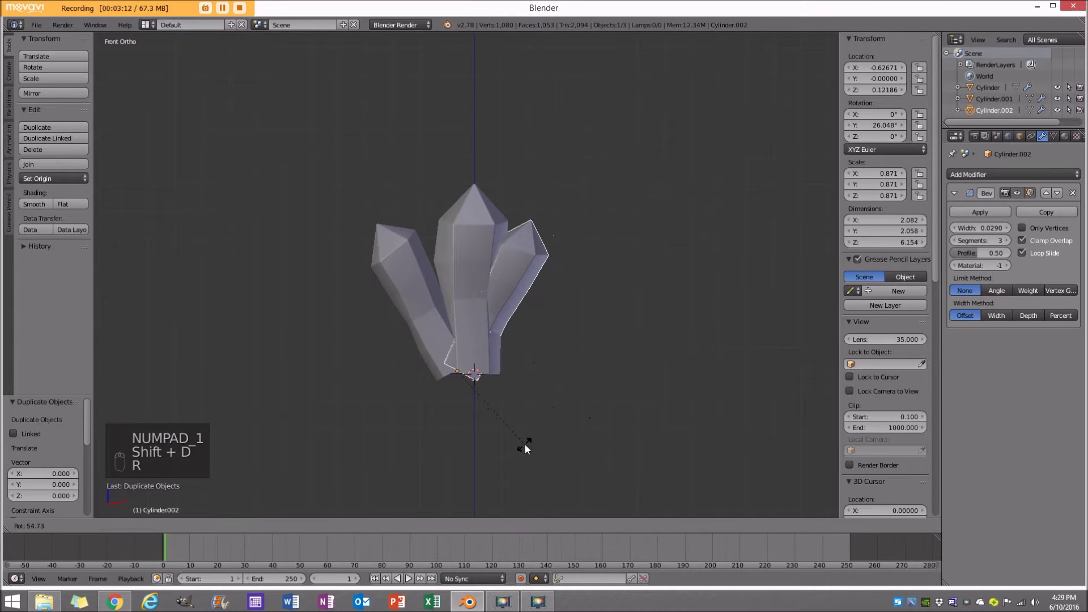
key(g)
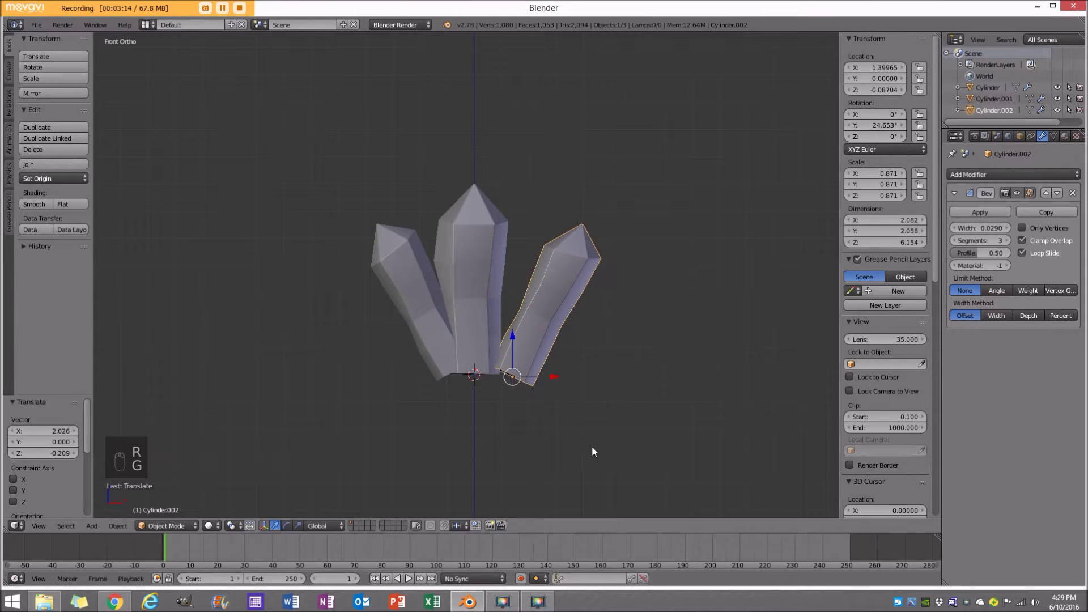
key(Tab)
key(z)
key(g)
key(Tab)
Shrink the right crystal to 0.7, then add a fourth tilted crystal on the side with a moved tip.
key(s)
key(g)
key(z)
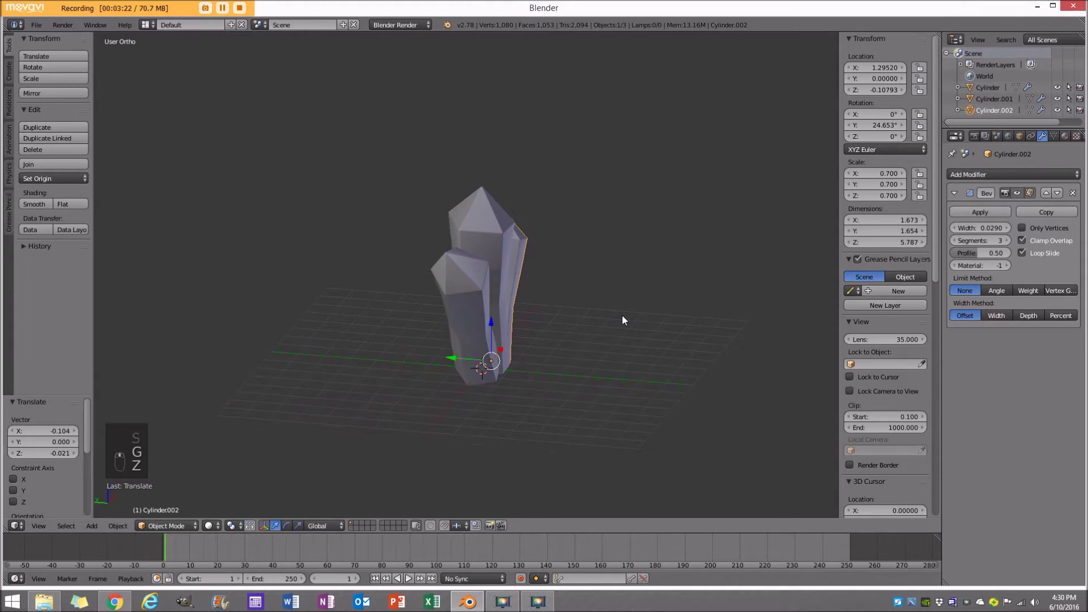
key(KP_3)
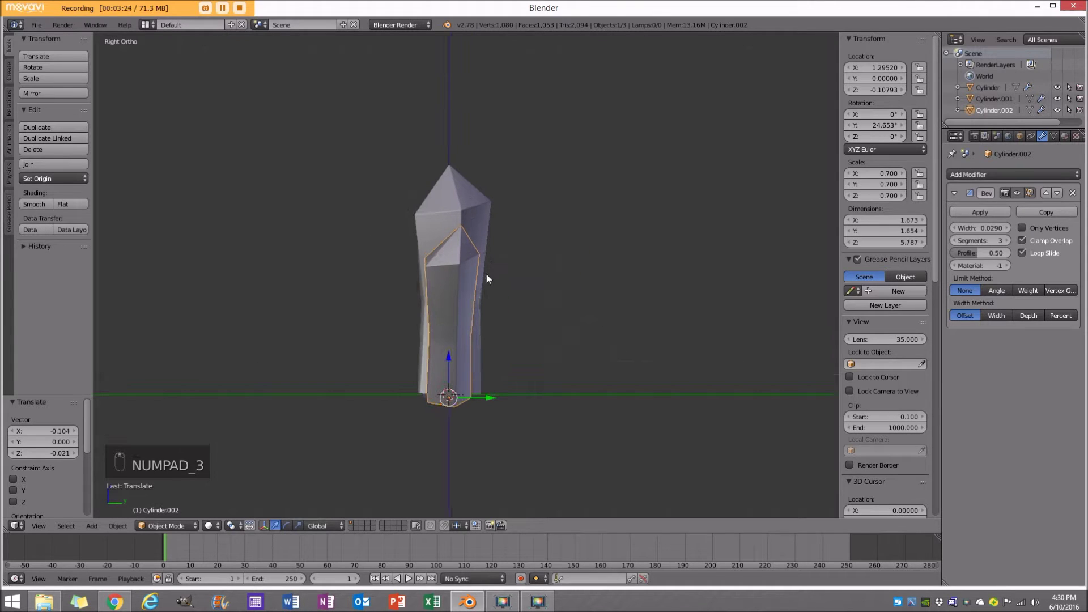
key(shift+d)
key(r)
key(Tab)
key(g)
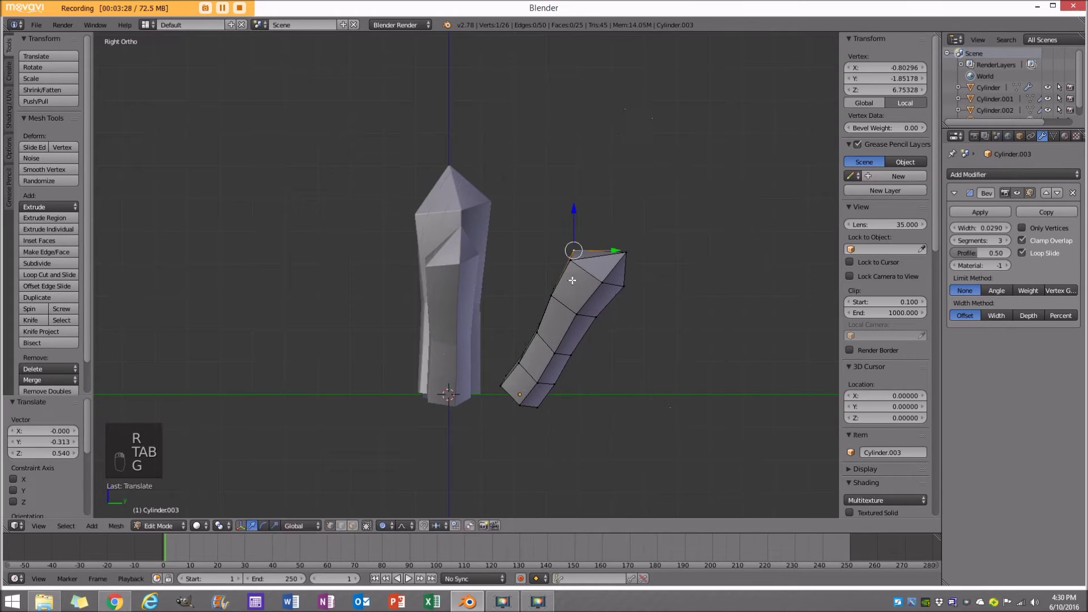
key(g)
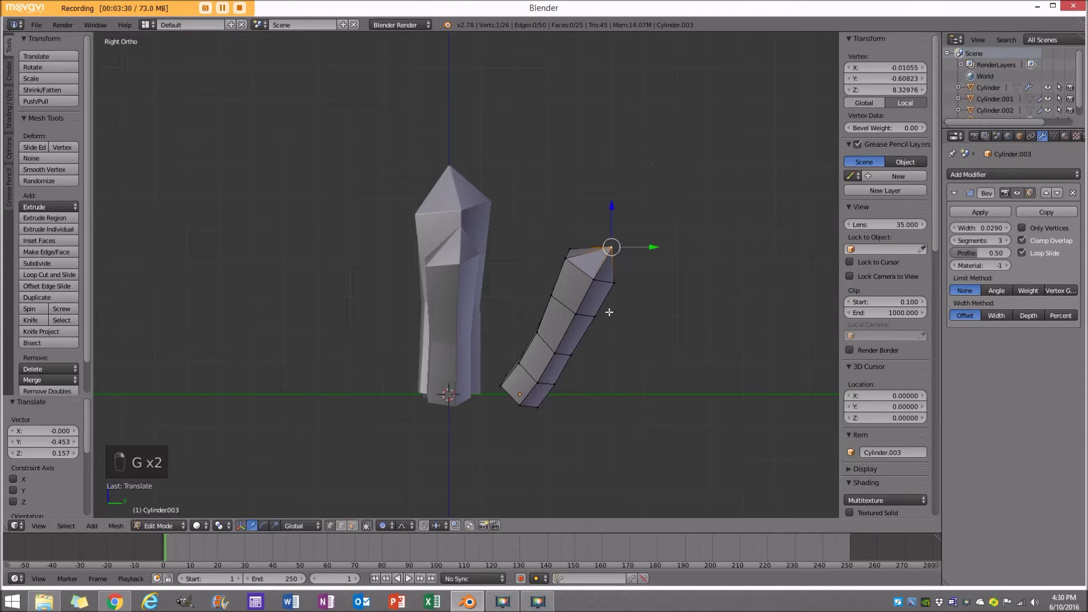
key(g)
key(Tab)
key(g)
key(s)
Add a fifth small crystal tilted outward at the base and reshape its tip.
key(shift+d)
key(r)
key(s)
key(g)
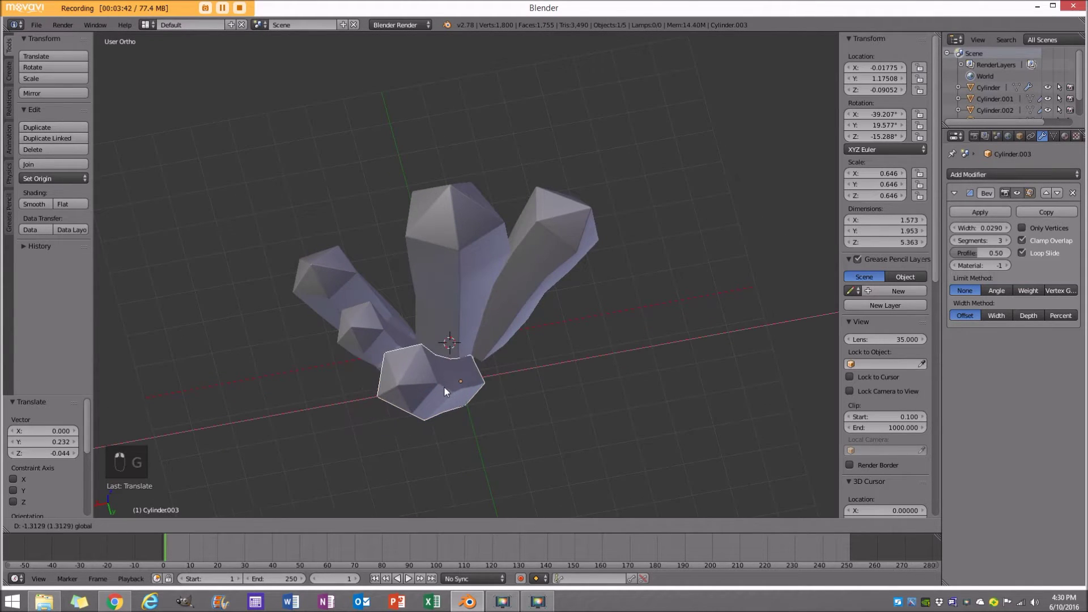
drag(414, 389, 408, 419)
drag(351, 325, 477, 339)
key(r)
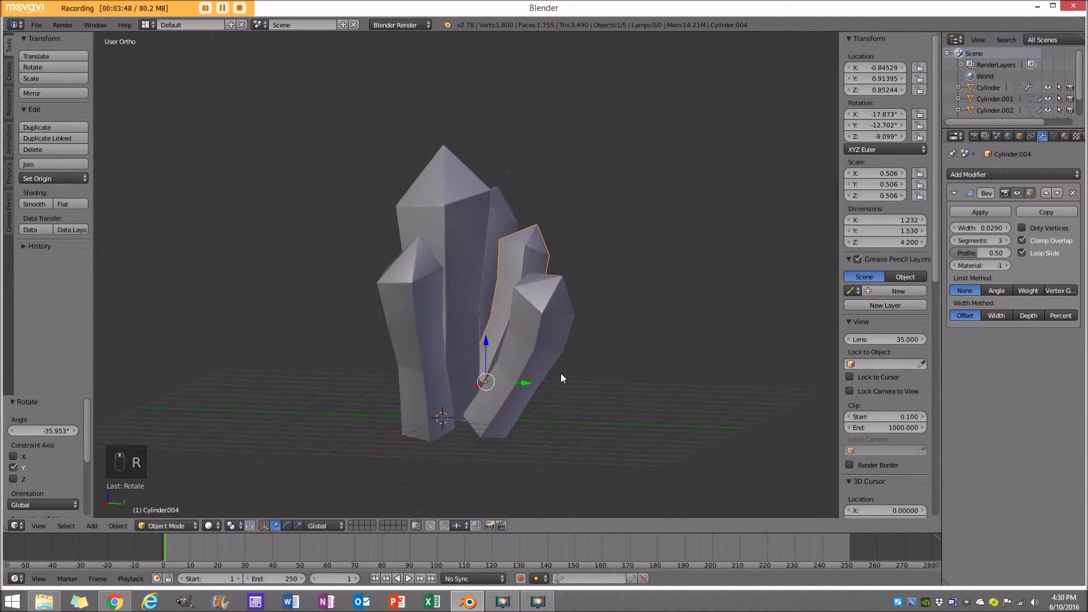
key(g)
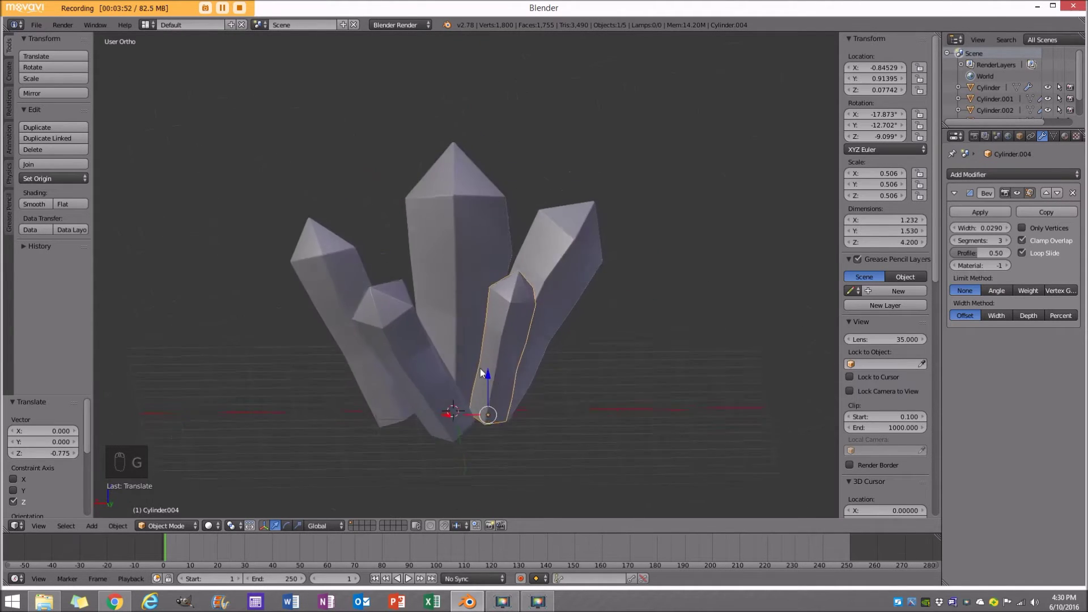
key(Tab)
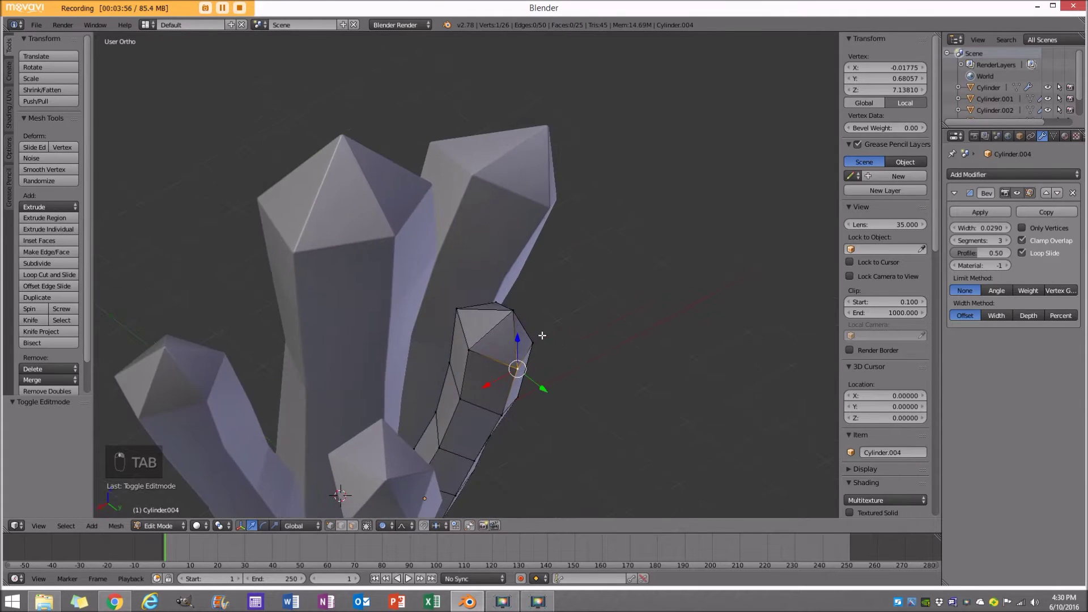
key(g)
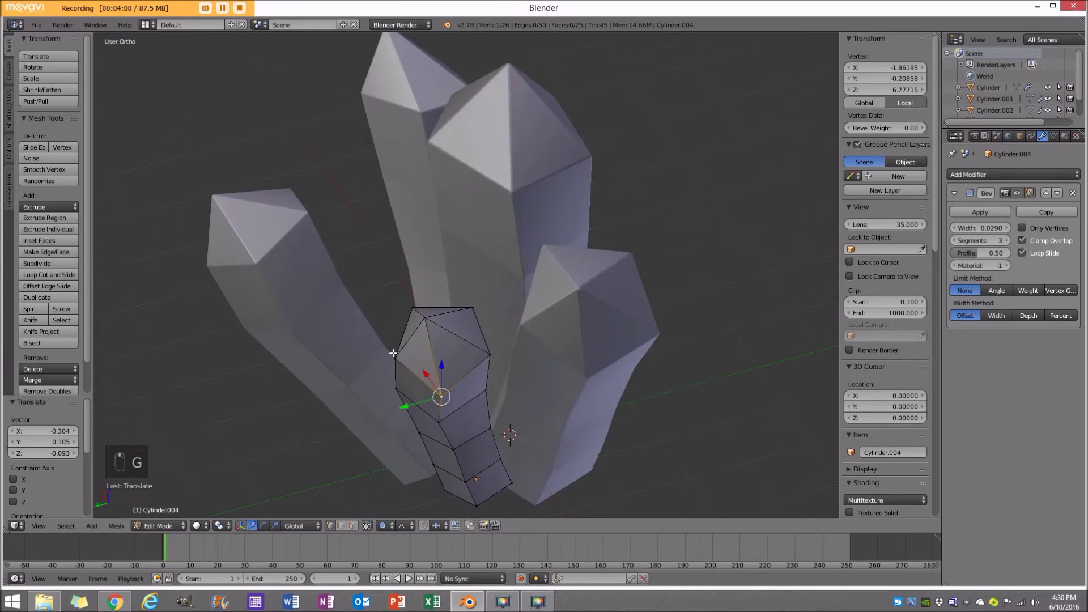
key(g)
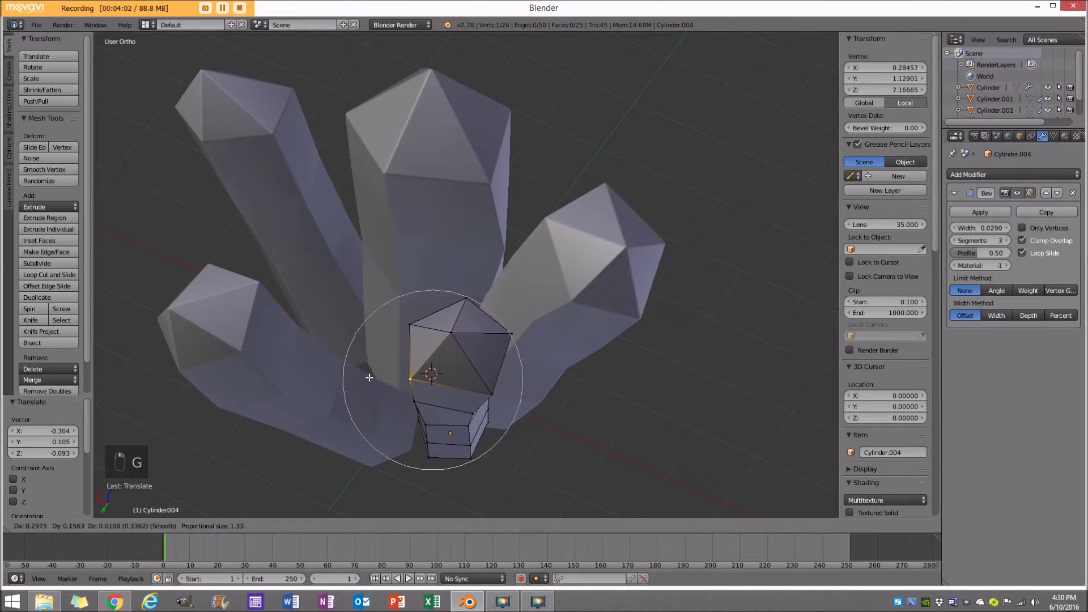
key(Tab)
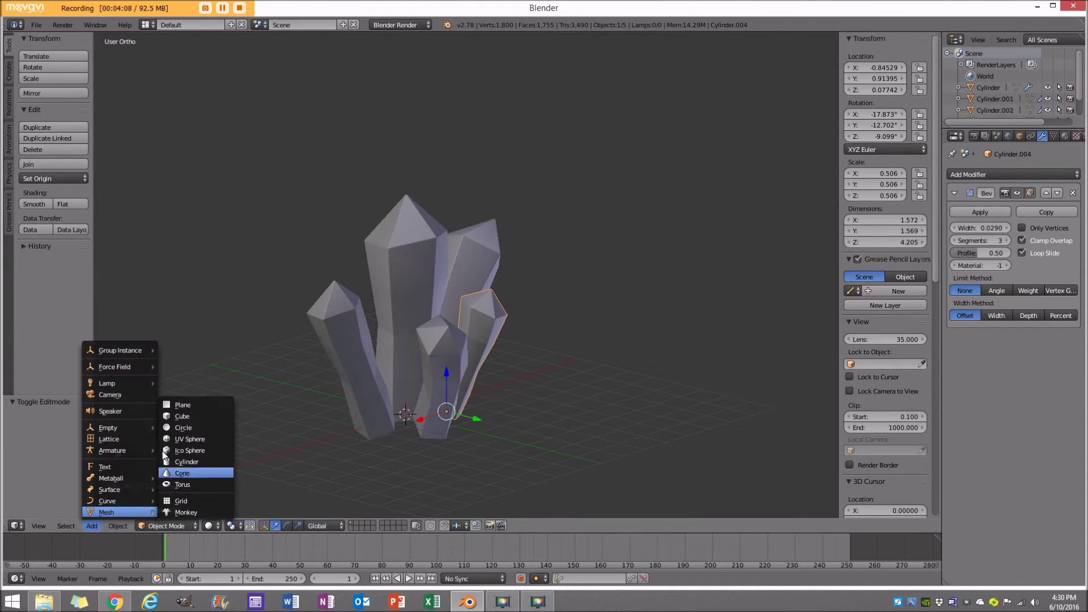
Add a flat ground plane scaled about 5× beneath the cluster.
key(s)
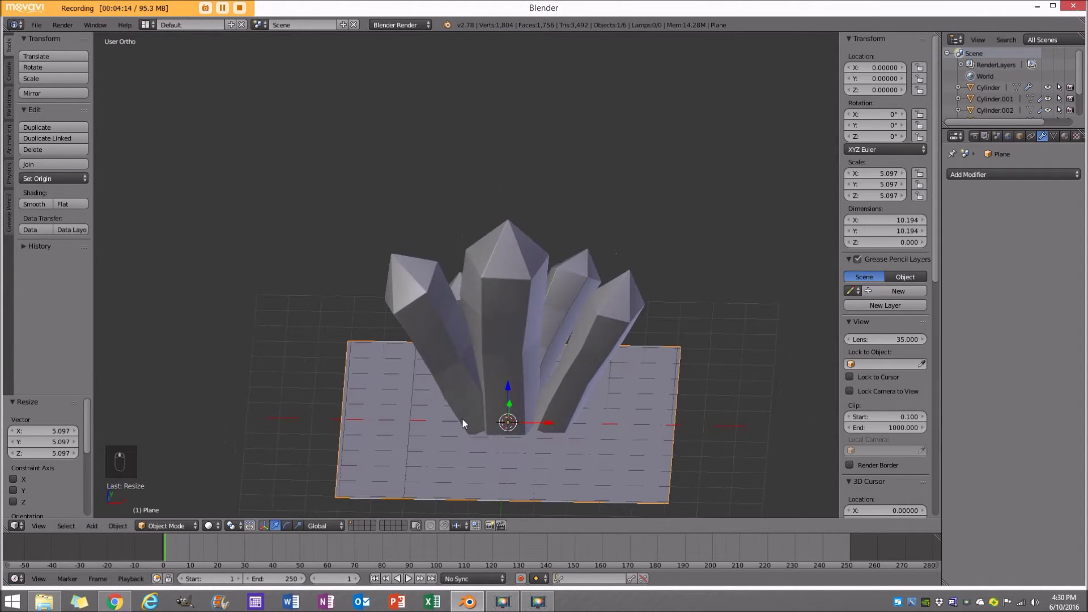
Lower the tilted left crystal and another one so their bases sink into the ground plane.
drag(518, 364, 501, 406)
drag(491, 335, 472, 385)
drag(481, 389, 469, 375)
drag(468, 375, 468, 345)
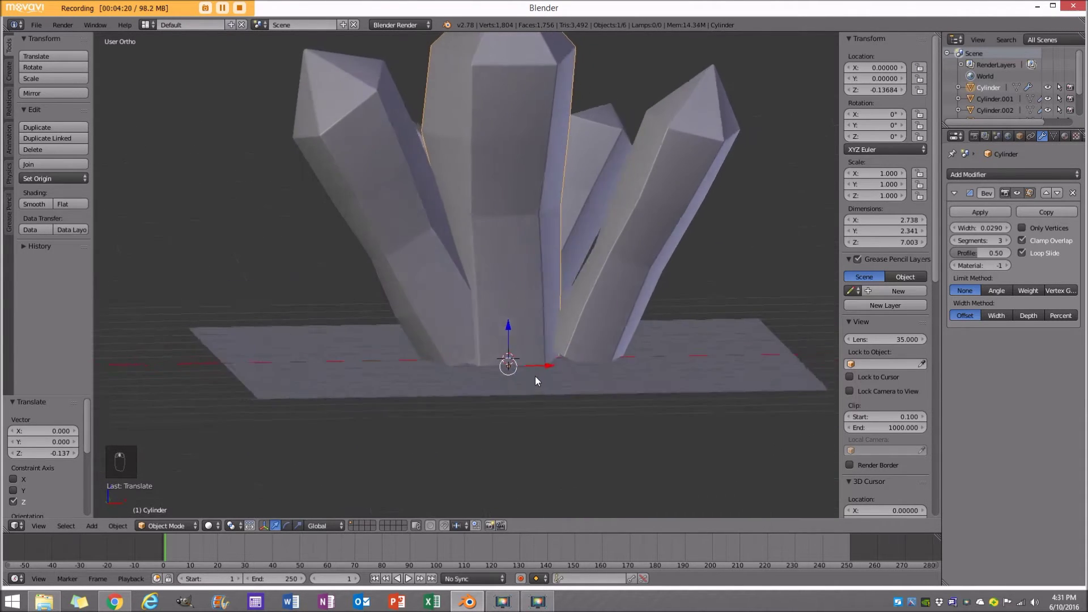
key(KP_1)
key(g)
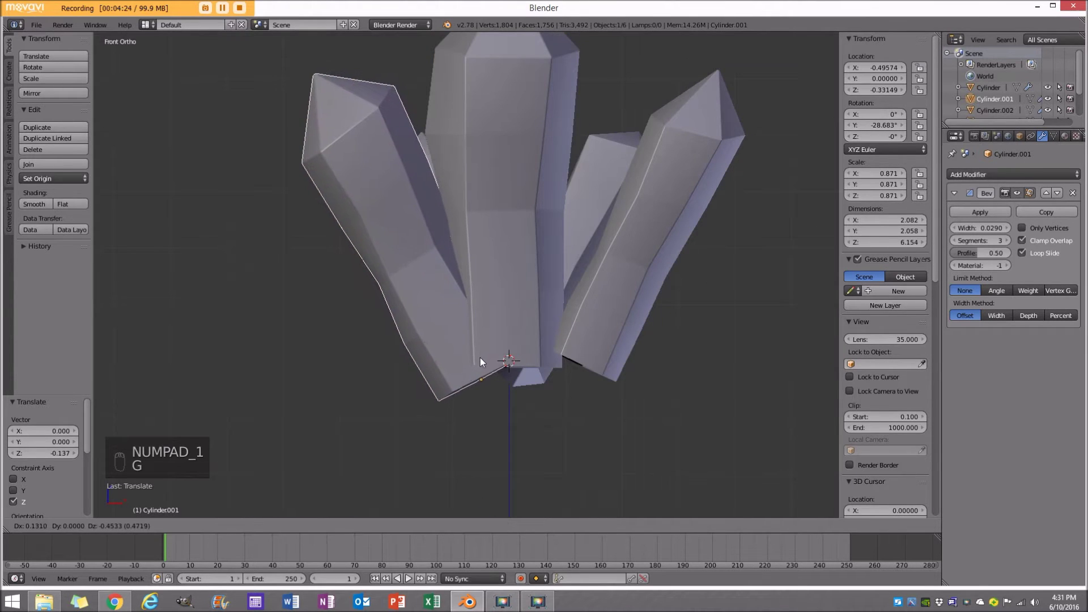
key(z)
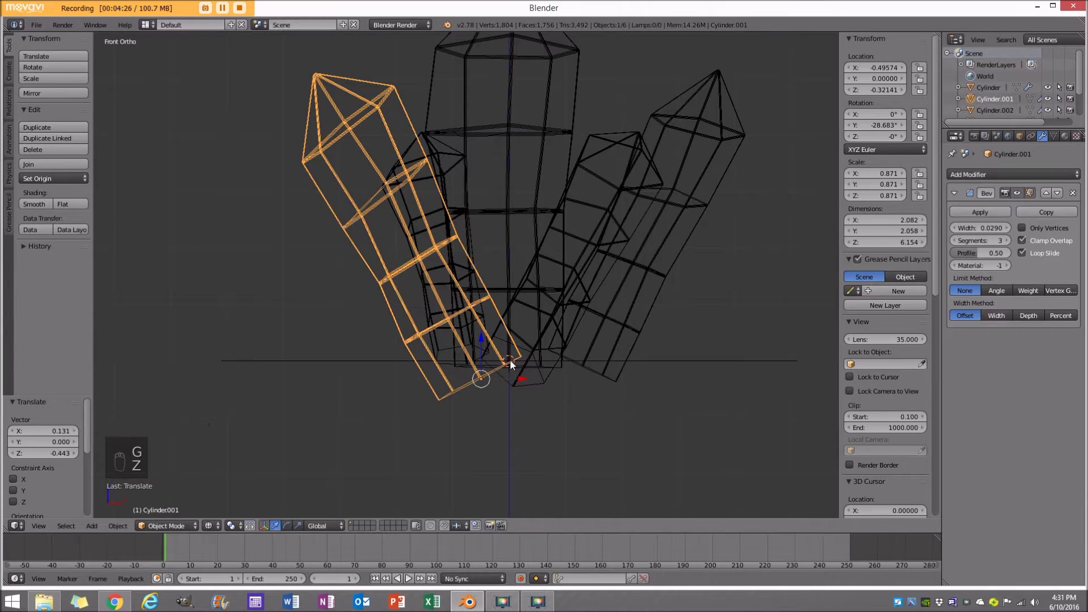
key(g)
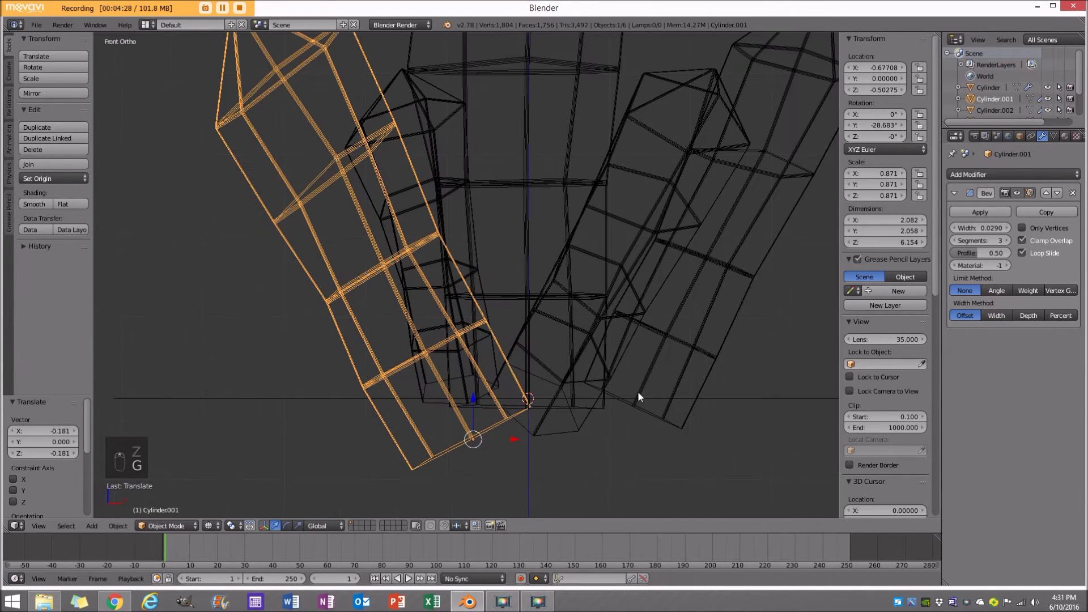
key(g)
key(z)
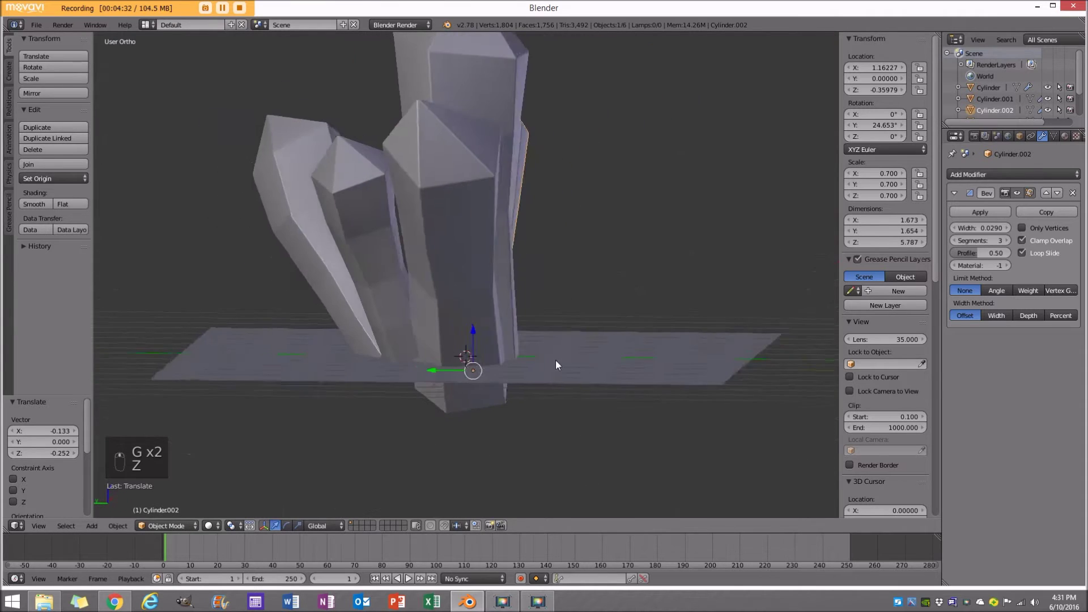
key(KP_3)
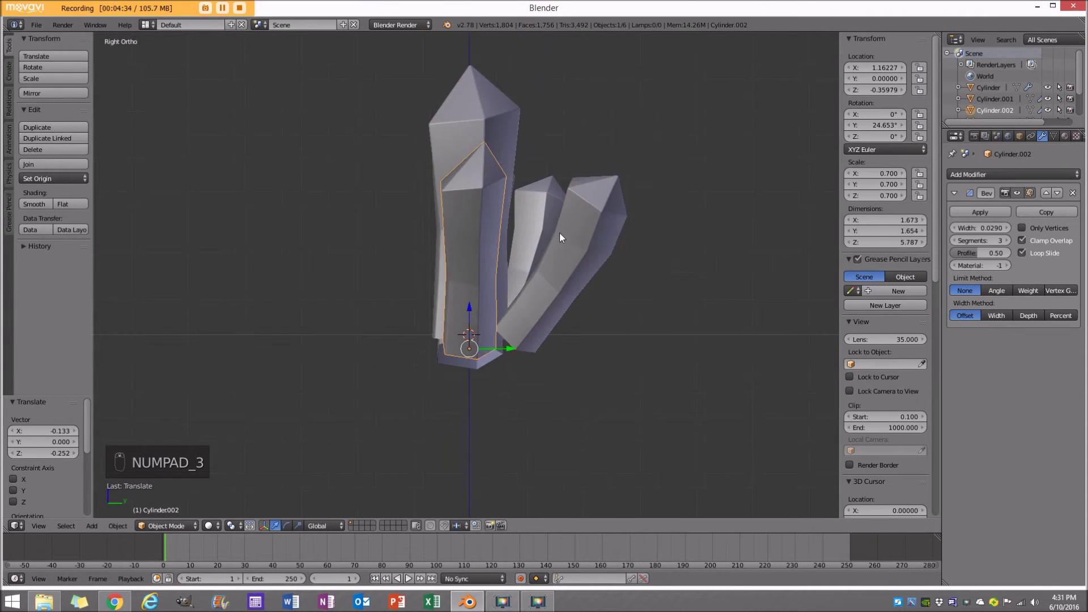
Duplicate a crystal as a new outward-tilted branch, reshape its tip vertex, and view from the top.
key(shift+d)
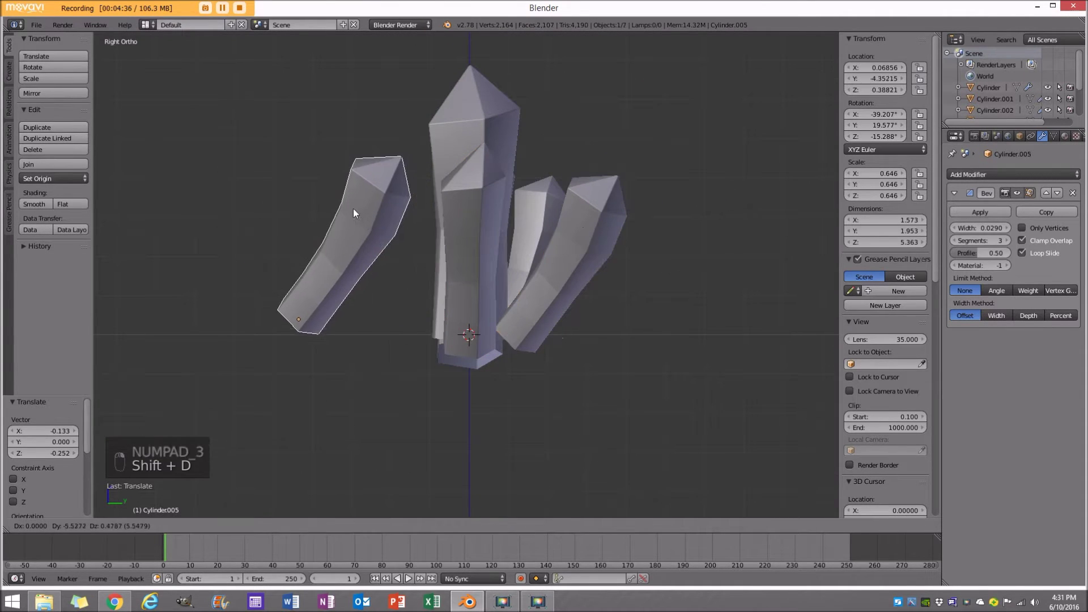
key(r)
key(g)
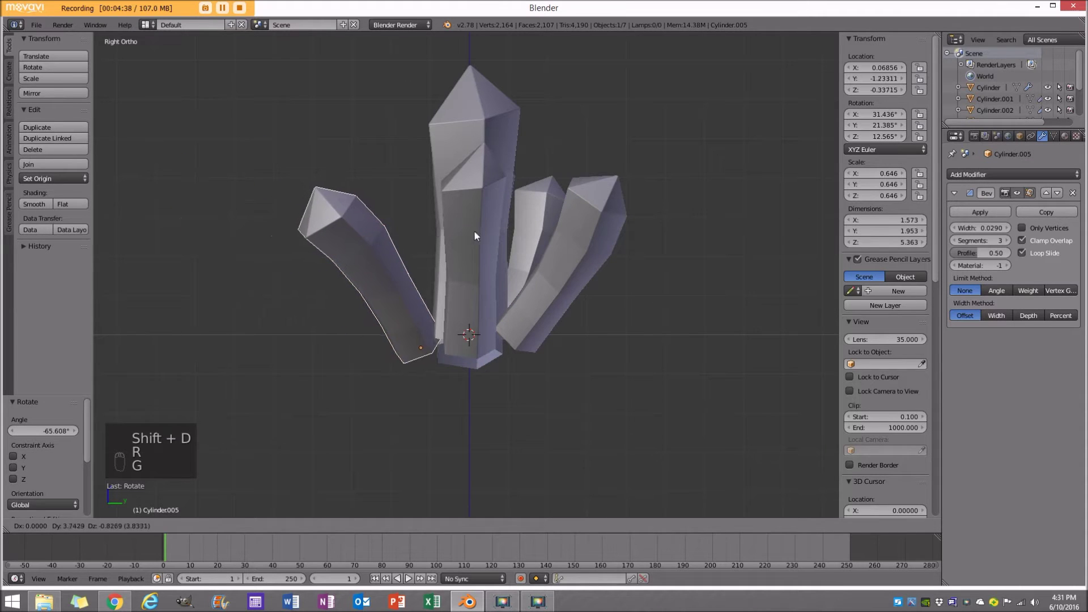
key(Tab)
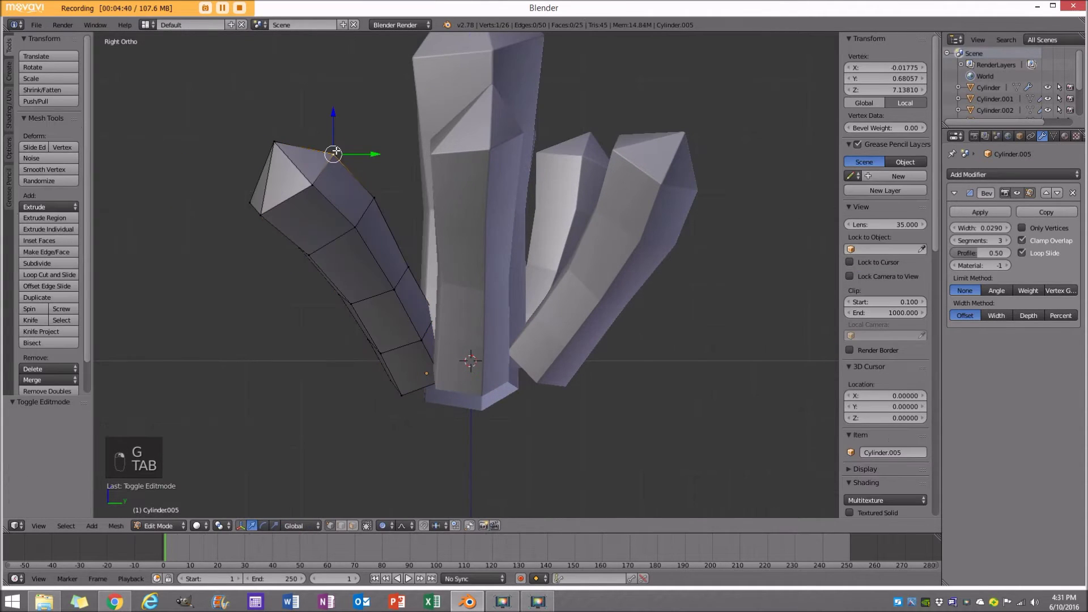
key(g)
key(g)
key(g)
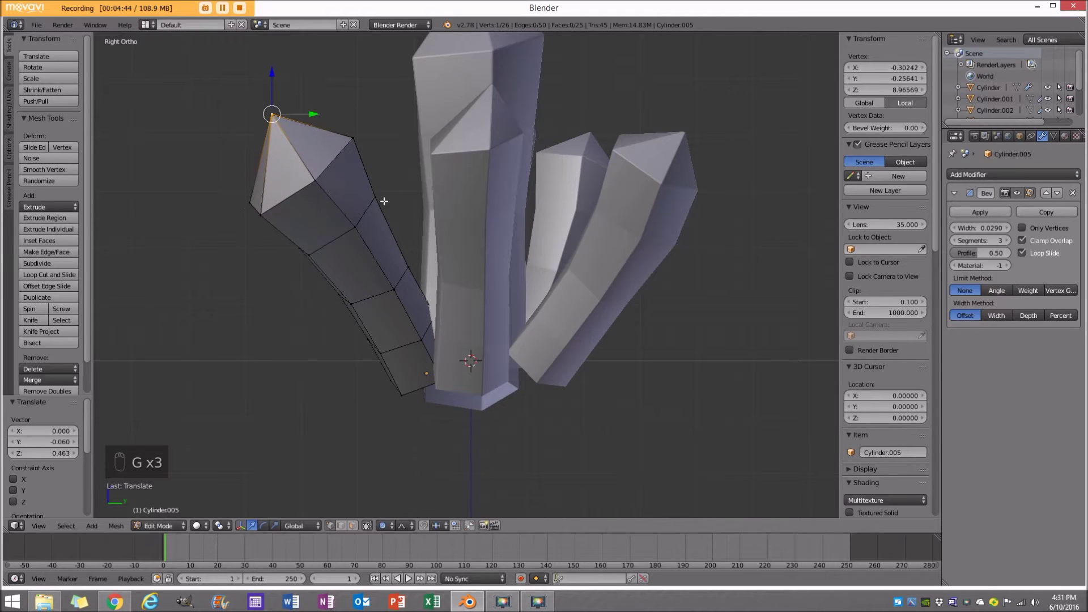
key(g)
key(Tab)
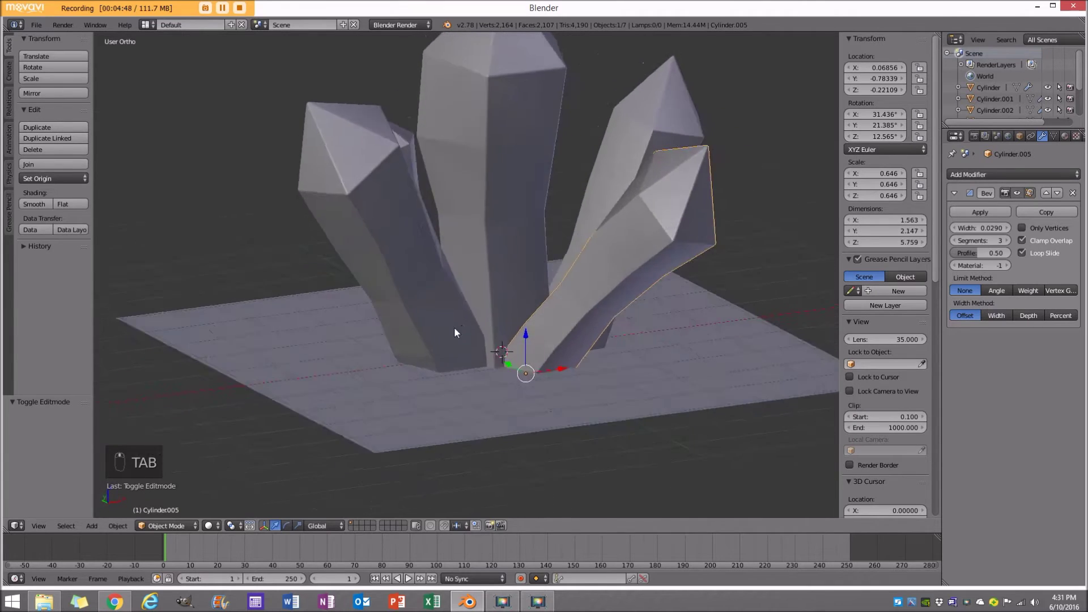
key(KP_7)
Duplicate the tilted crystal, turn it about −63° around the vertical axis and scale it down.
key(shift+d)
key(r)
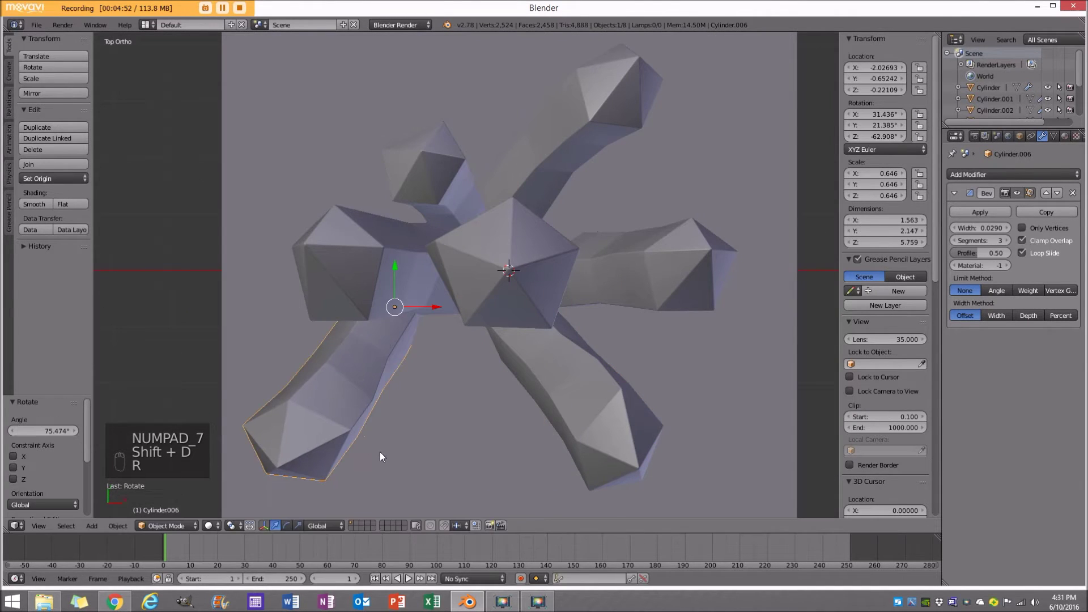
key(g)
key(s)
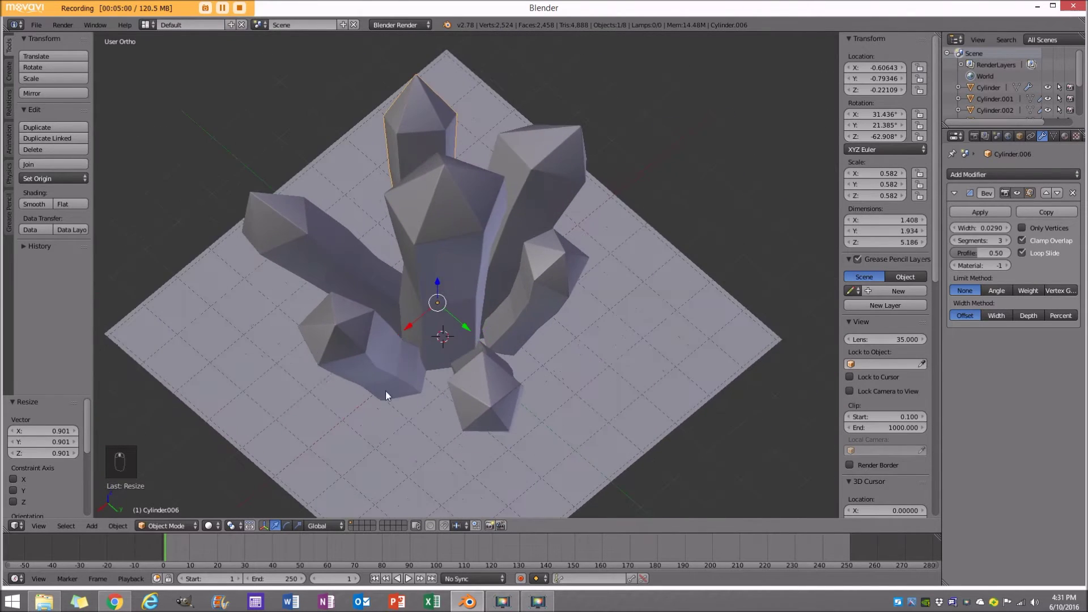
Add another small crystal scaled to about 0.42, leaning outward at the cluster's base.
key(shift+d)
key(r)
key(s)
key(g)
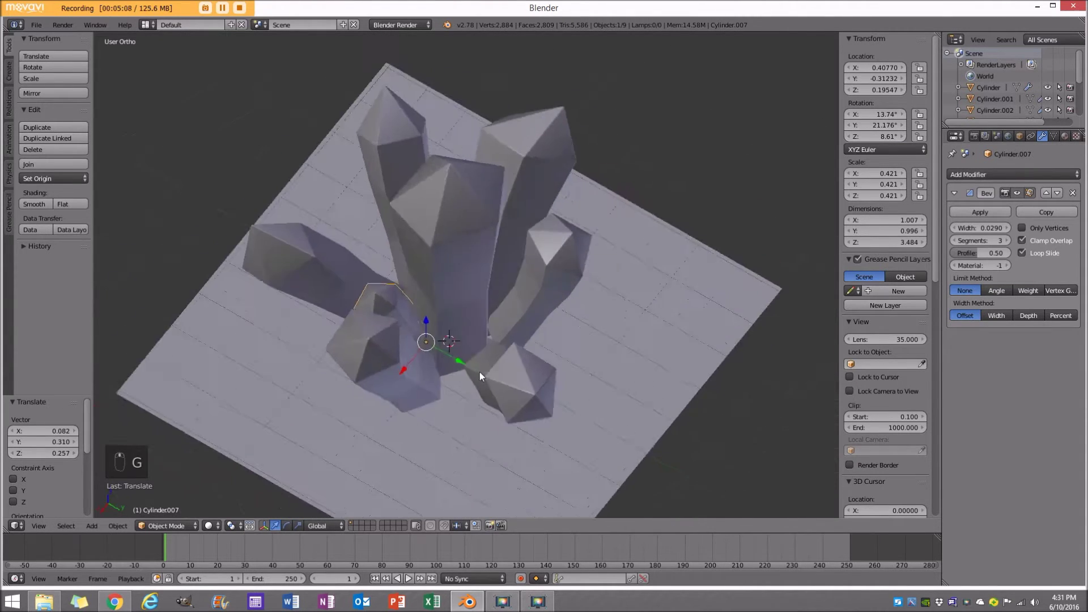
key(a)
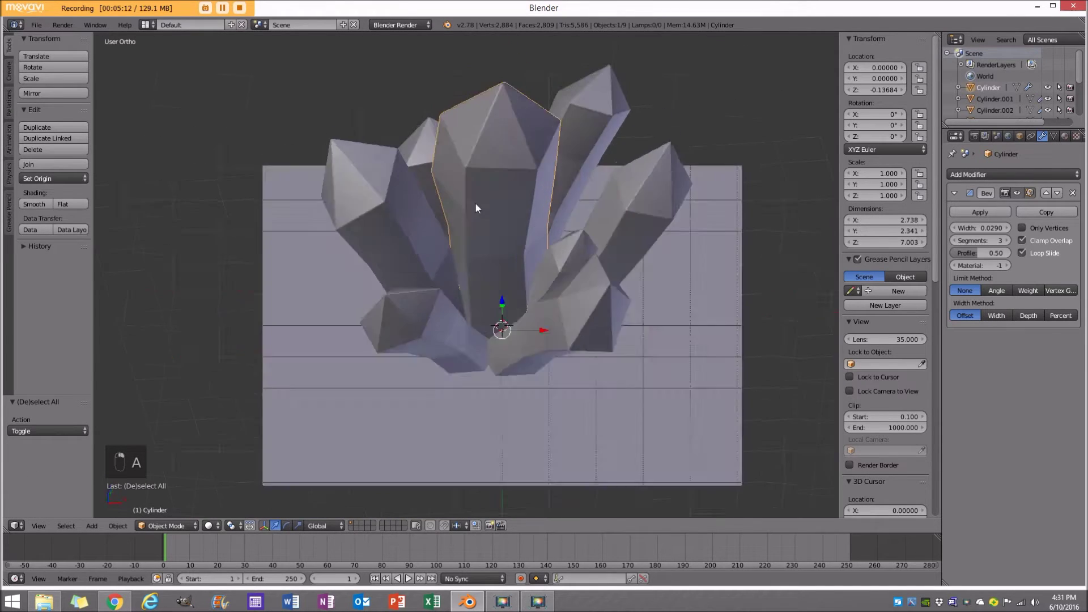
Duplicate the two tall crystals off to the right and join them into one second-cluster object.
key(z)
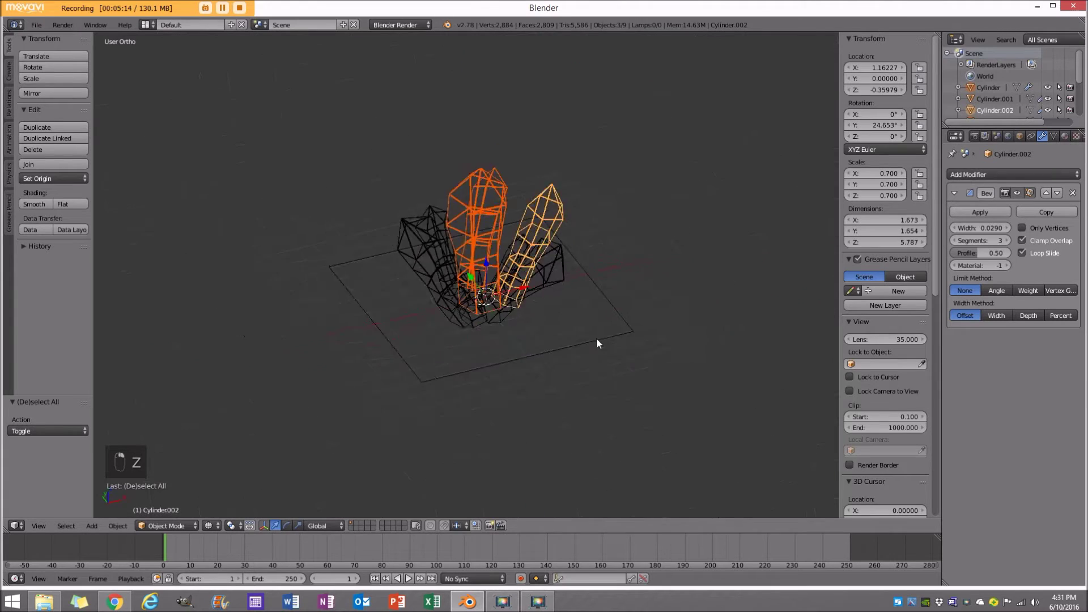
key(z)
key(shift+d)
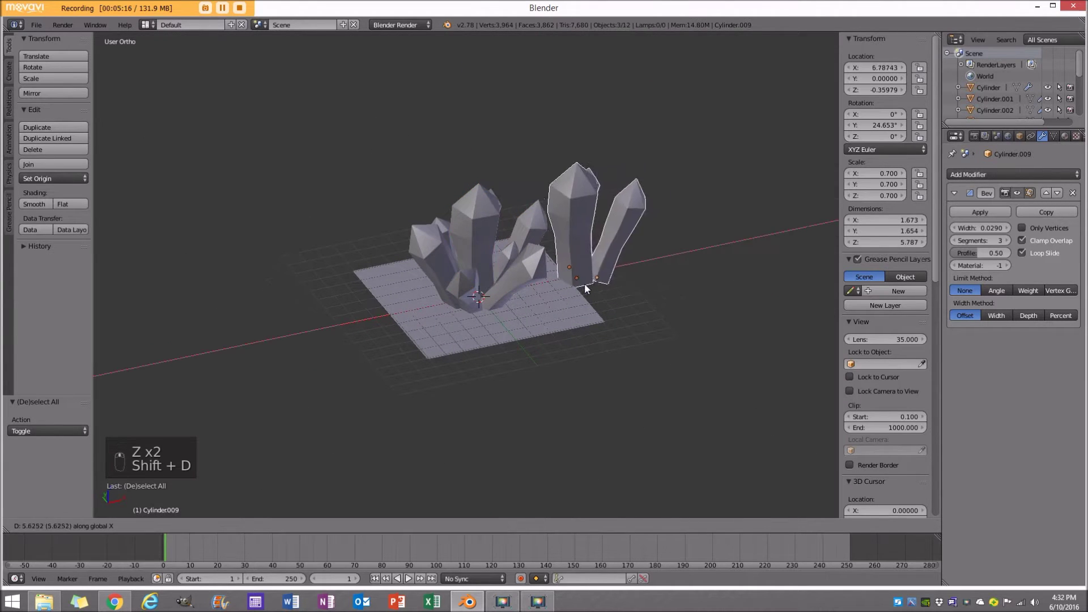
key(z)
key(ctrl+j)
key(z)
key(Tab)
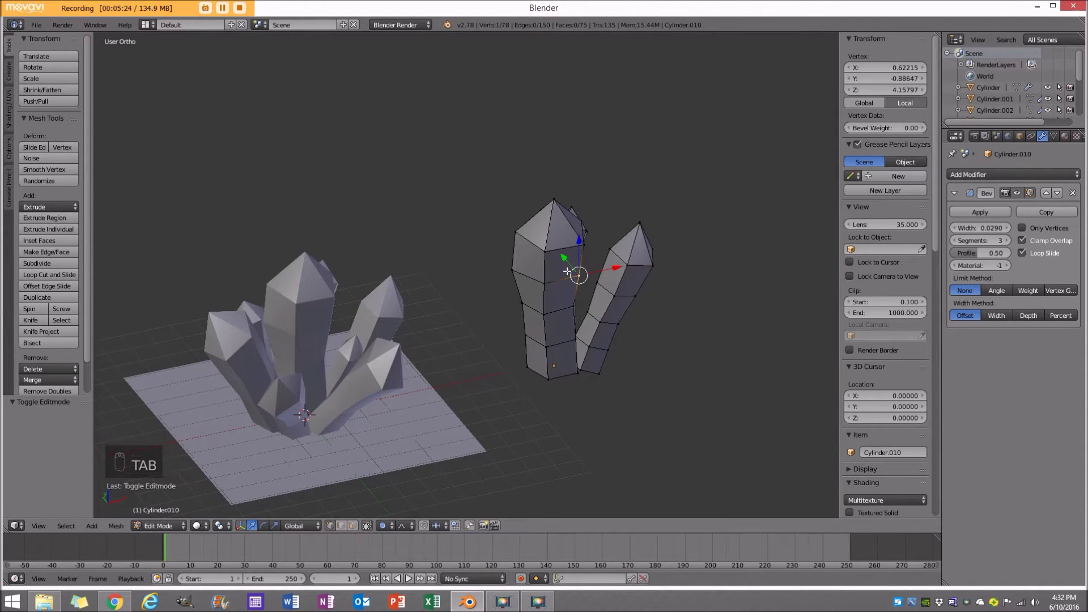
Inside that object, duplicate the crystal geometry as a short crystal shrunk beside the tall ones.
key(ctrl+l)
key(shift+d)
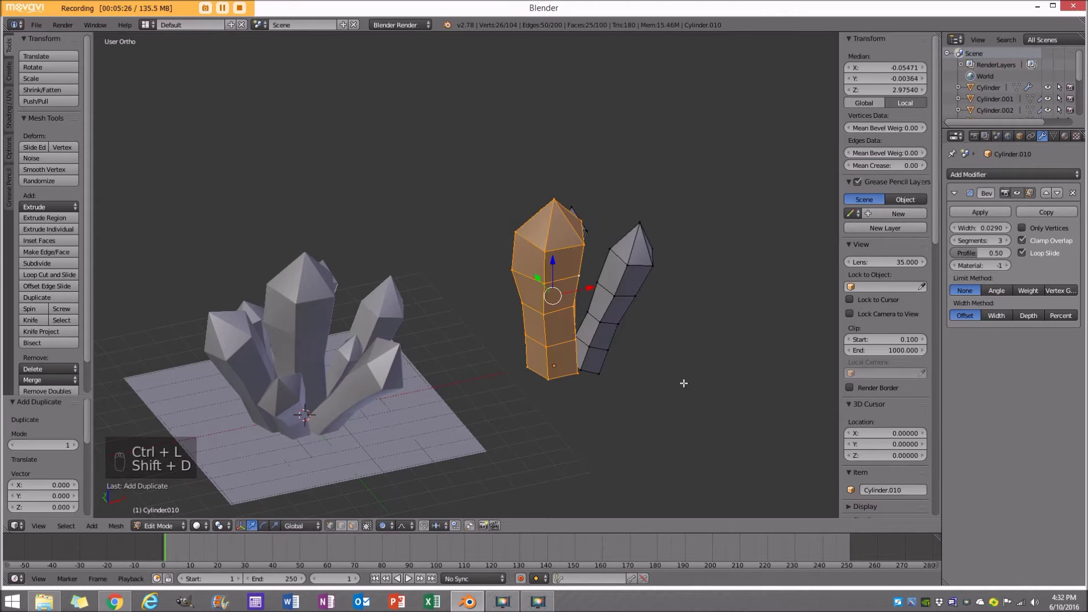
key(KP_1)
key(r)
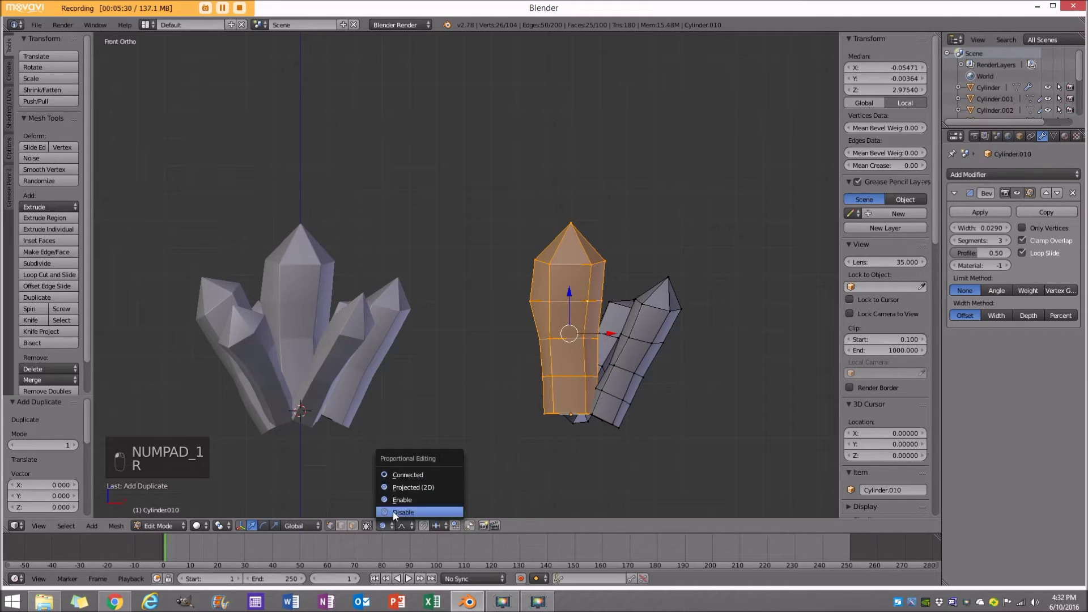
key(g)
key(r)
key(g)
key(s)
key(g)
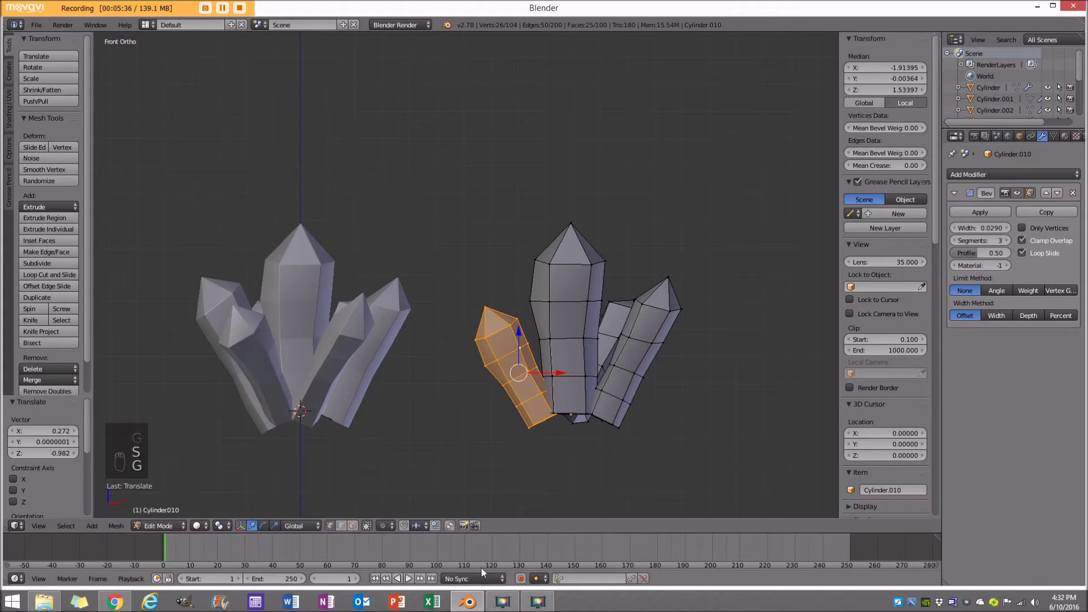
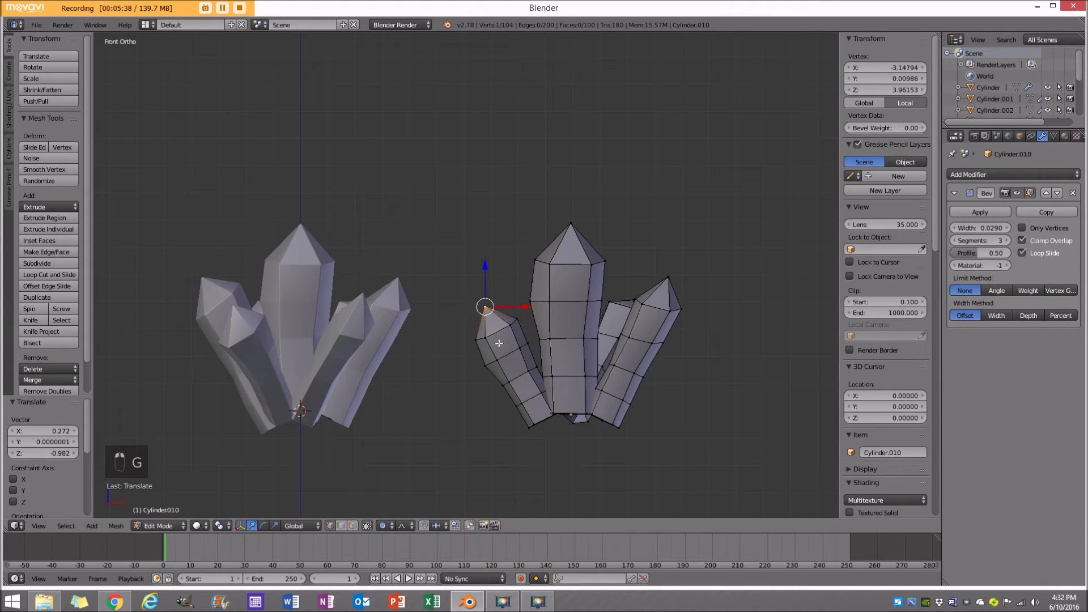
Move the tip points of the second cluster's crystals to reshape them, then return to object mode.
key(g)
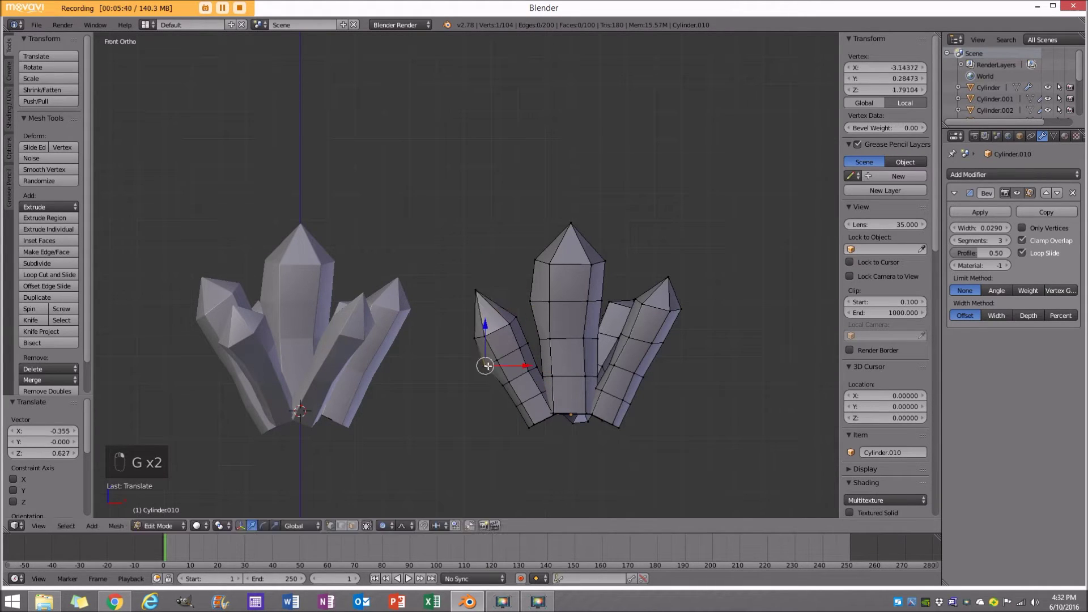
key(g)
key(g)
key(g)
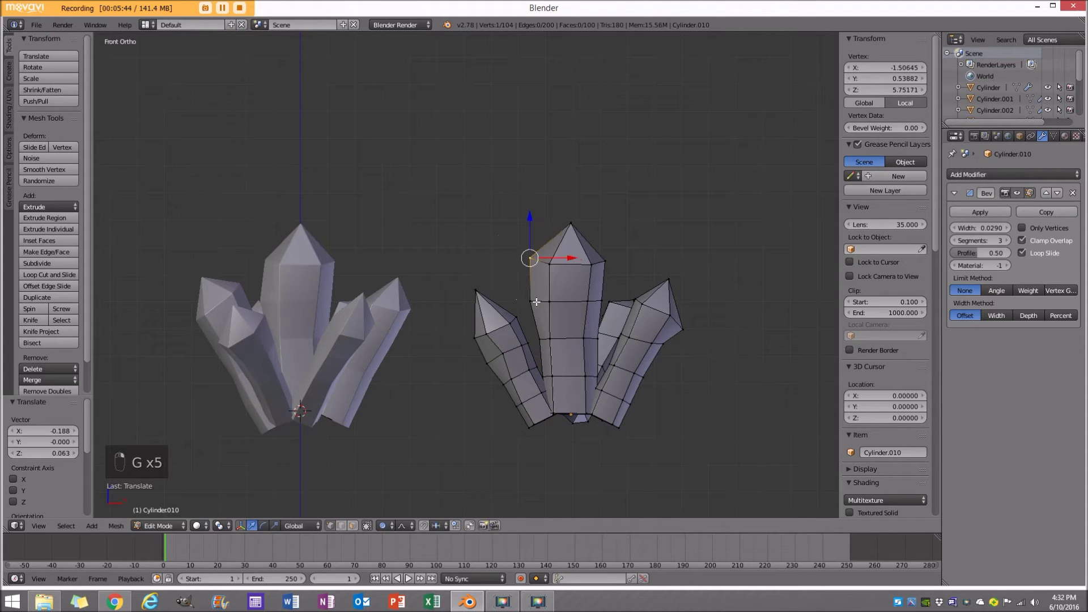
key(g)
key(g)
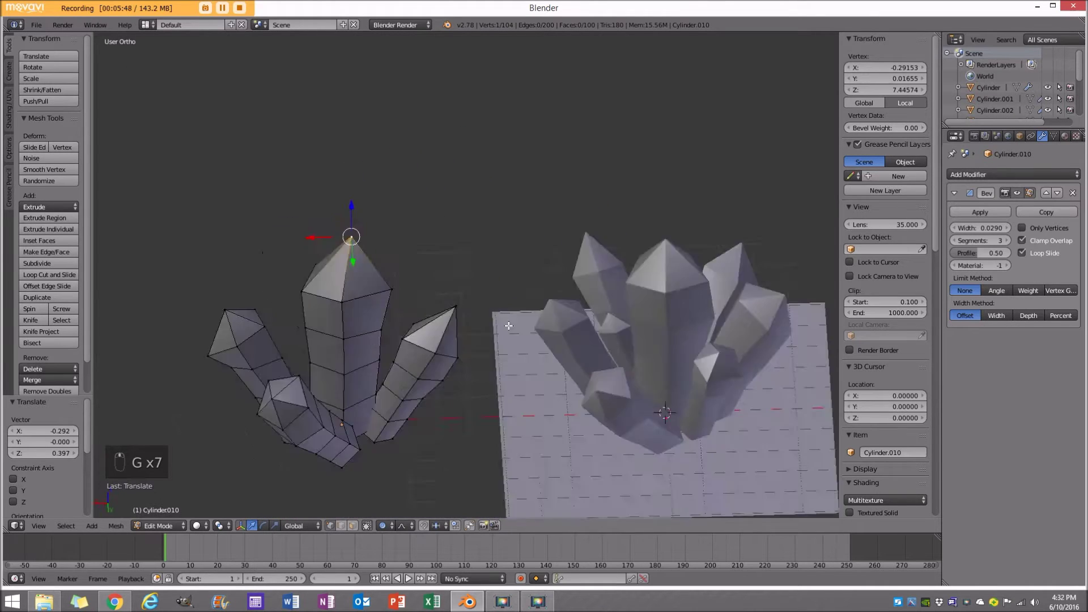
key(Tab)
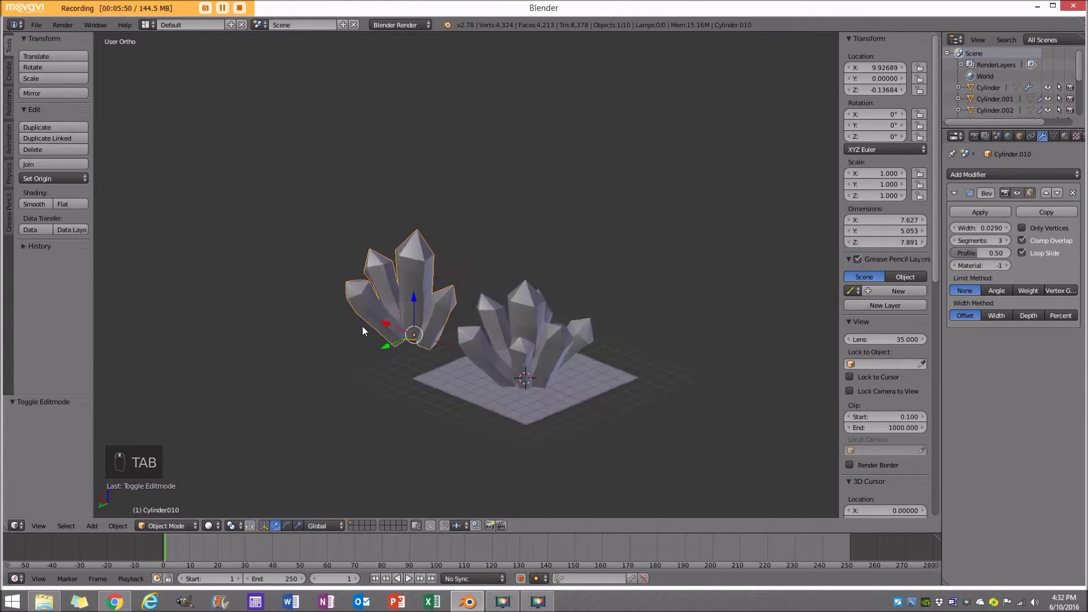
Duplicate the second cluster and shrink the copy to about 0.59 scale.
key(shift+d)
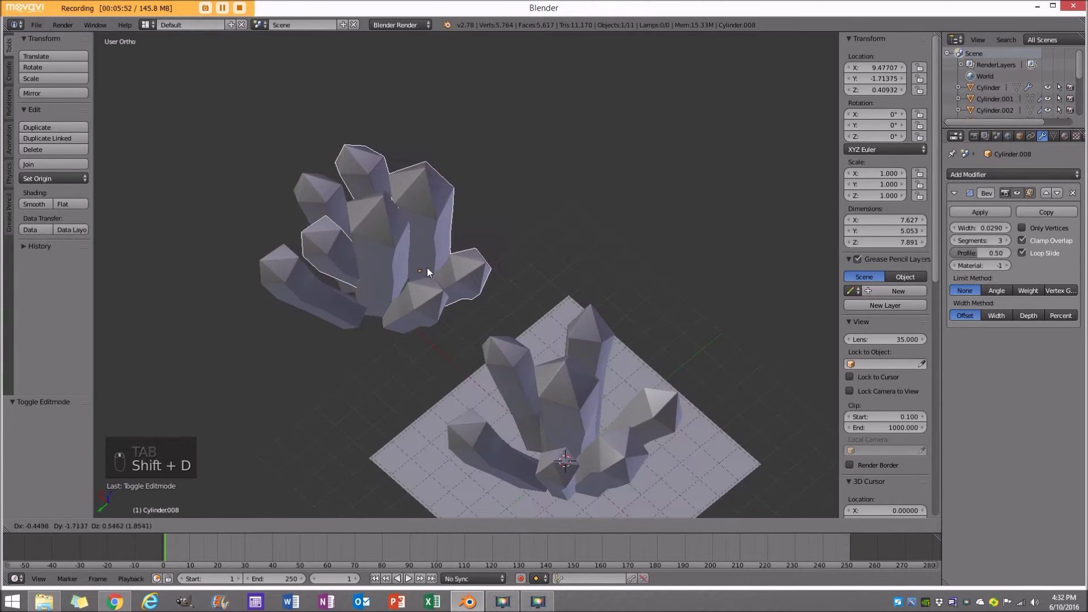
key(r)
key(r)
key(r)
key(s)
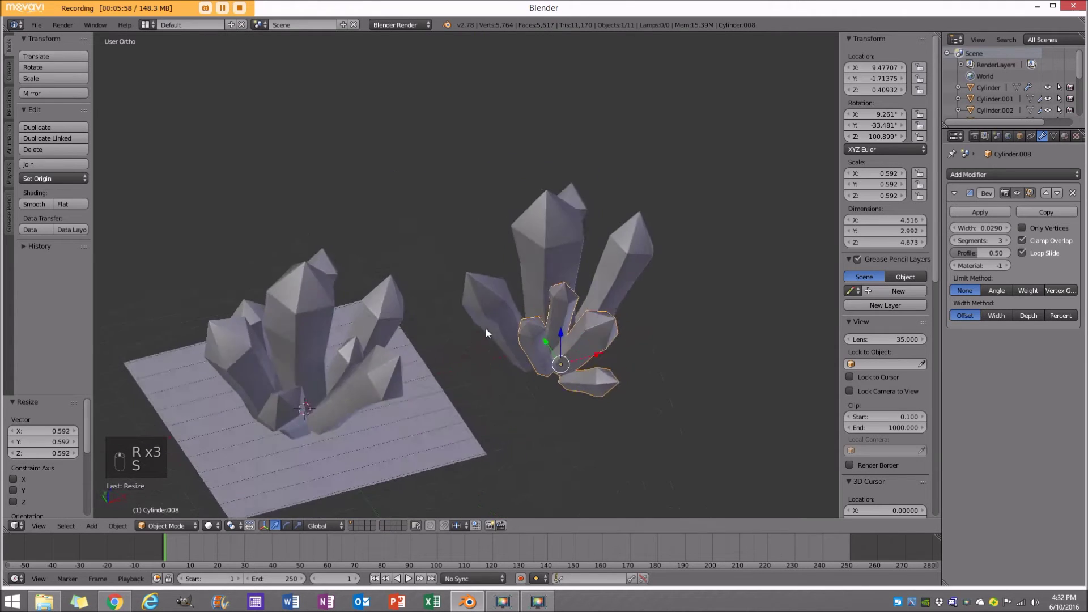
Rotate the small copy around Z, tilt it on X and nestle it into the cluster's base.
key(r)
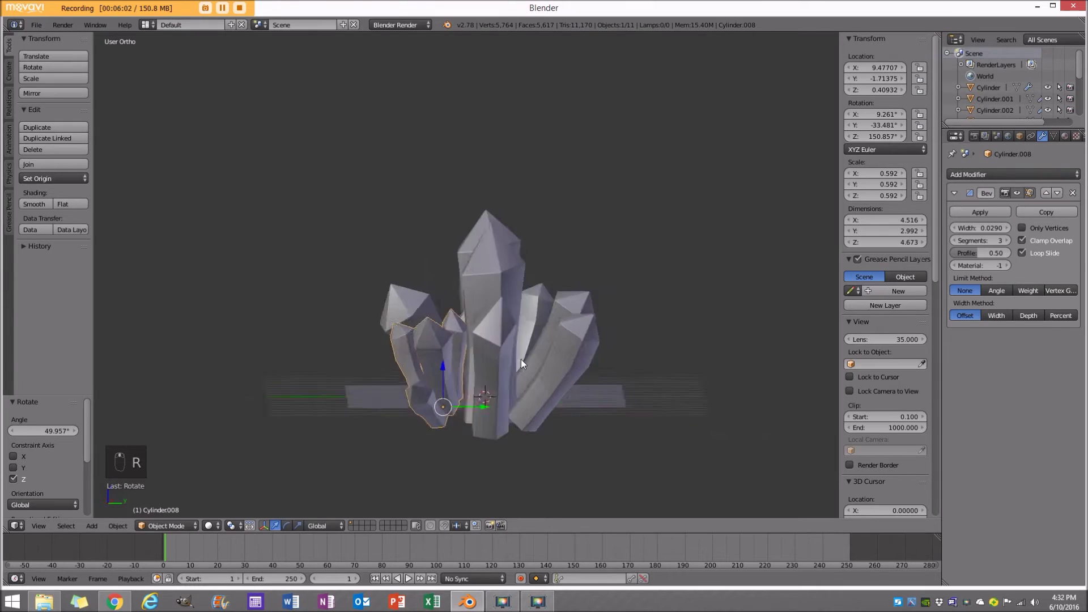
key(r)
key(g)
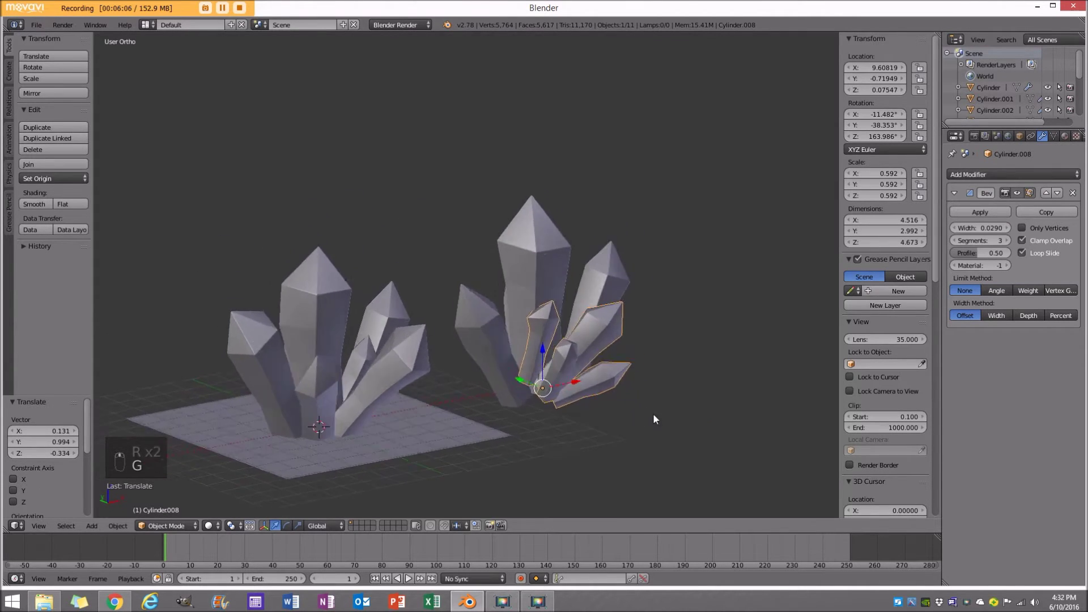
key(r)
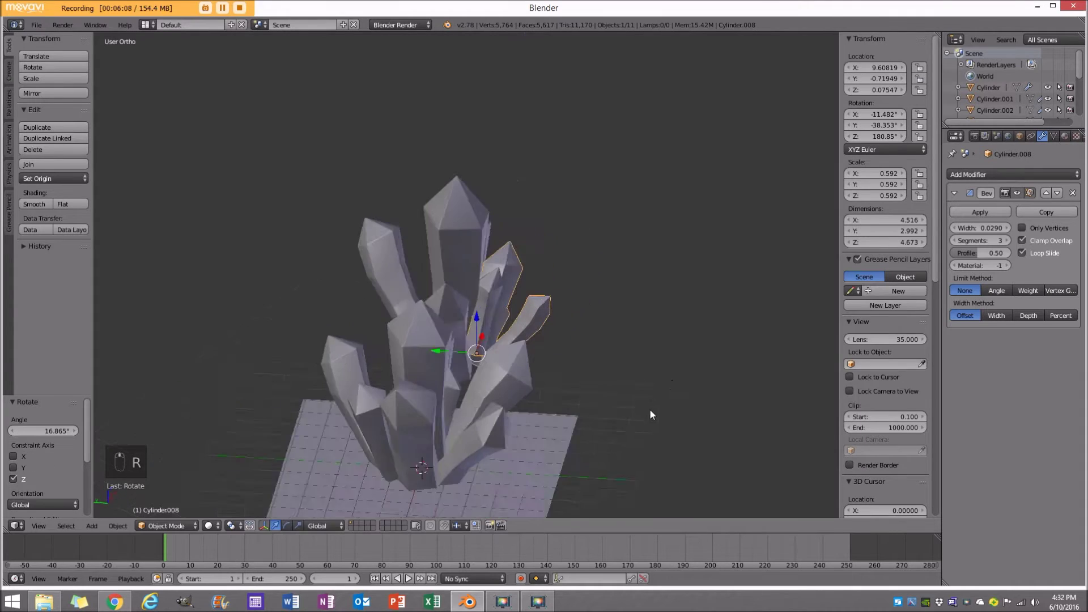
Switch to Cycles and add a camera pulled back to about Y −16.8 framing both clusters.
key(r)
key(a)
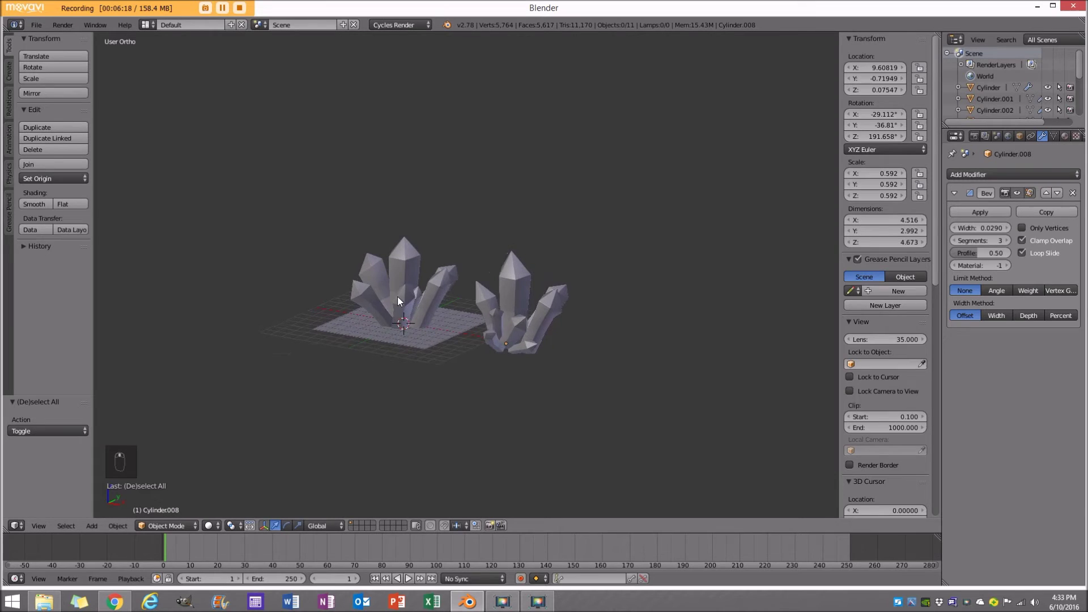
key(KP_1)
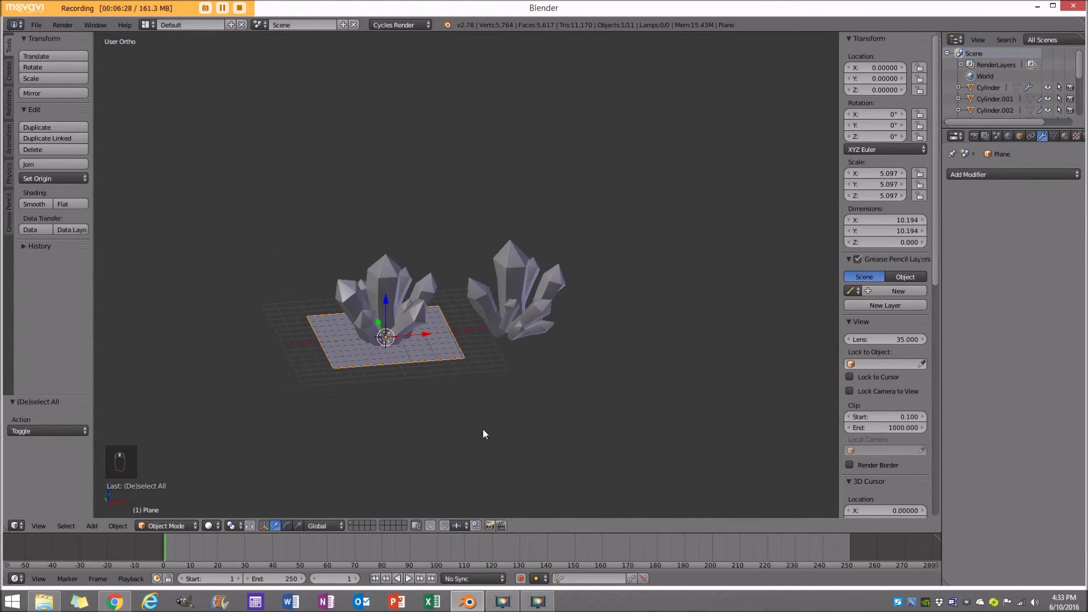
key(KP_1)
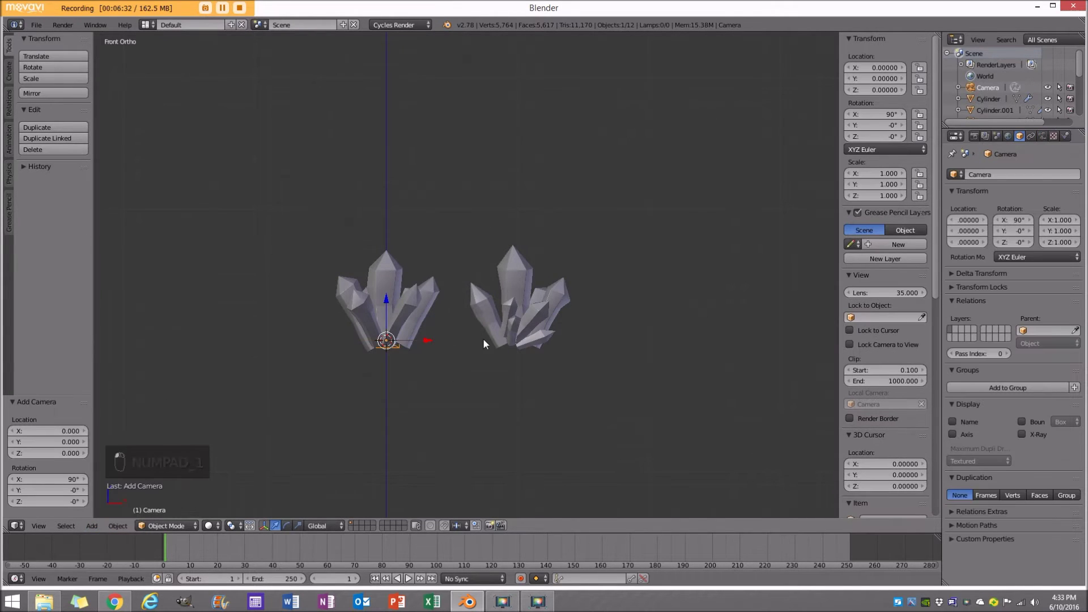
key(KP_0)
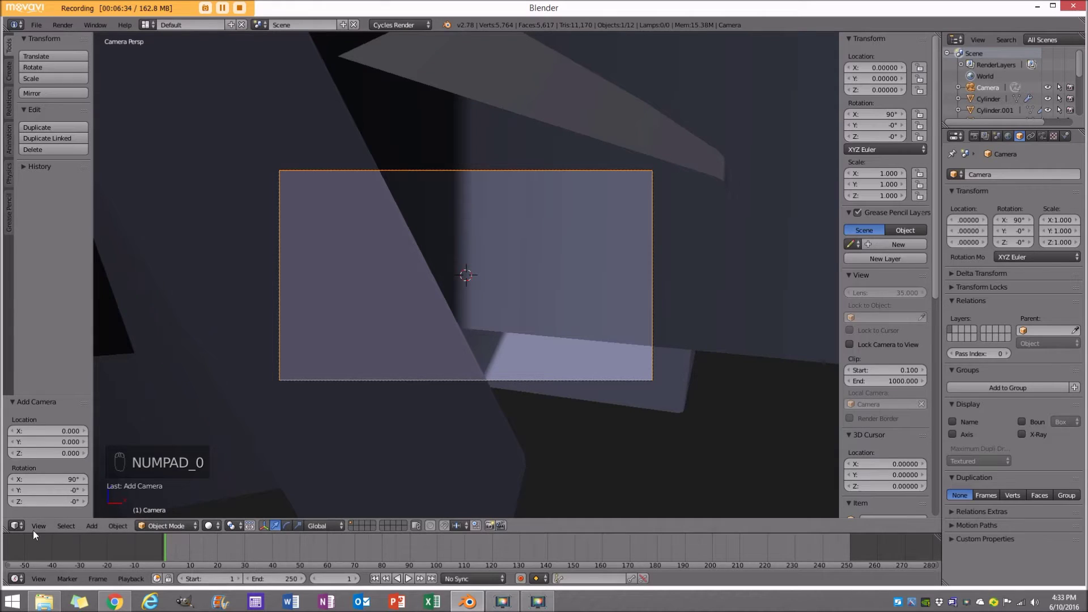
key(g)
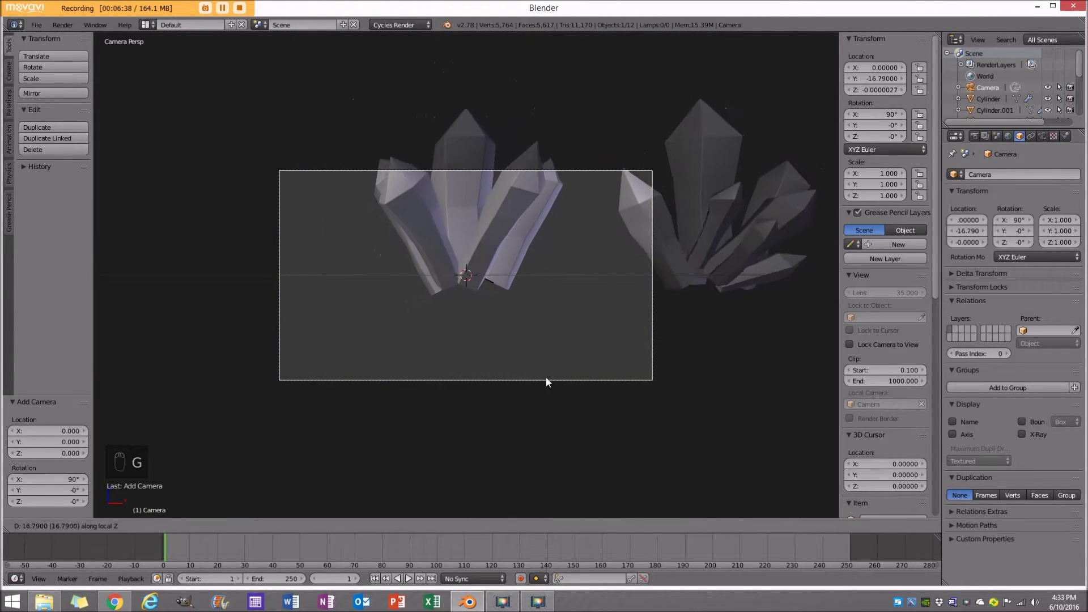
Raise the camera, set GPU Compute at 1280×720, black world background, and check the rendered preview.
key(g)
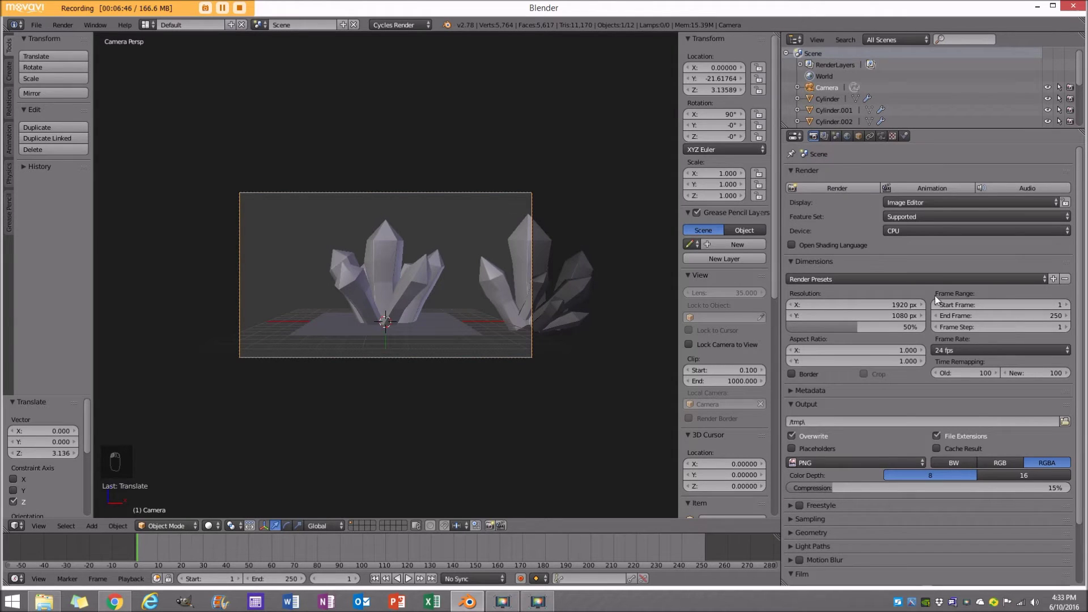
drag(922, 243, 913, 232)
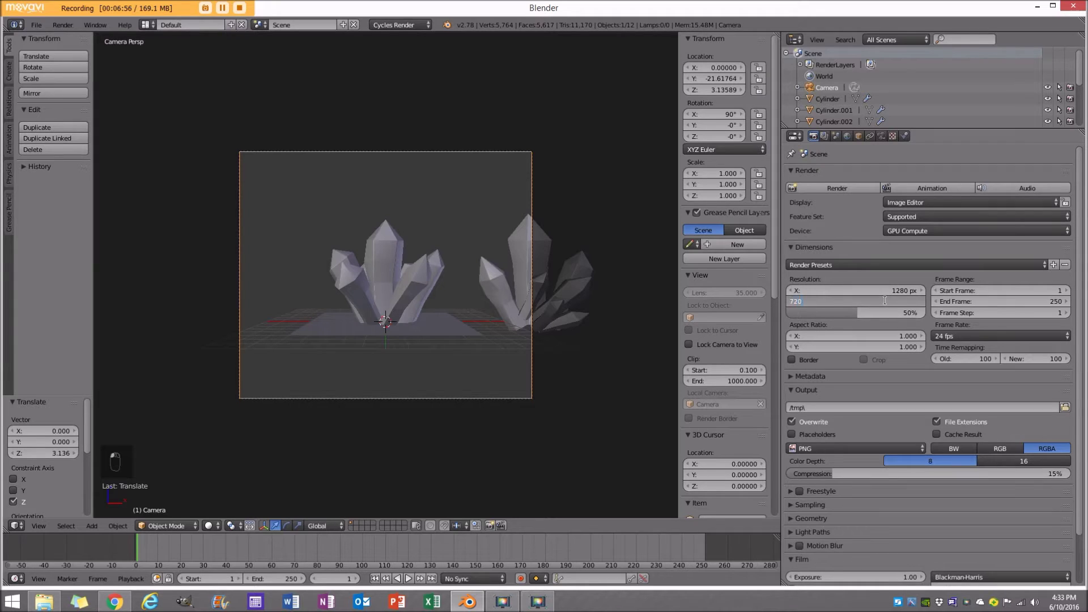
drag(889, 305, 848, 312)
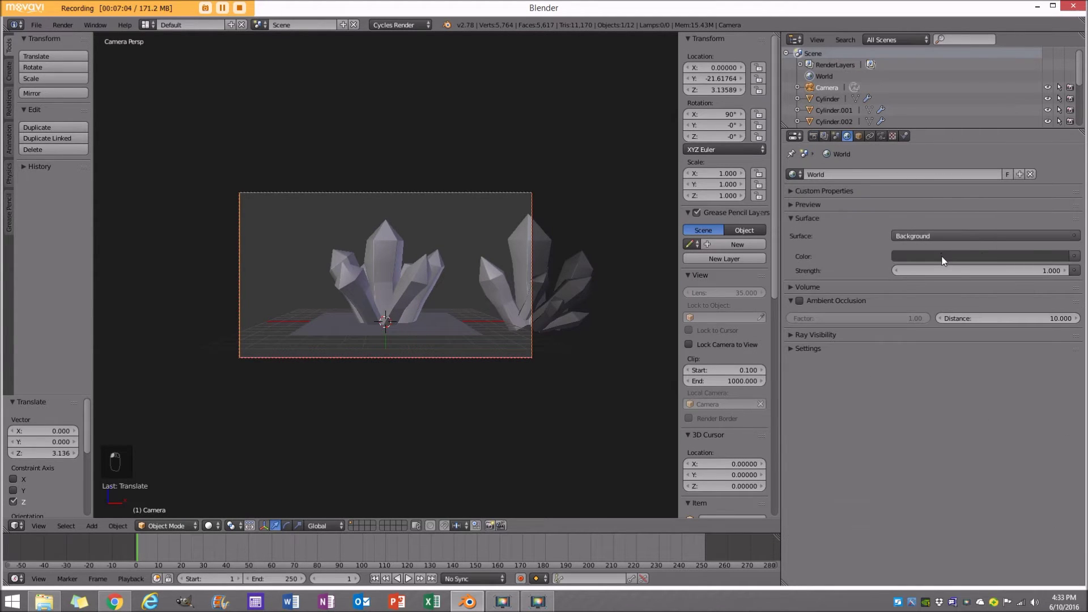
key(shift+z)
key(z)
key(z)
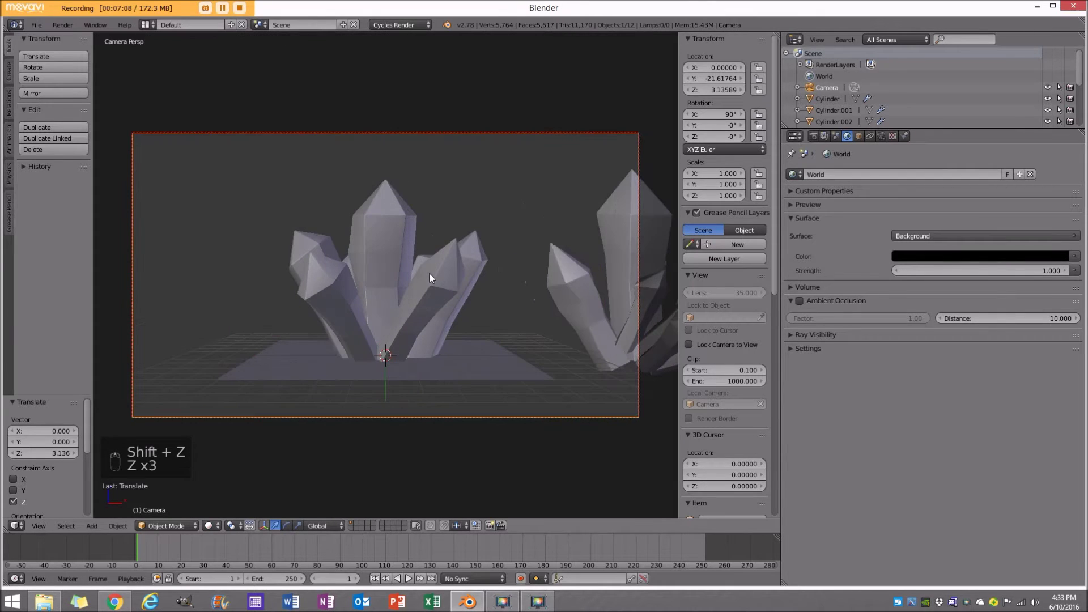
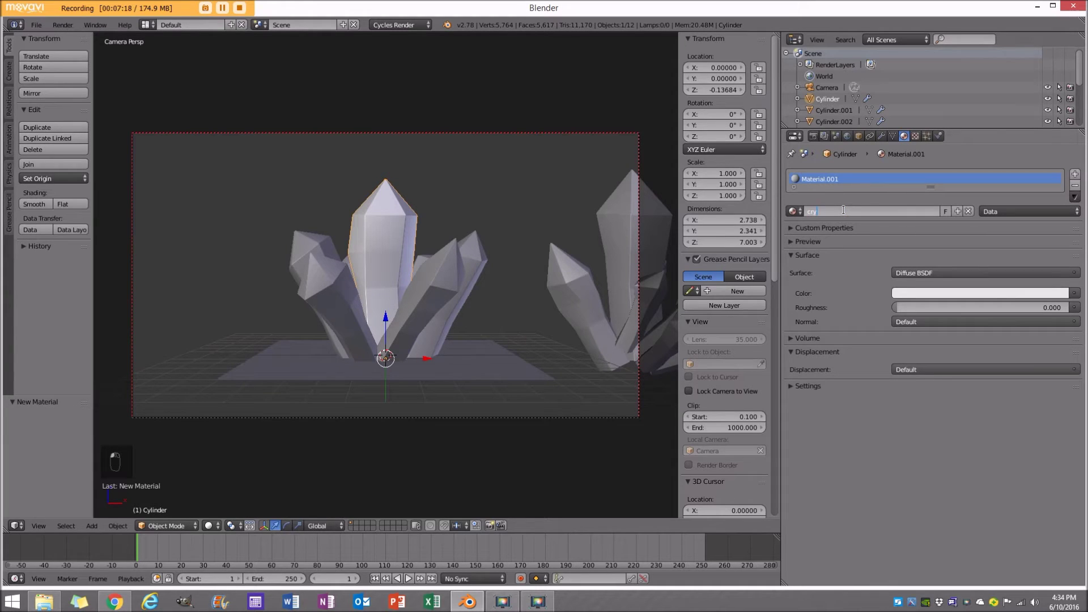
Give the main crystal a new material named 'crystal' for the Emission/Glass edge-mask setup.
click(195, 252)
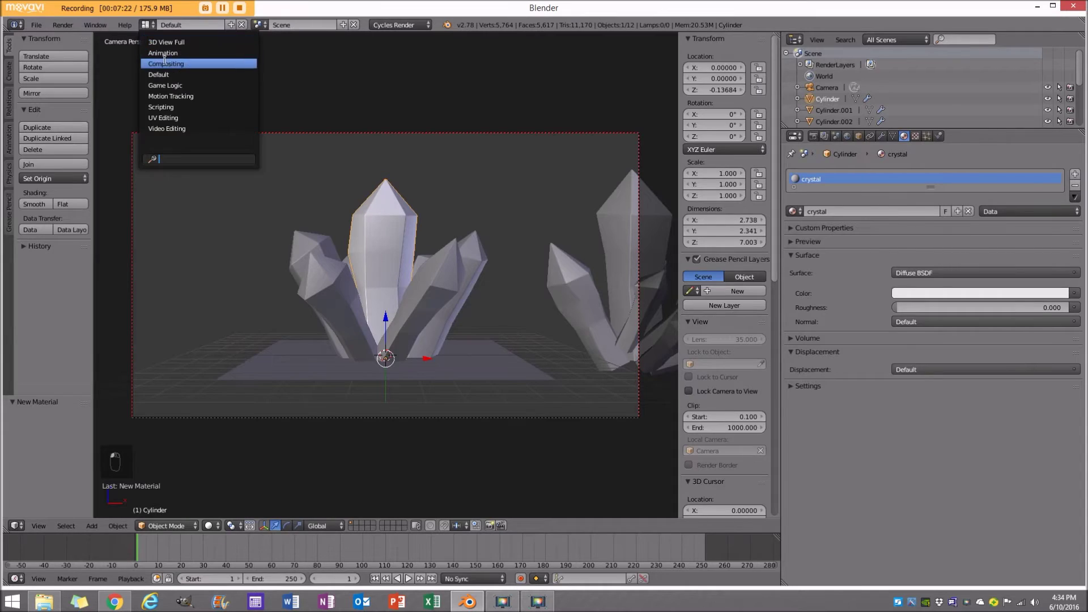
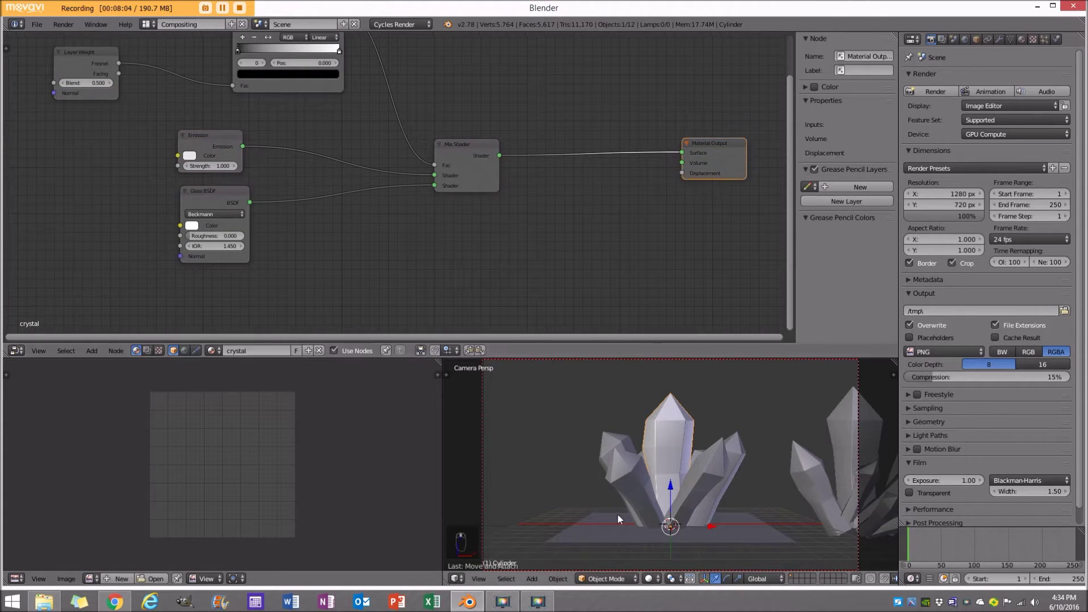
Route the ColorRamp through a Diffuse BSDF into the Material Output to preview the edge mask.
key(shift+z)
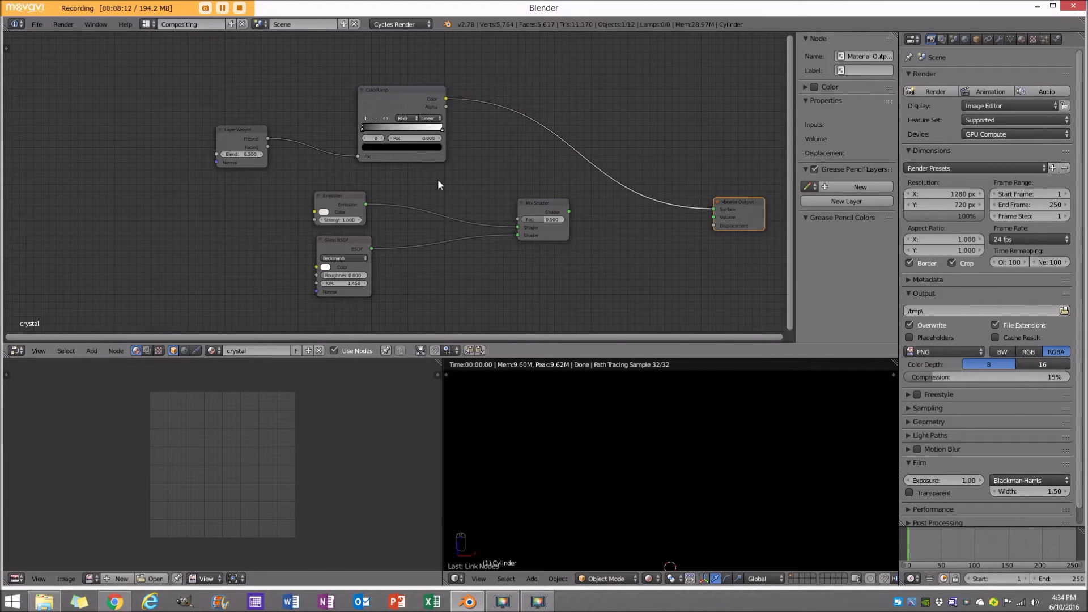
key(z)
key(z)
drag(542, 575, 498, 578)
drag(496, 577, 548, 585)
click(539, 584)
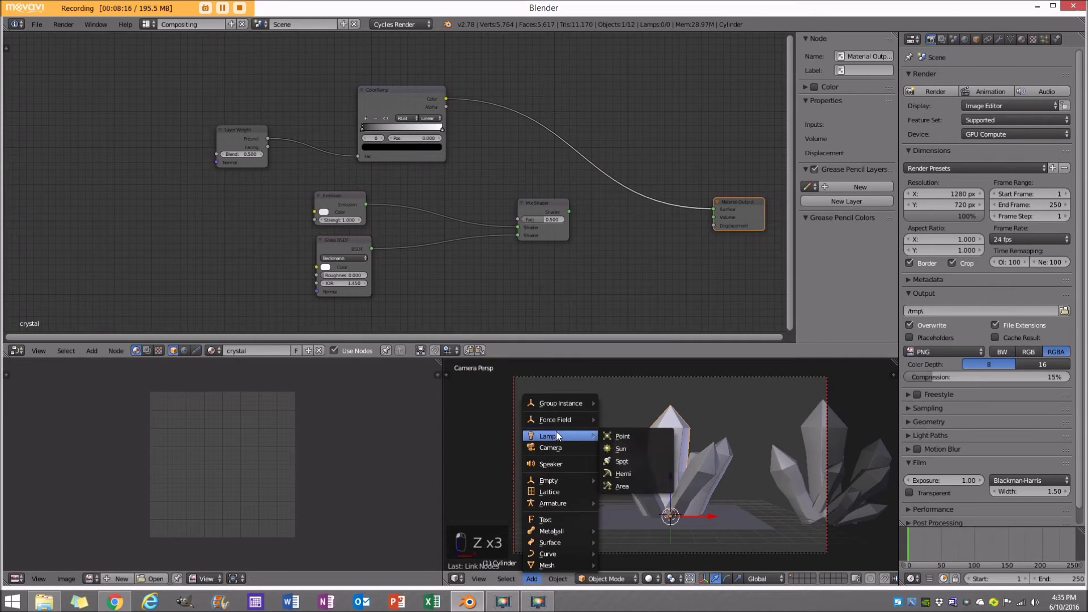
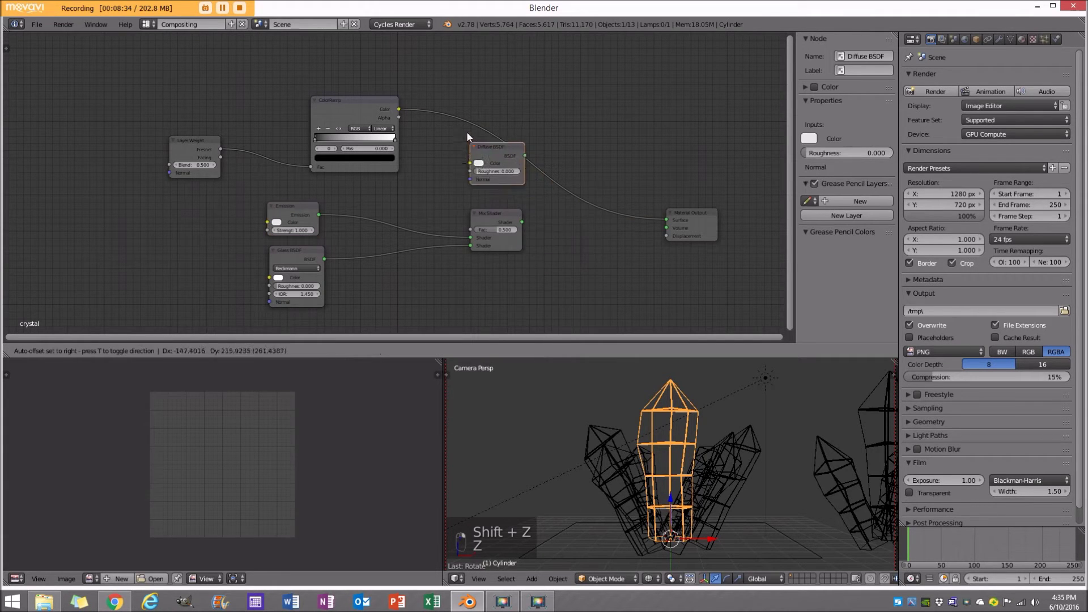
Preview the render, delete the temporary Diffuse node and restore the Mix Shader output with light-blue emission strength 2.
click(693, 446)
key(shift+z)
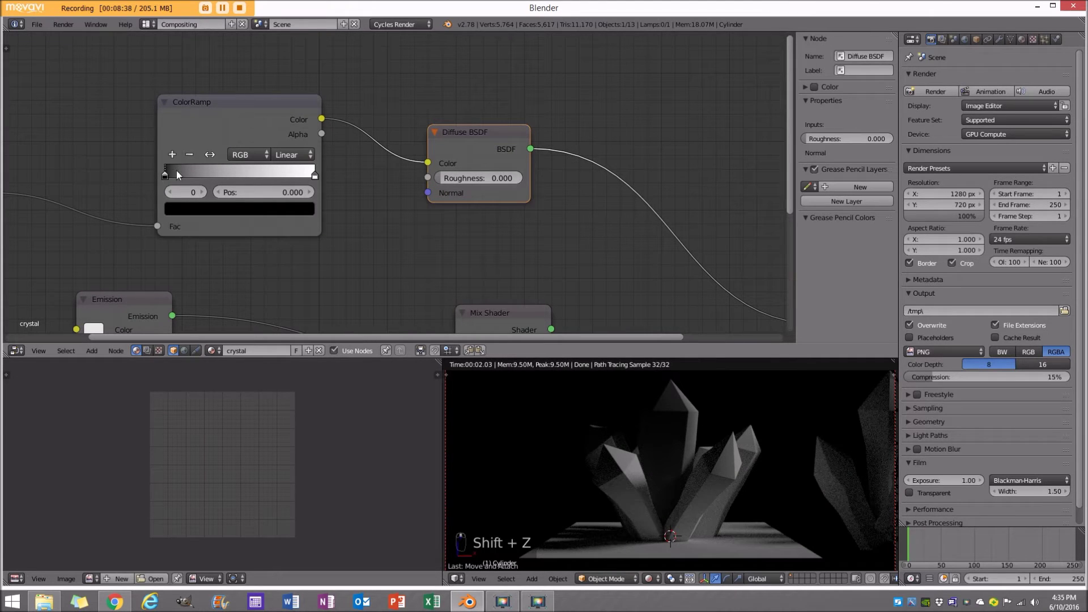
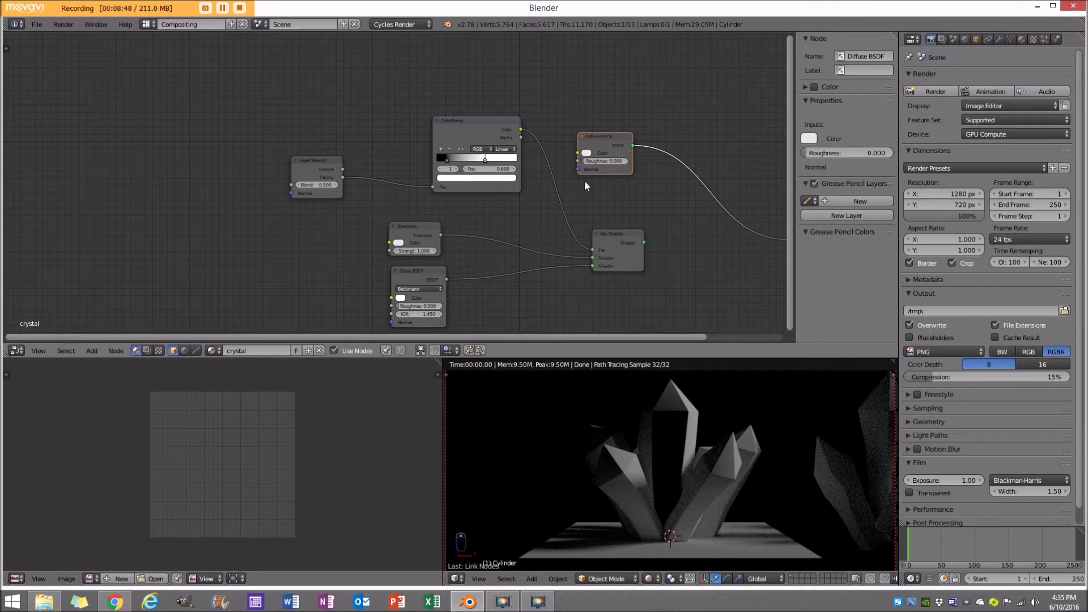
key(x)
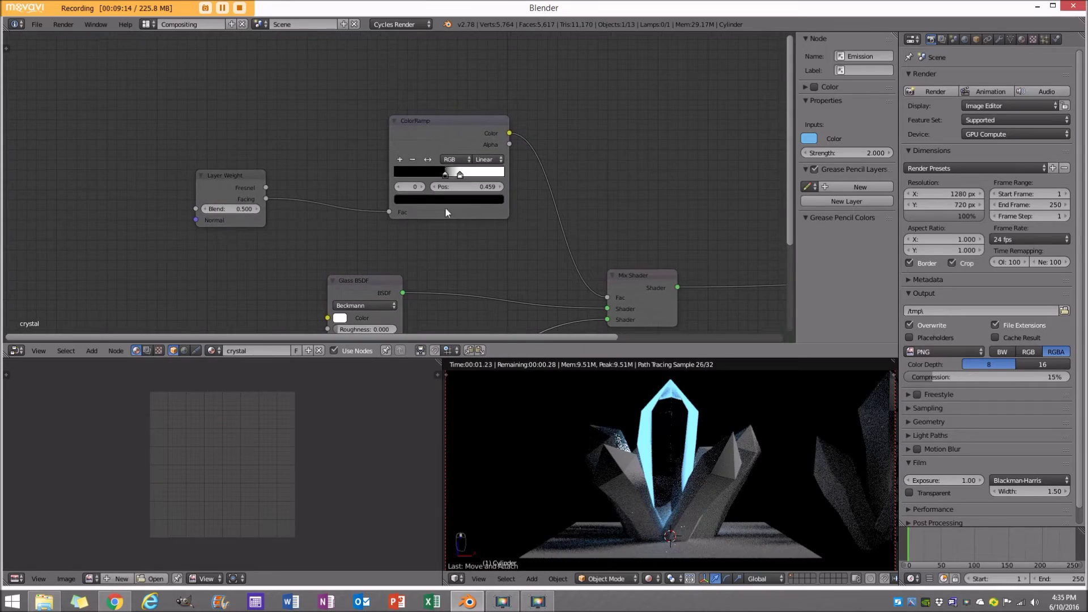
Tighten the ColorRamp mask so its dark stop sits near 0.186, giving glowing blue edges.
drag(448, 177, 413, 173)
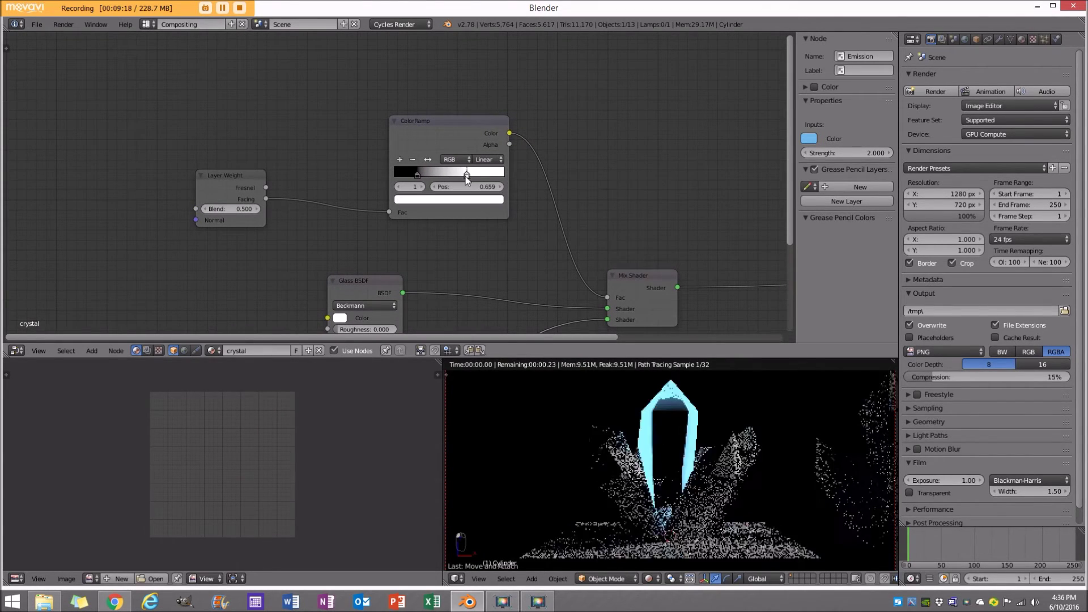
click(477, 182)
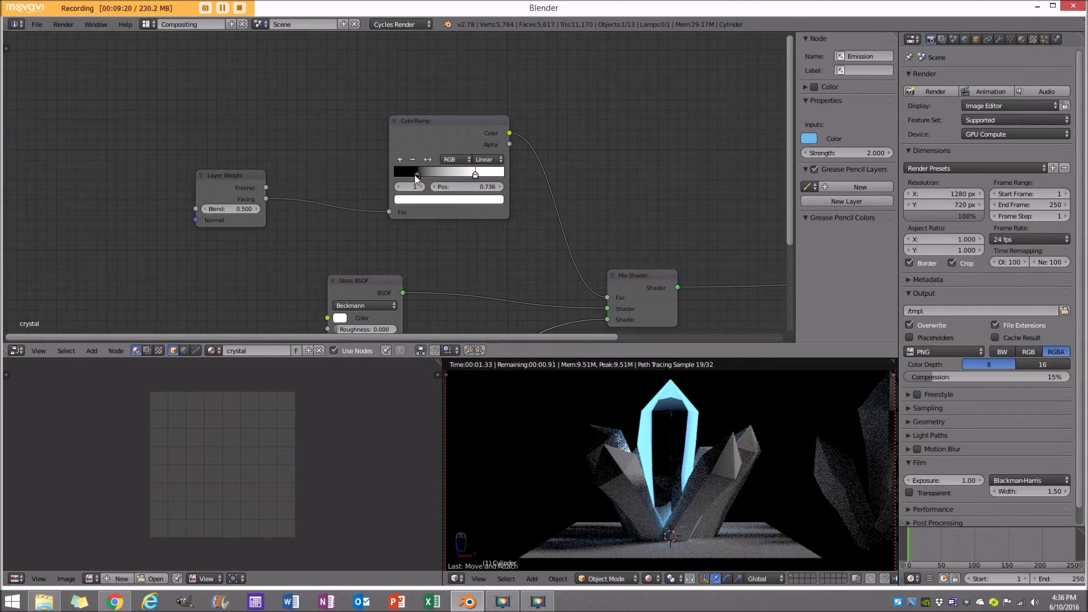
click(410, 178)
drag(405, 178, 417, 181)
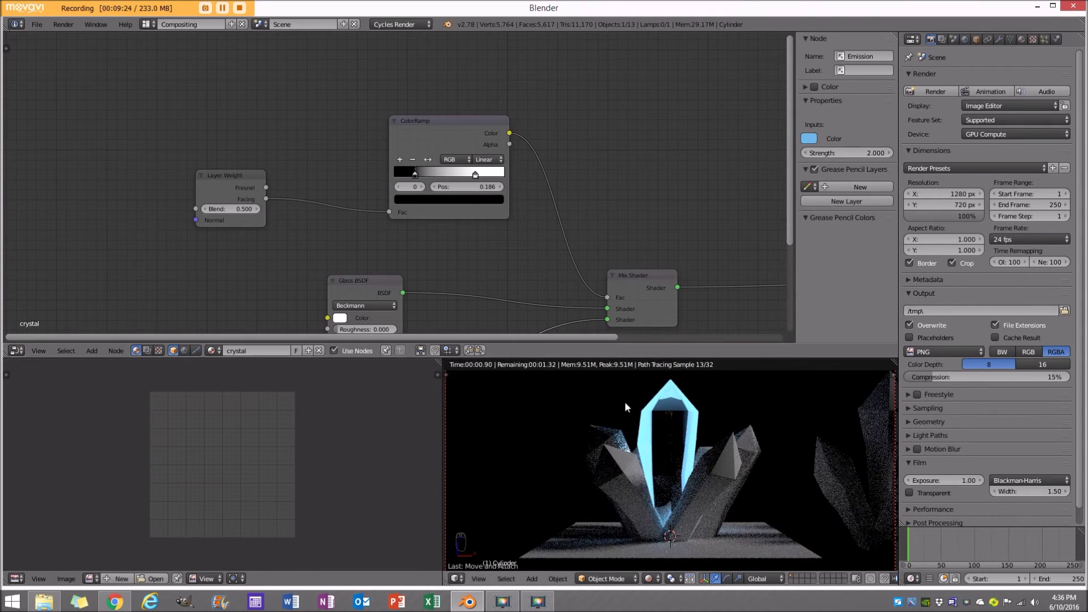
key(z)
key(z)
drag(768, 477, 719, 450)
key(z)
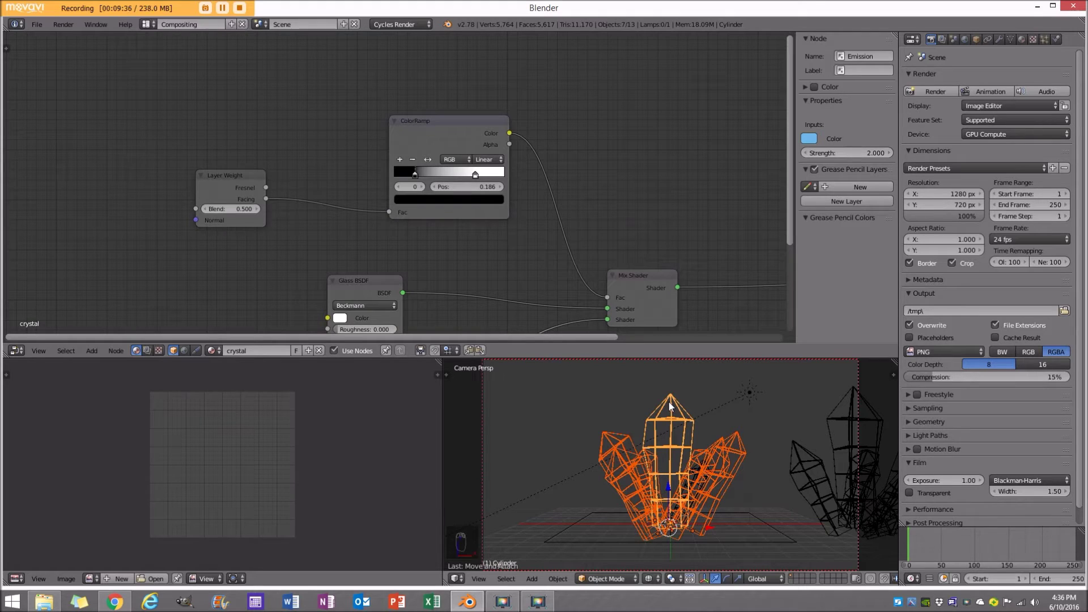
Link the crystal material to the other selected crystals via Ctrl+L and check the rendered glow.
key(ctrl+l)
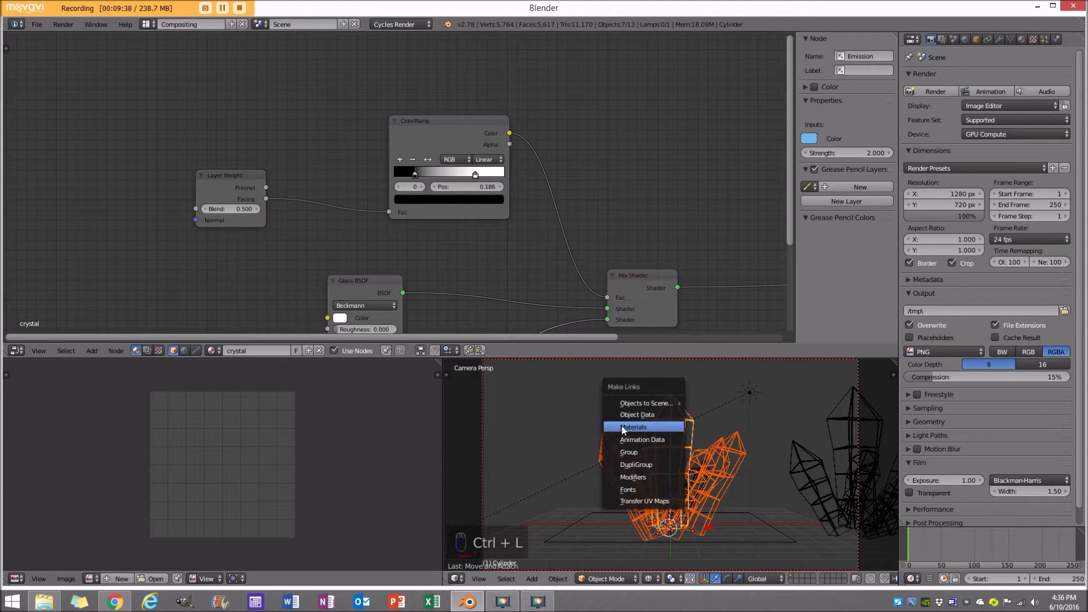
key(z)
key(shift+z)
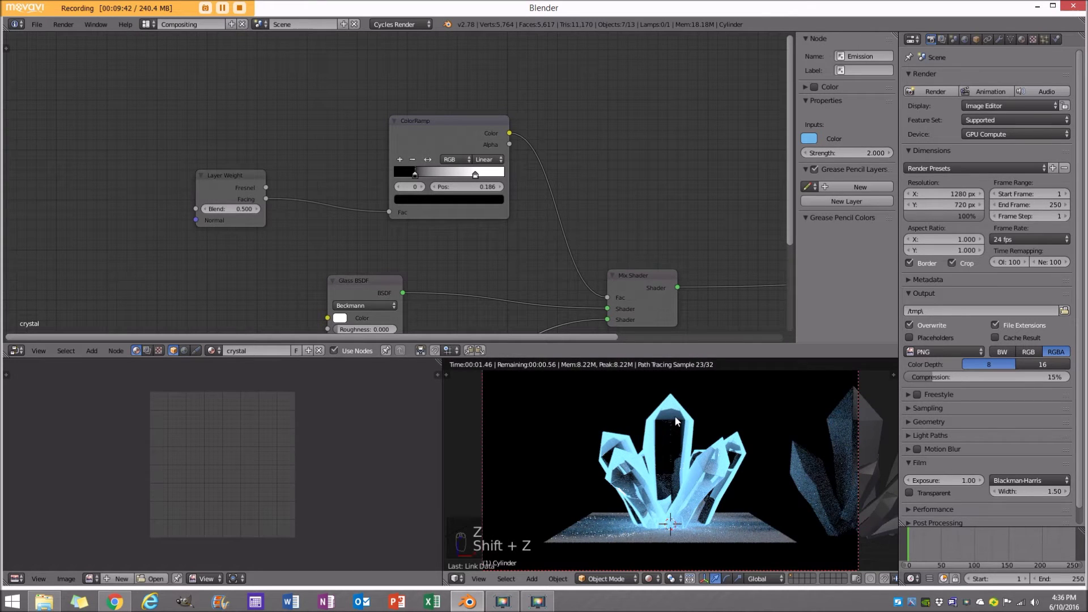
key(z)
key(shift+z)
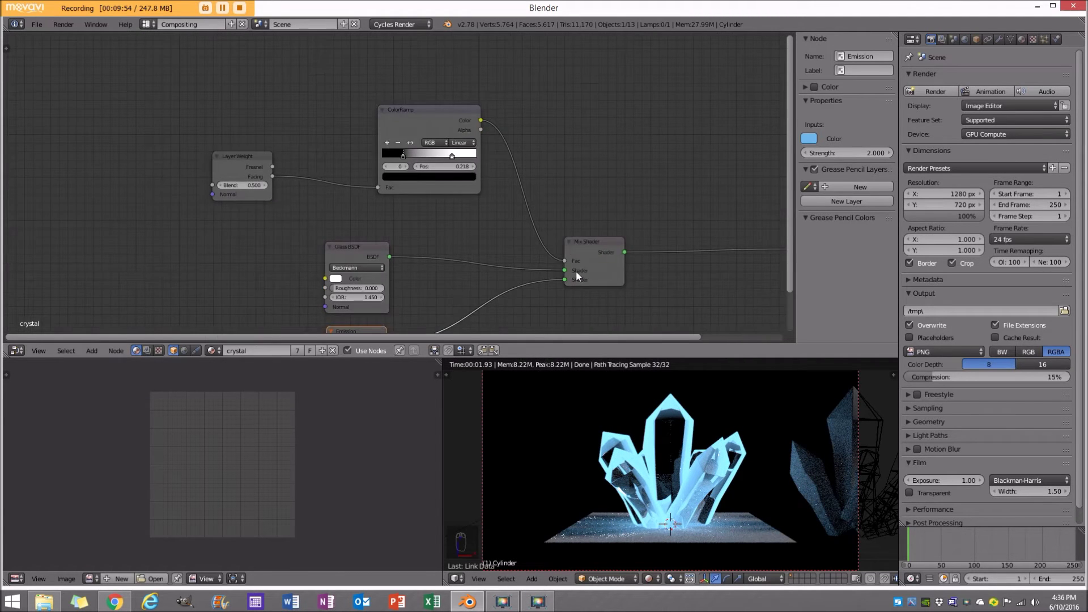
drag(745, 466, 670, 467)
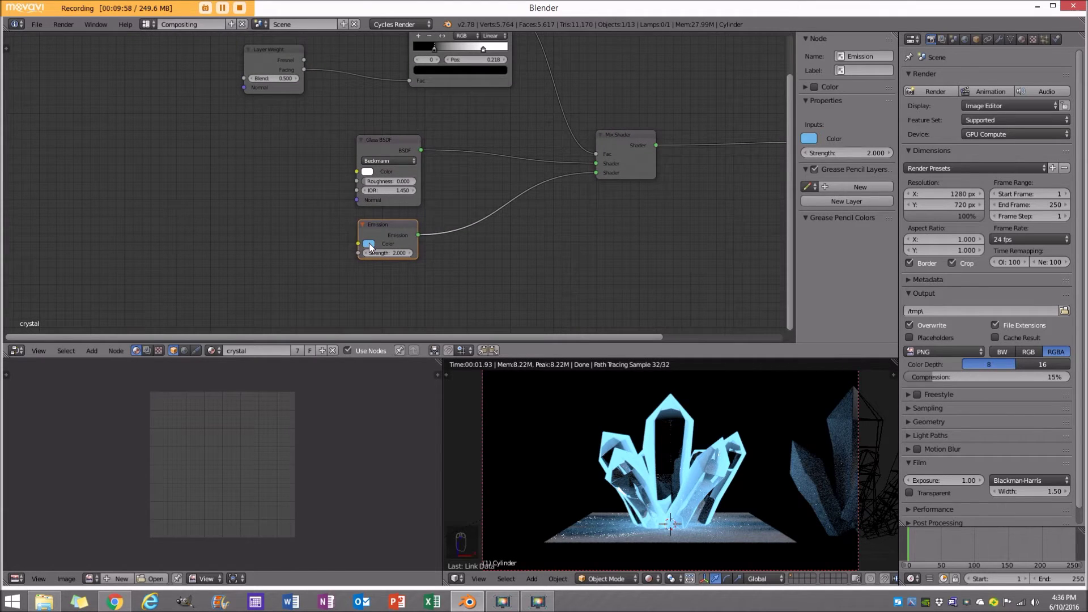
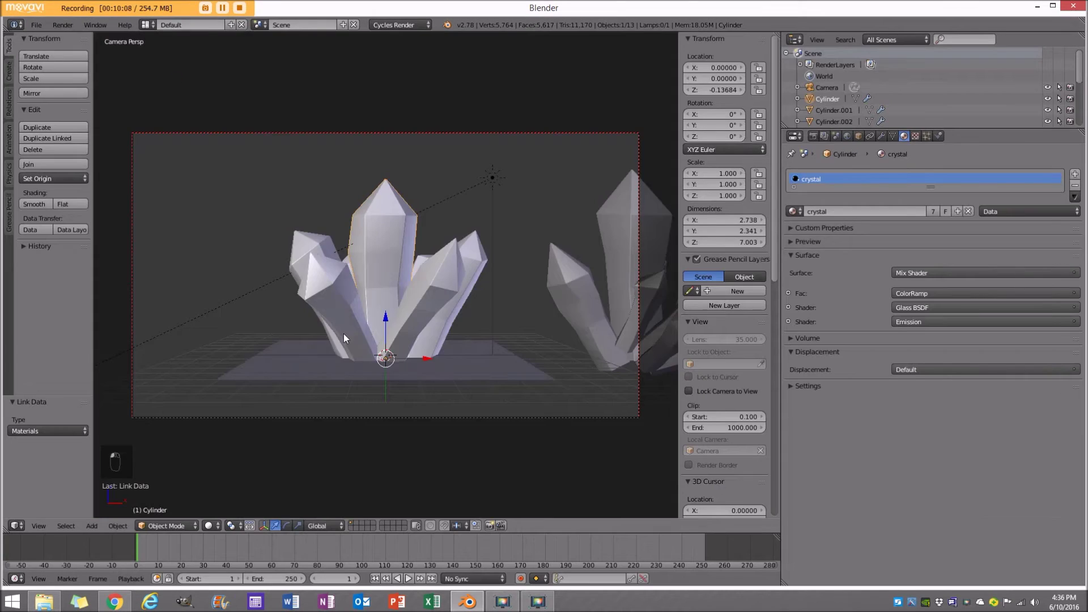
Add an Area lamp flipped 180° on X, raised above the crystals, light blue with strength about 840 and size 2.
key(z)
key(z)
key(a)
key(x)
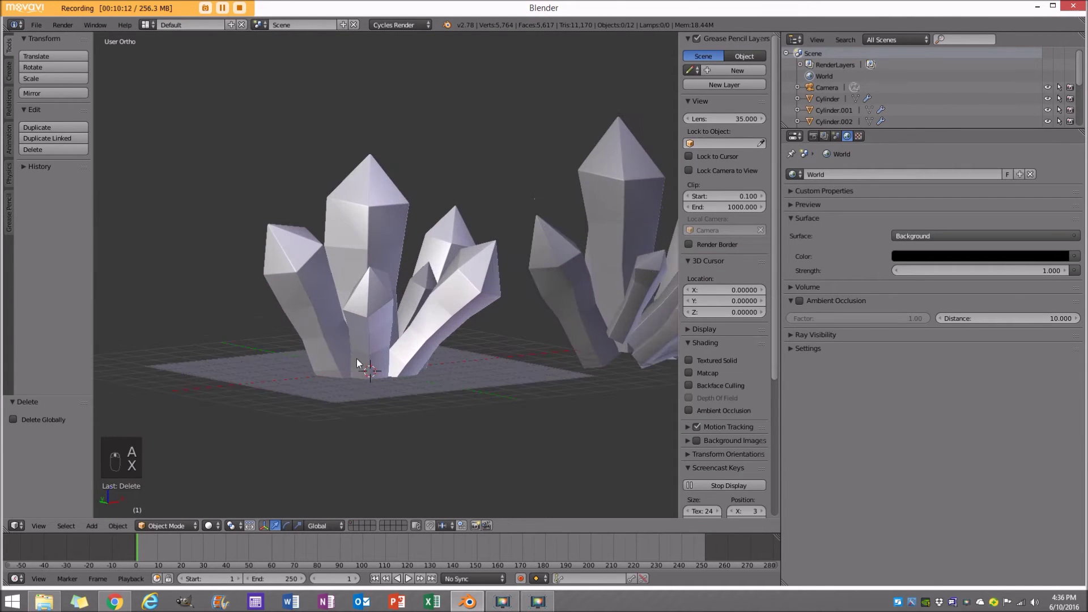
key(shift+s)
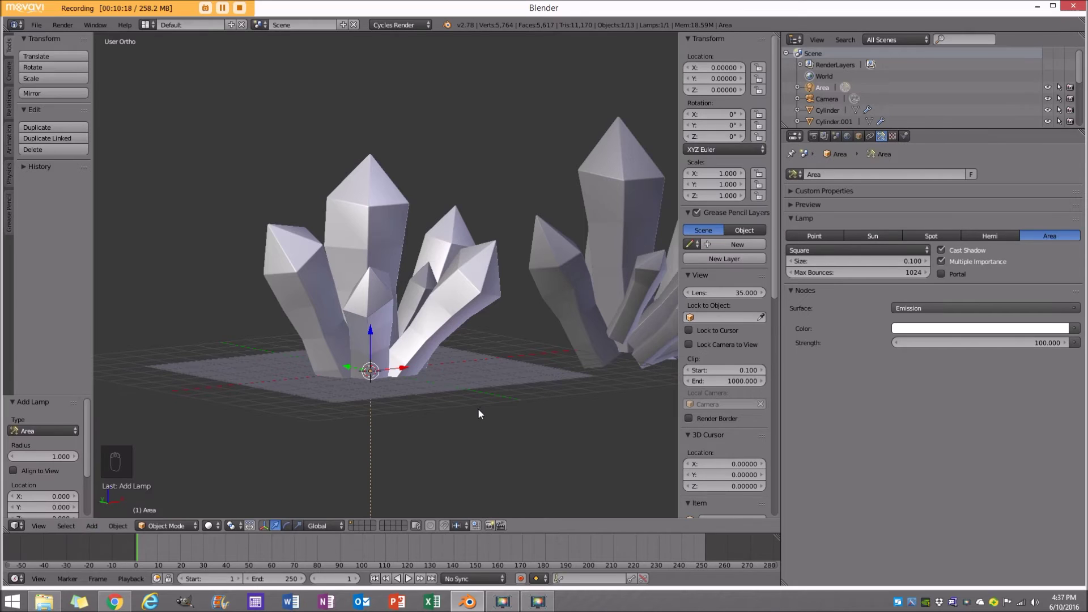
key(r)
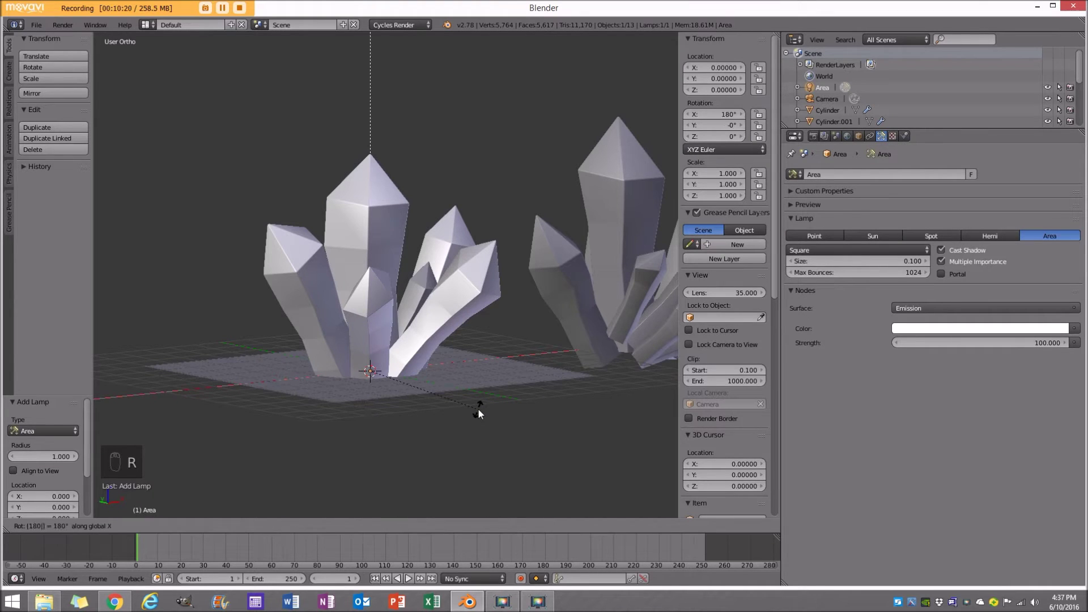
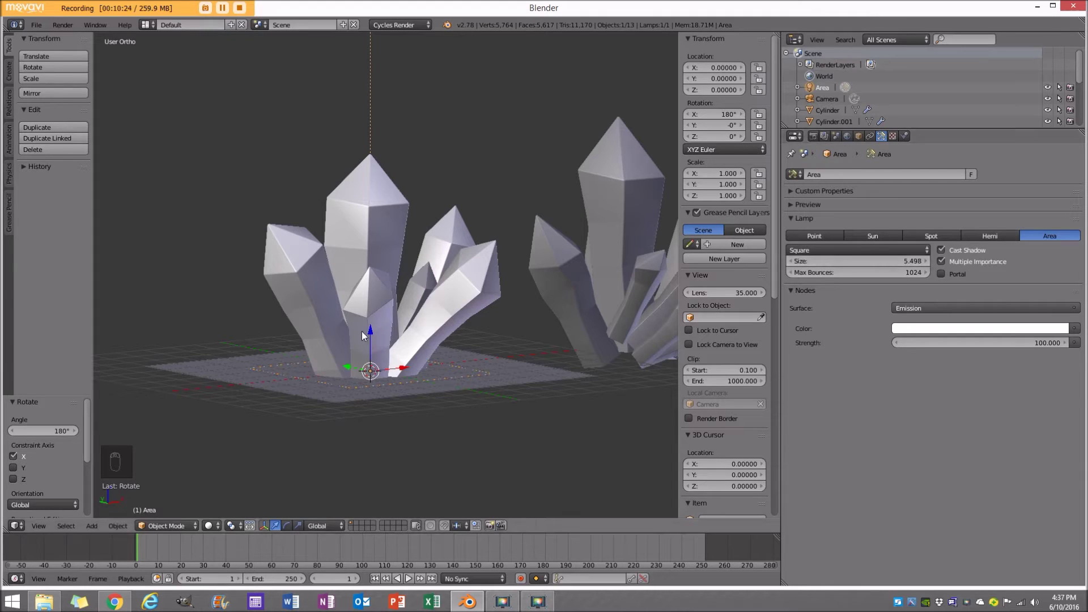
drag(377, 335, 548, 311)
key(KP_0)
Check the new lighting in the rendered preview and return to solid shading.
key(shift+z)
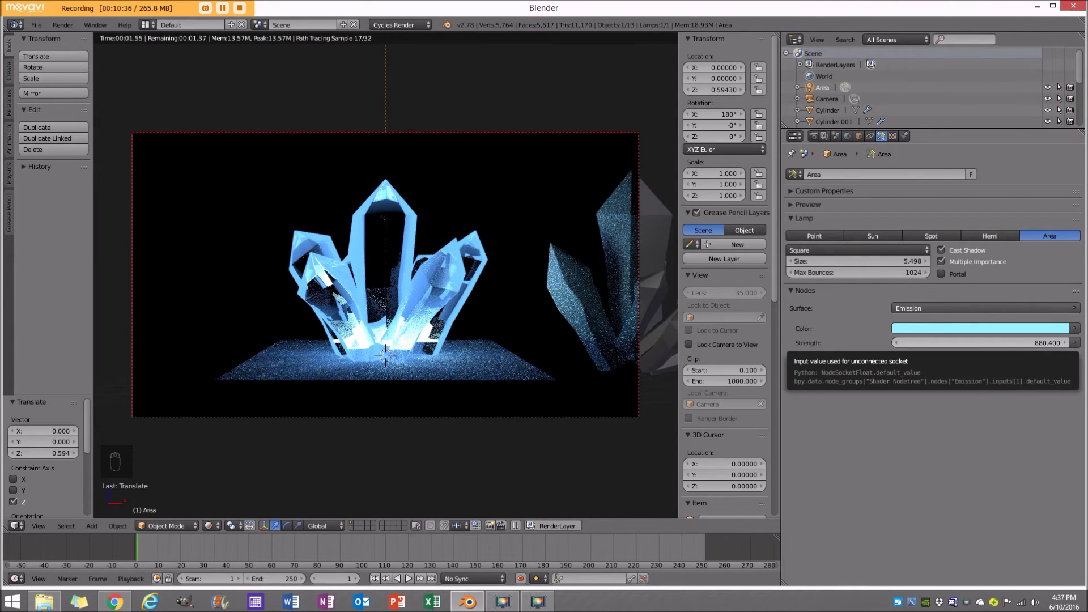
key(z)
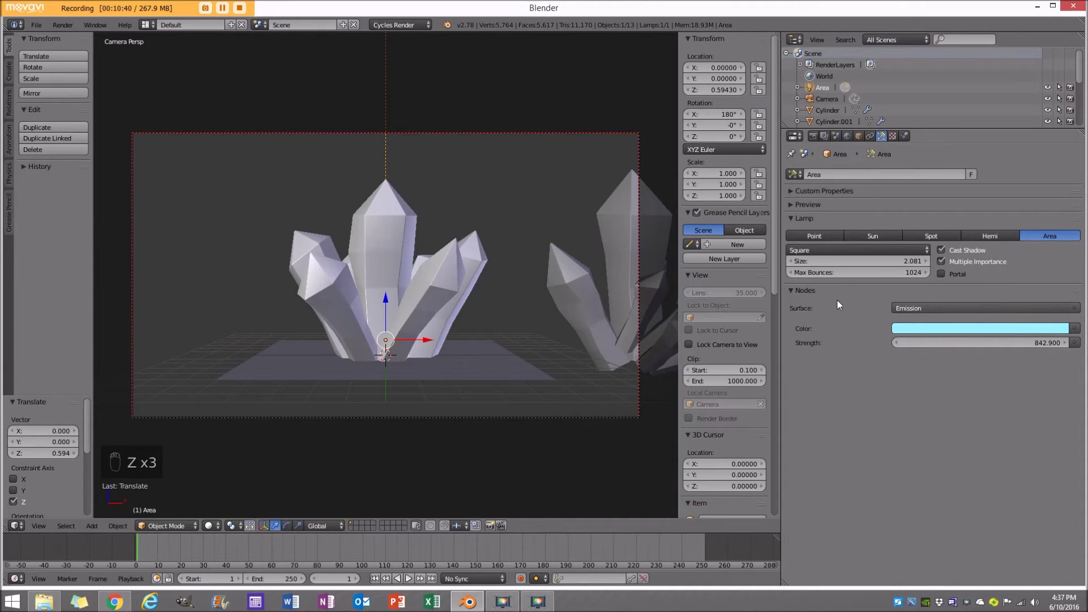
key(shift+z)
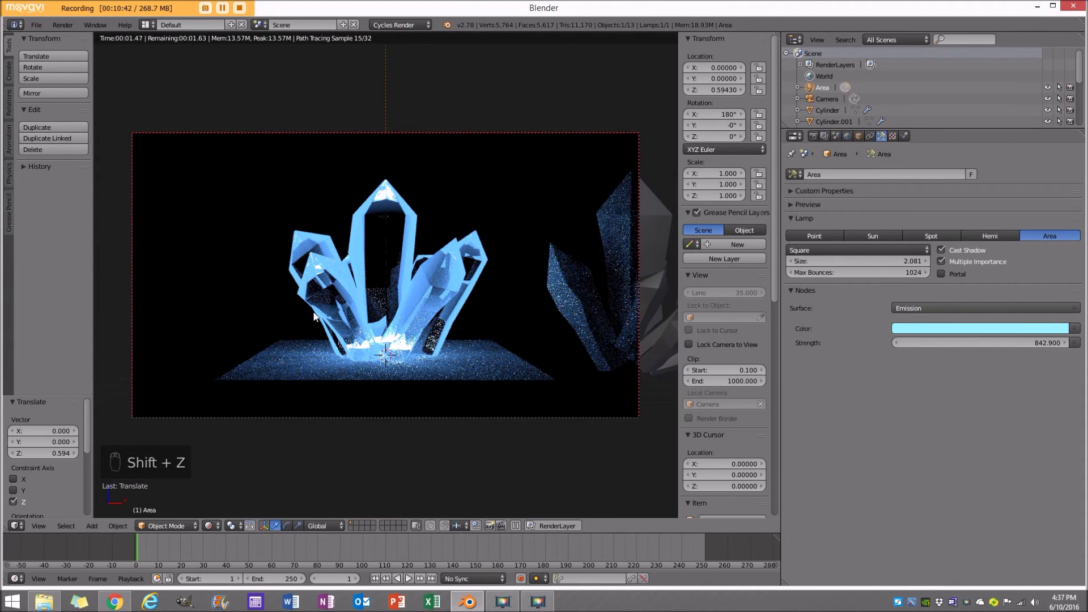
key(z)
key(z)
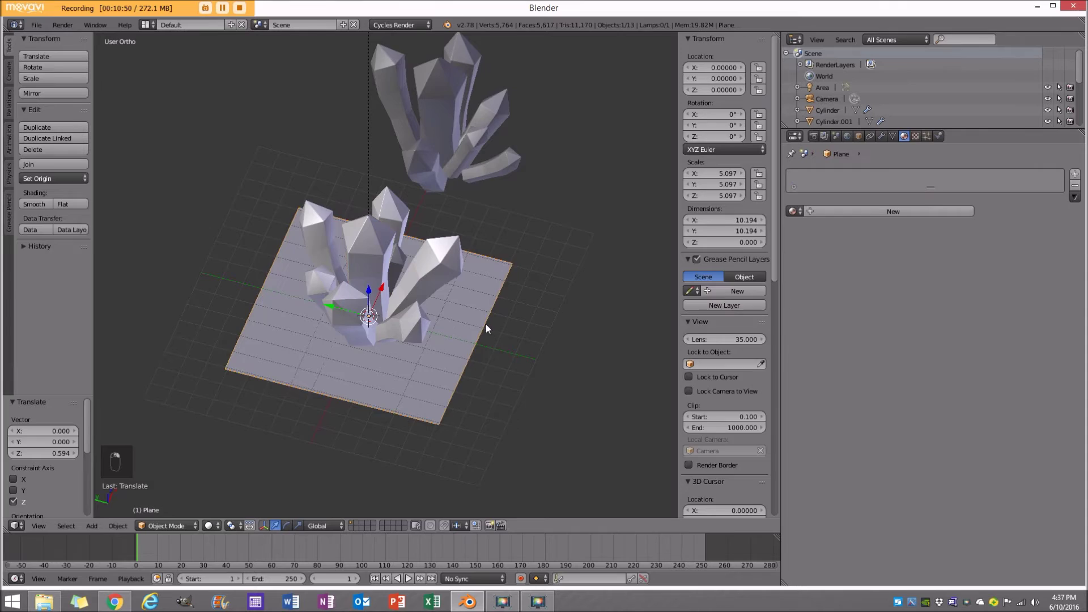
In wireframe, select the cluster's crystal pieces and join them into one object with Ctrl+J.
key(h)
key(z)
key(c)
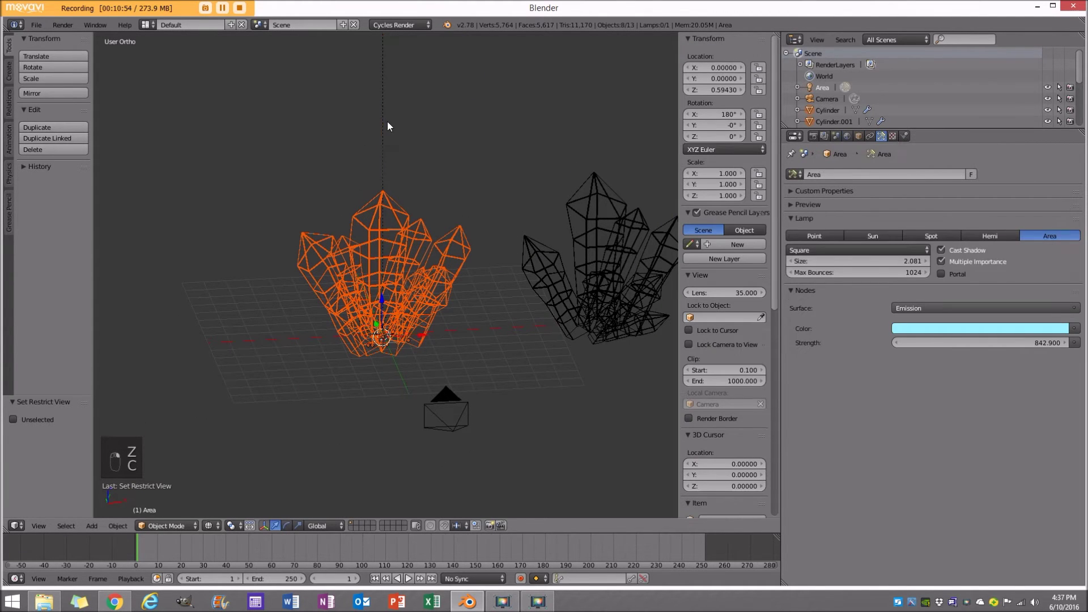
key(ctrl+j)
key(a)
key(ctrl+j)
key(a)
key(KP_0)
Unhide everything and verify the joined cluster glowing blue in the rendered preview.
key(shift+z)
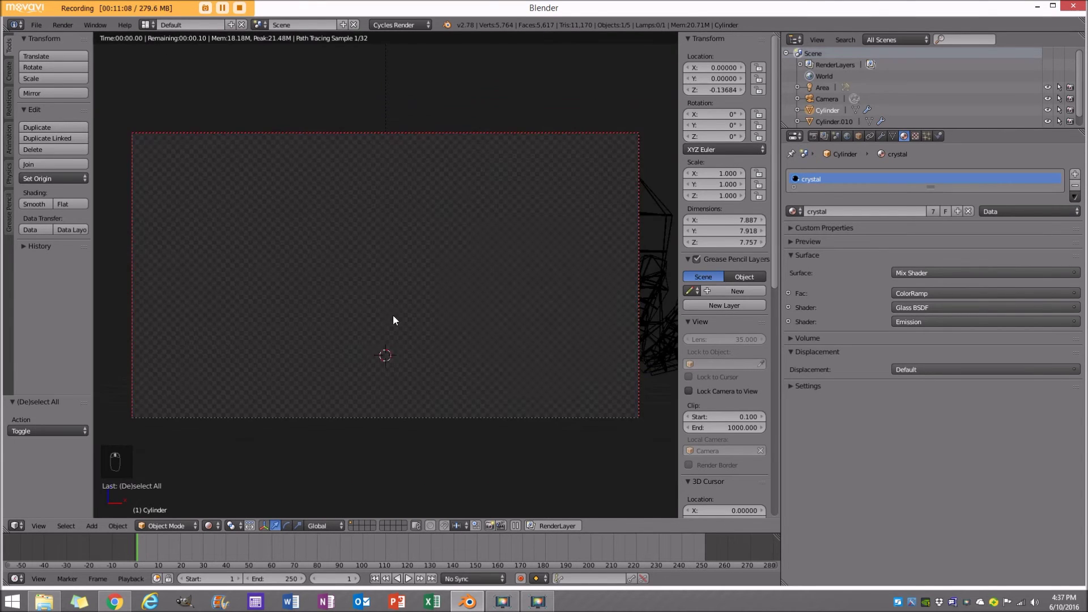
key(z)
key(alt+h)
key(a)
key(shift+z)
key(z)
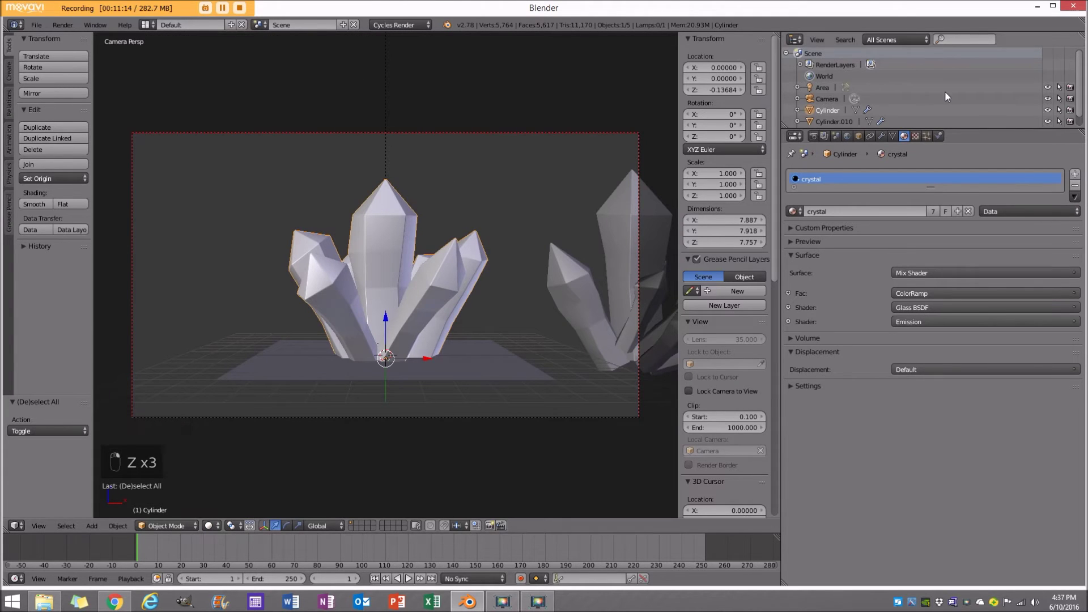
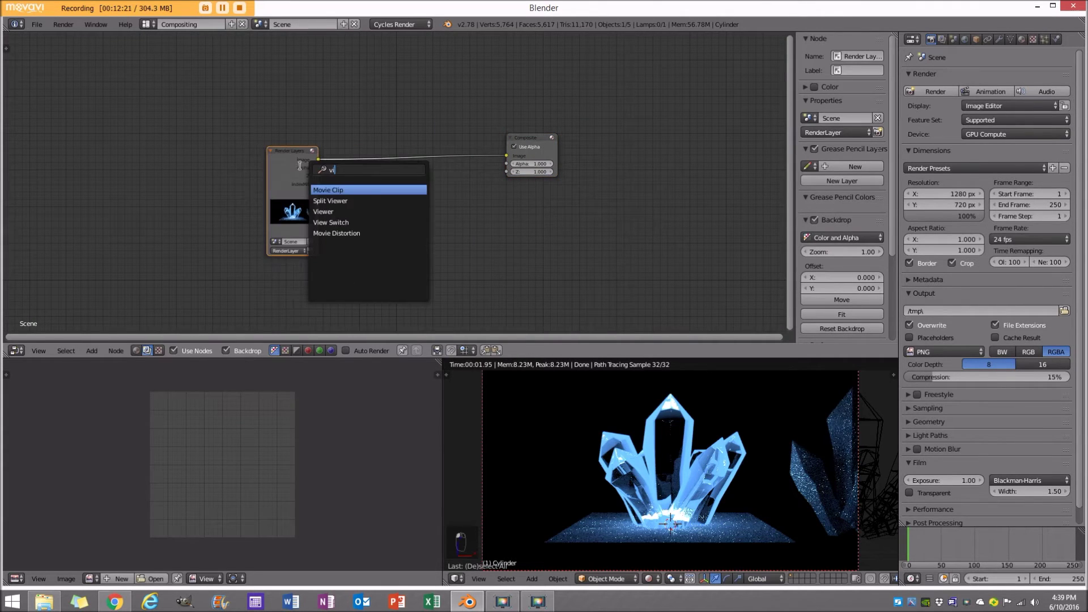
Add an ID Mask node with index 1 and a Mix node after the Render Layers in the compositor.
key(shift+a)
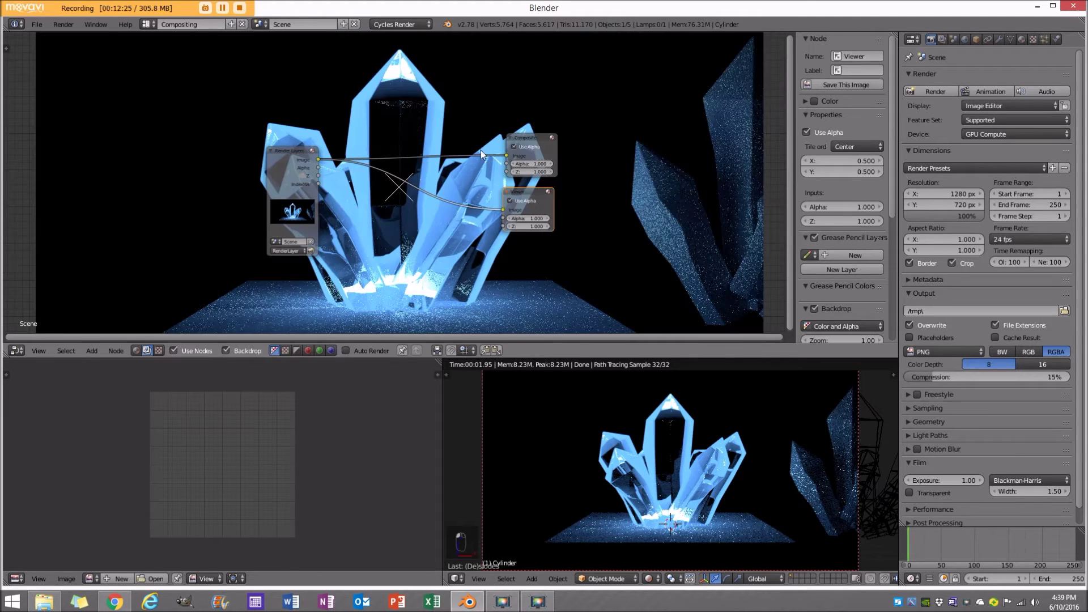
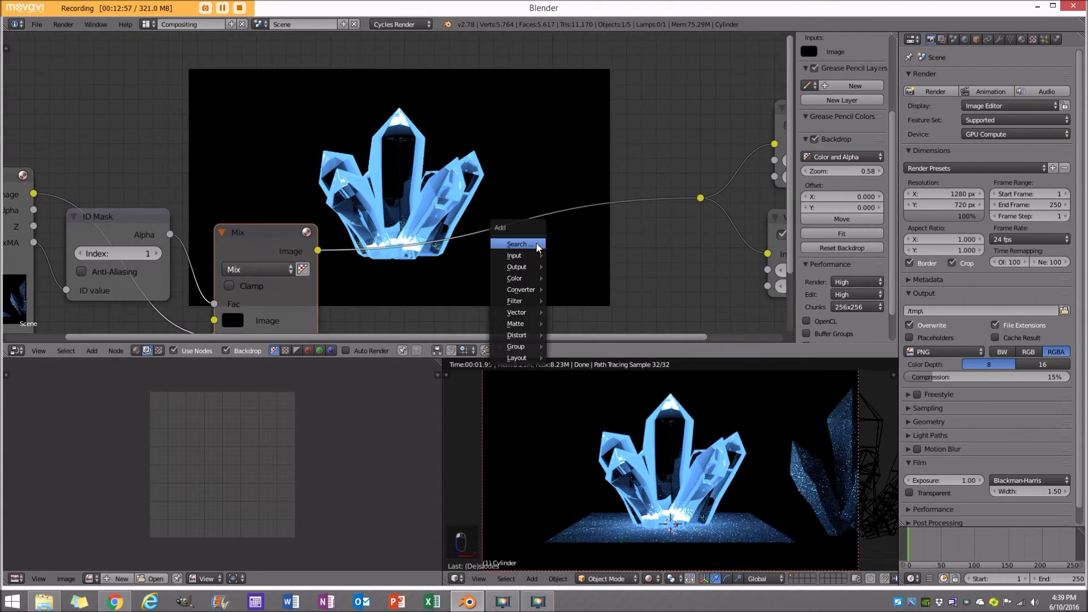
Add a Streaks glare (threshold 0.2) and a duplicated Fog Glow glare after the mix node.
key(shift+a)
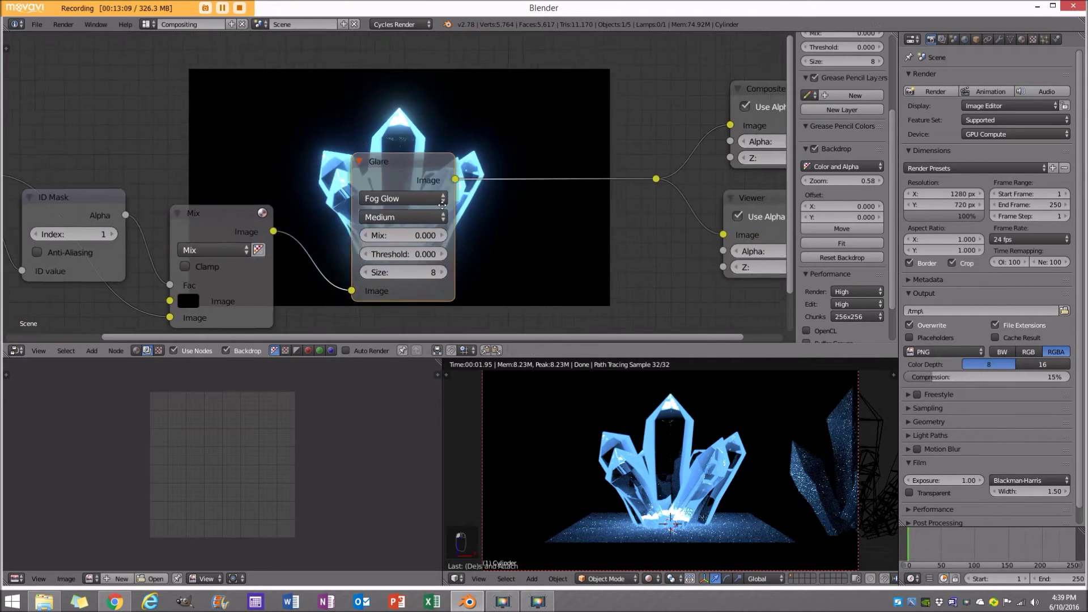
key(shift+d)
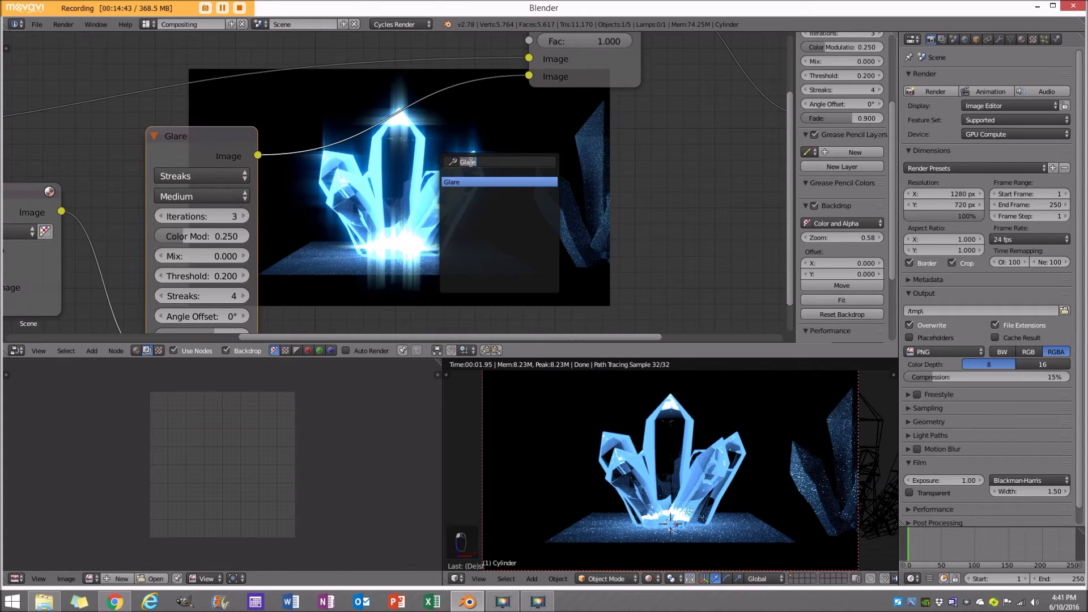
Leave the compositor for the Default layout and show the 3D viewport in wireframe.
key(shift+a)
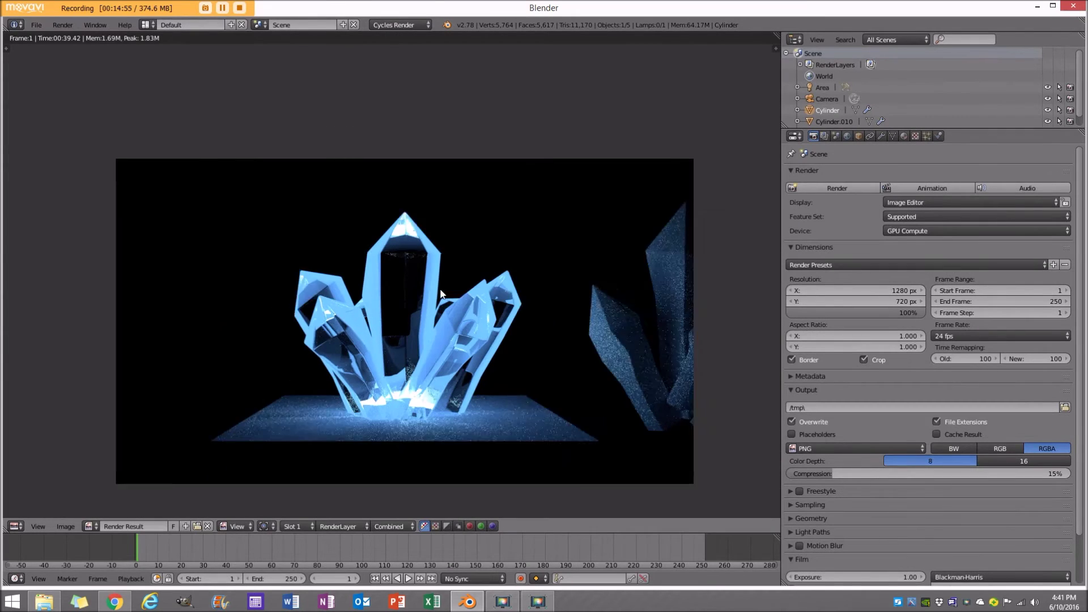
key(Escape)
key(z)
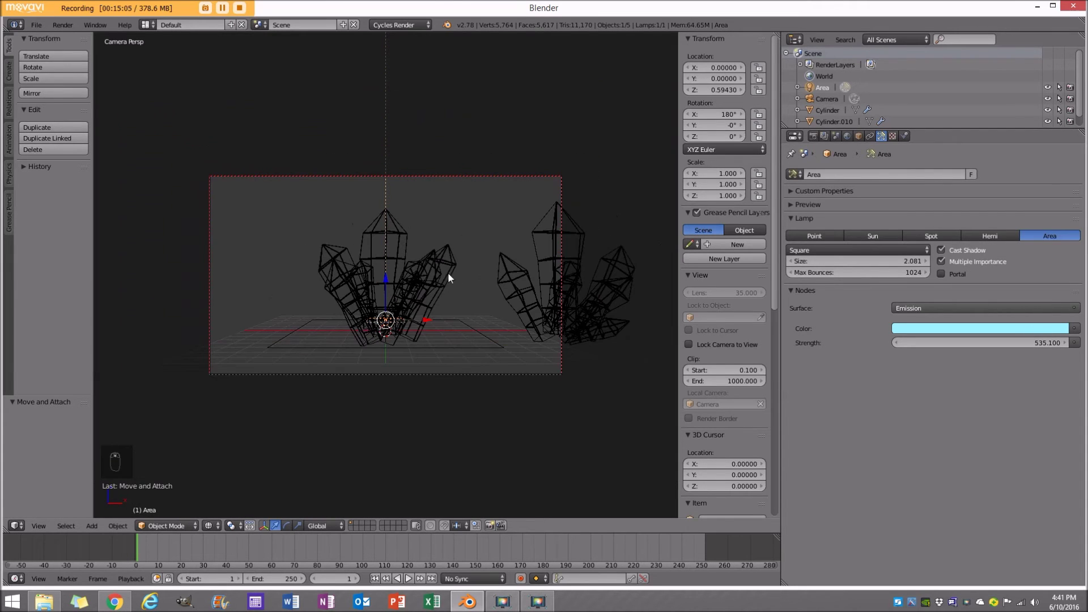
Add a plane under the crystals and scale it into a wide floor stretched along X.
key(z)
key(s)
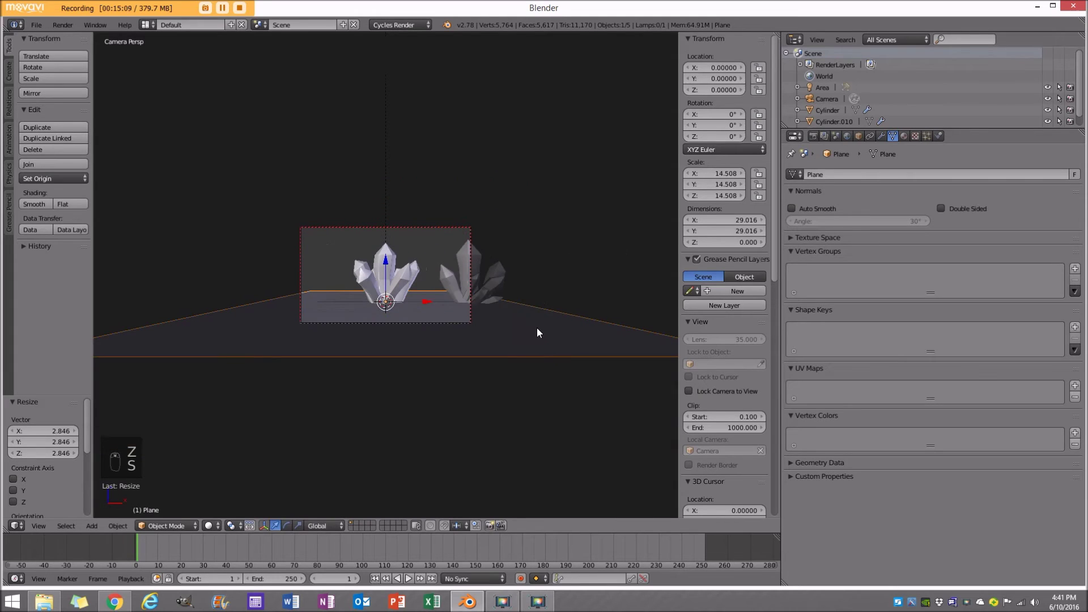
key(s)
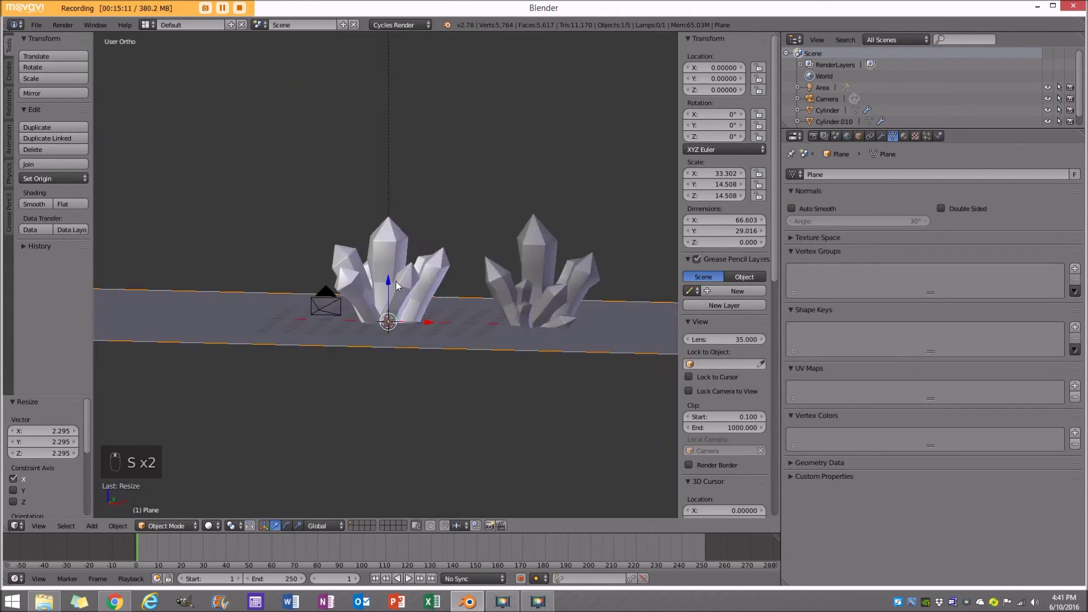
key(Tab)
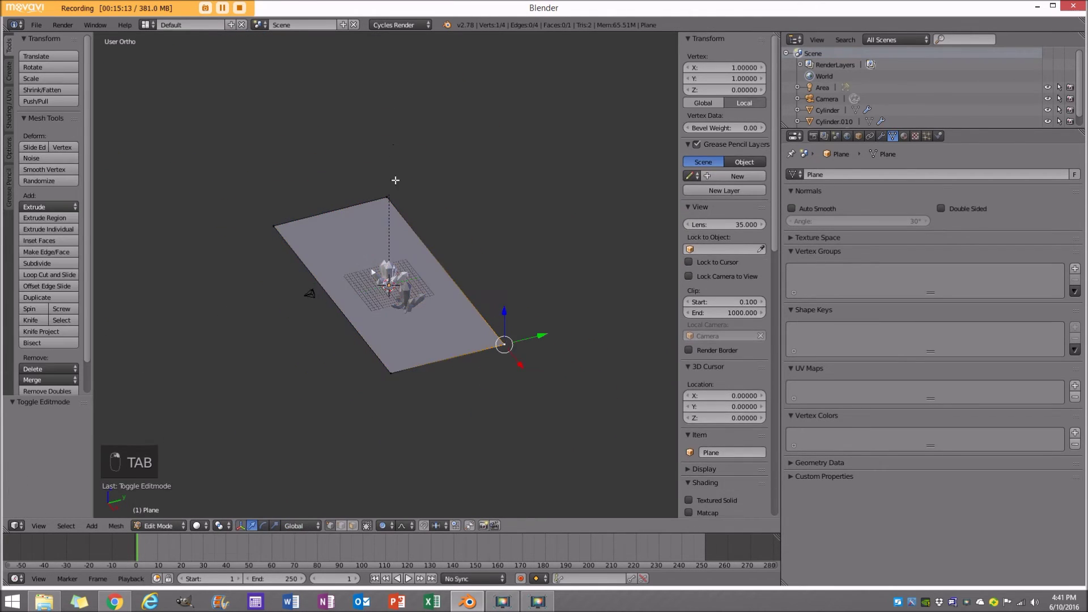
From side view, extrude the floor's back edge upward several times into a curved backdrop.
key(KP_3)
key(e)
key(e)
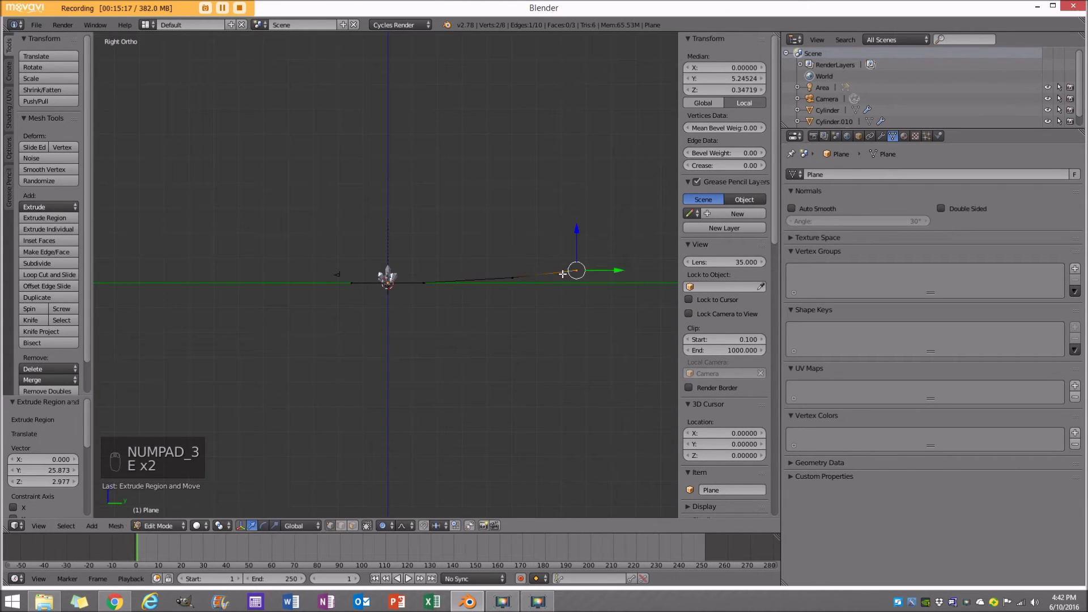
key(e)
key(e)
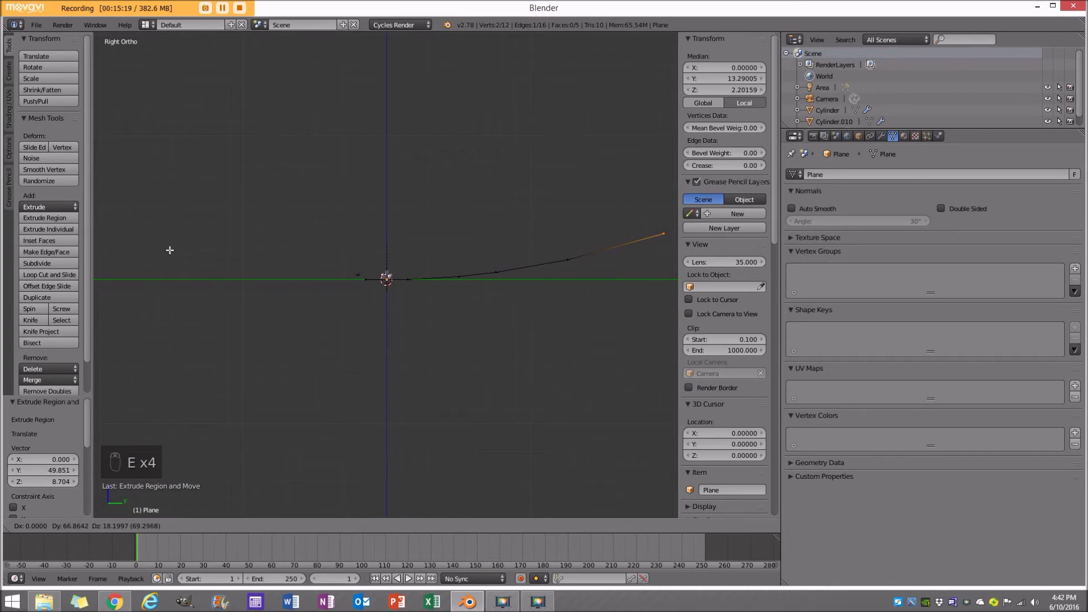
Check the backdrop through the camera and scale it wider along X to fill the frame.
key(KP_0)
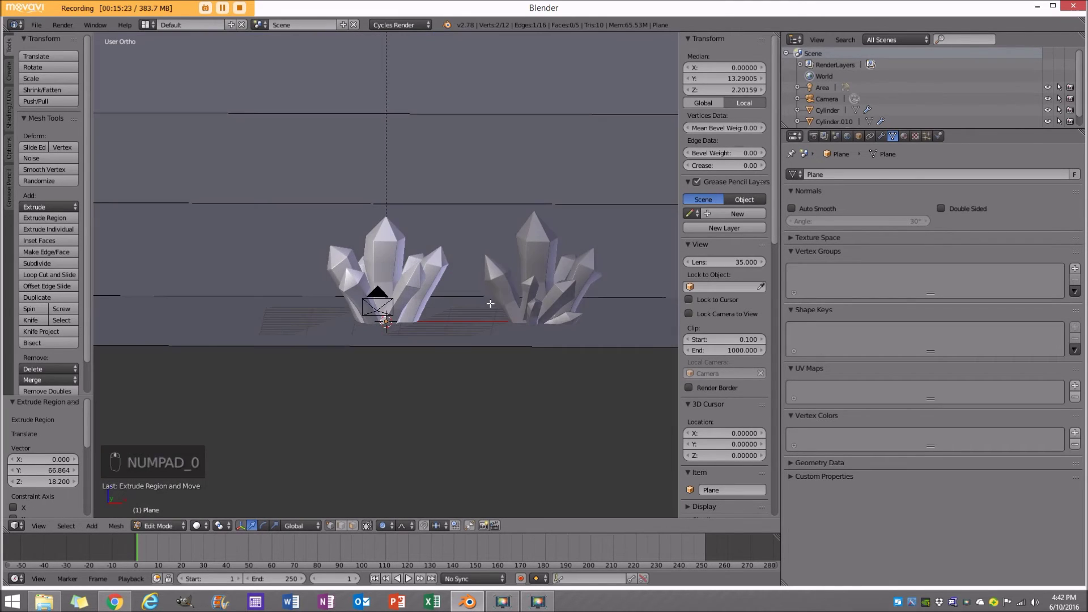
key(KP_0)
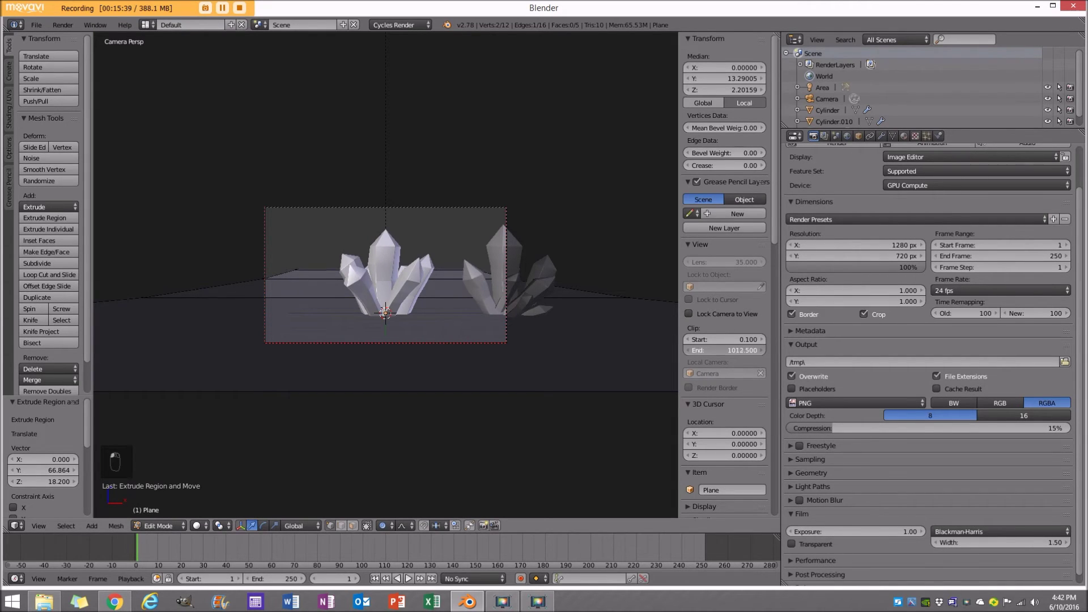
key(Tab)
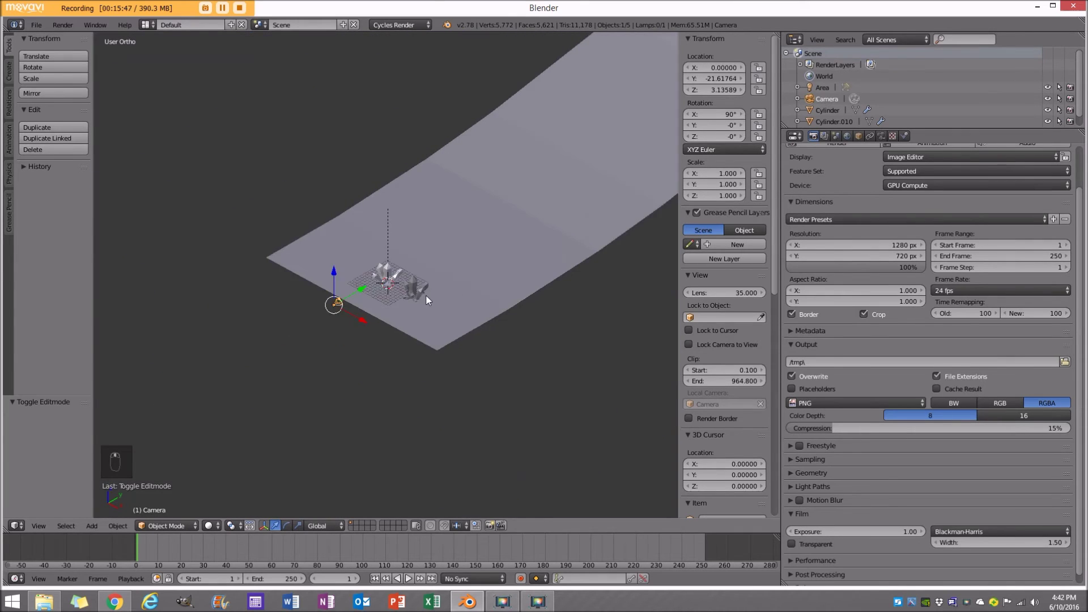
key(a)
key(a)
drag(211, 525, 229, 504)
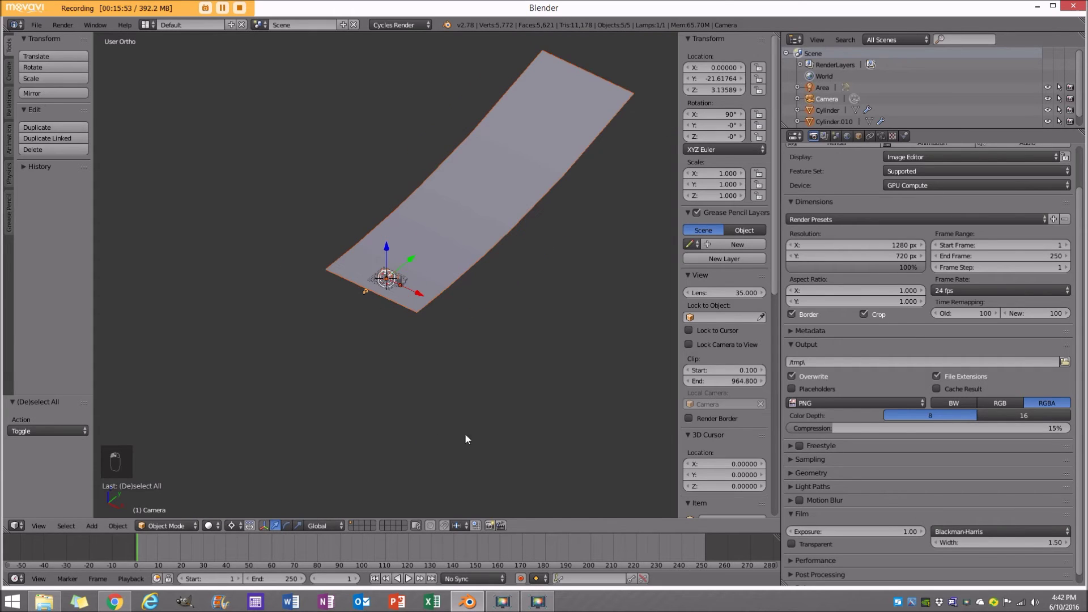
key(shift+s)
key(s)
key(KP_0)
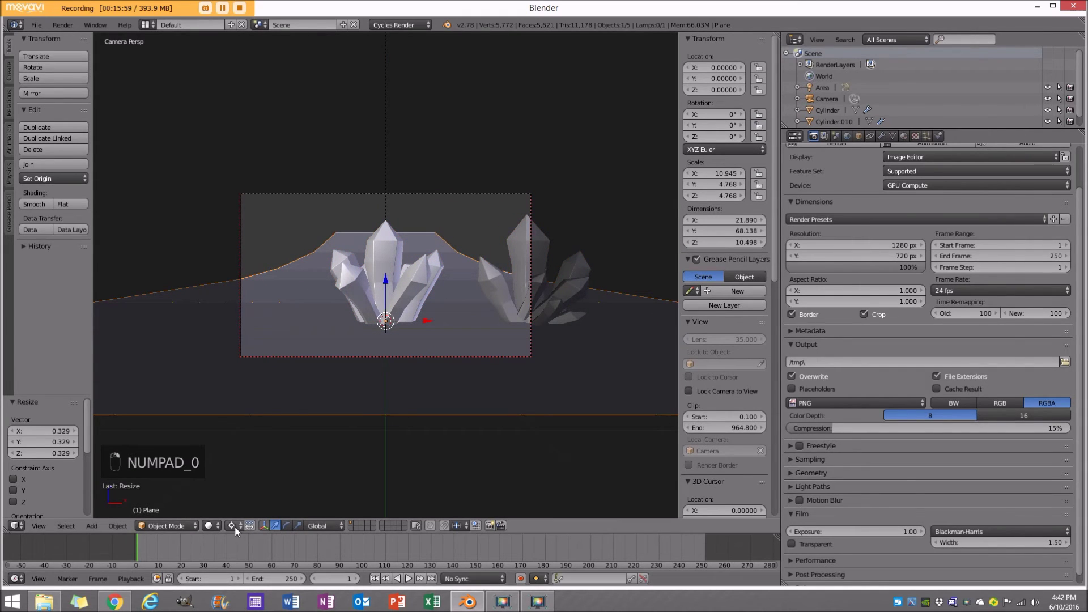
drag(238, 531, 247, 511)
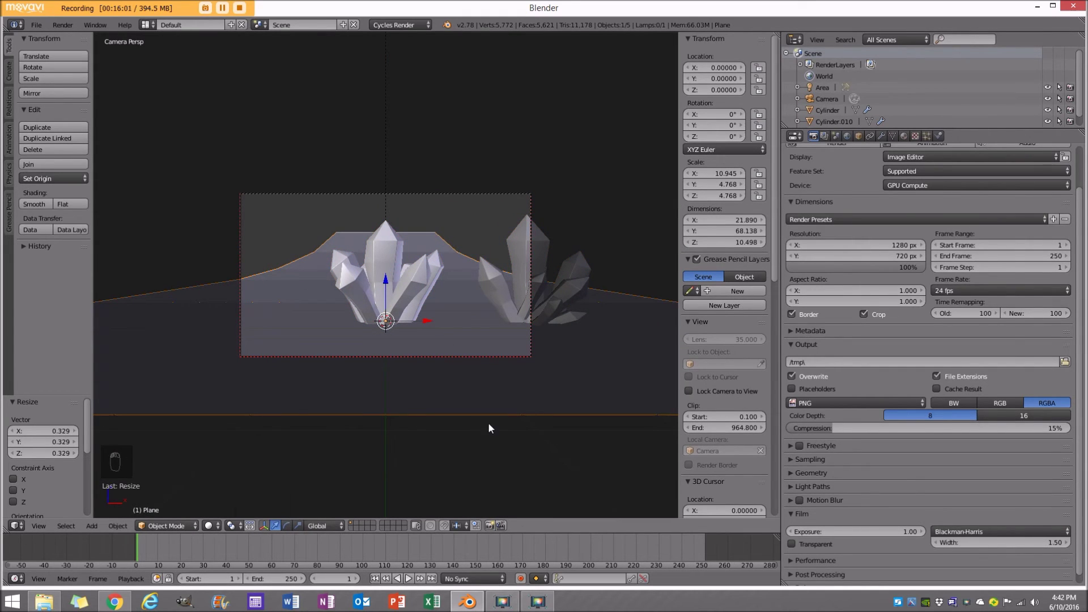
key(s)
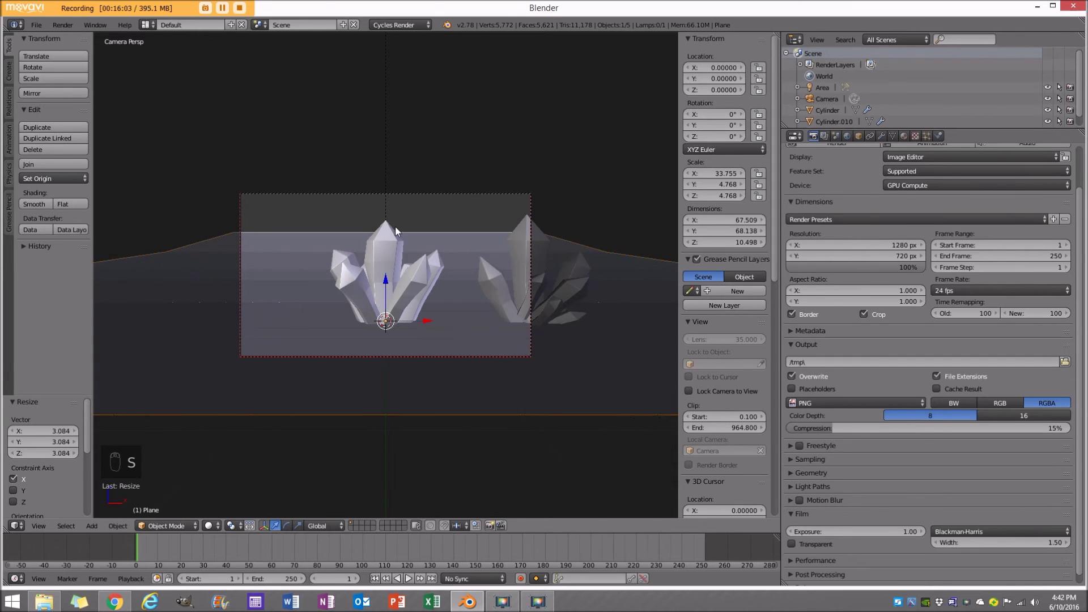
Extrude the backdrop's top edge higher, tilt the camera slightly downward, and widen the plane further.
key(Tab)
key(e)
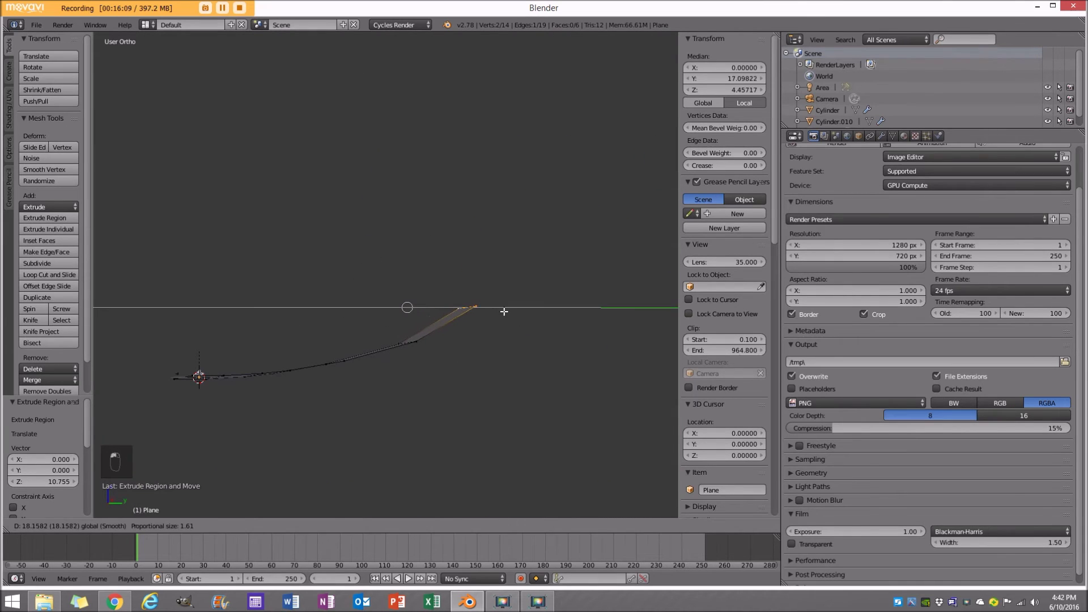
key(KP_0)
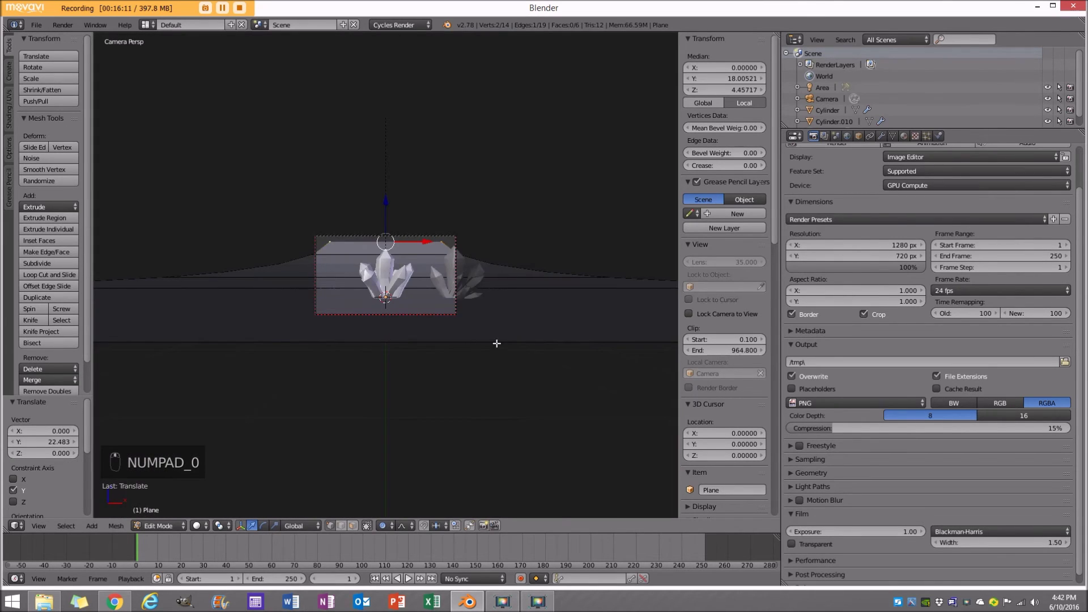
key(Tab)
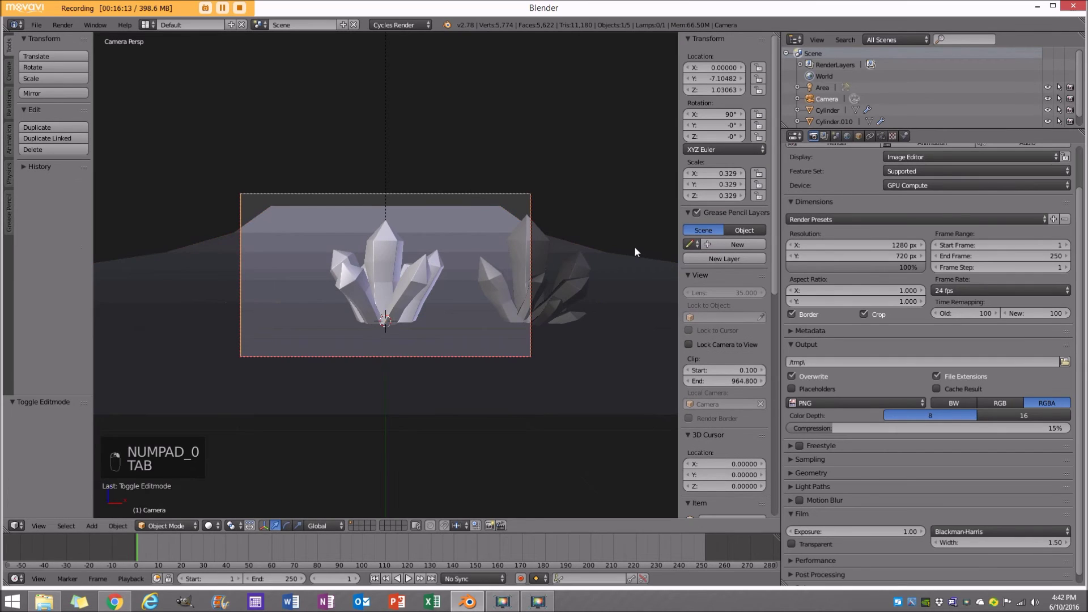
key(r)
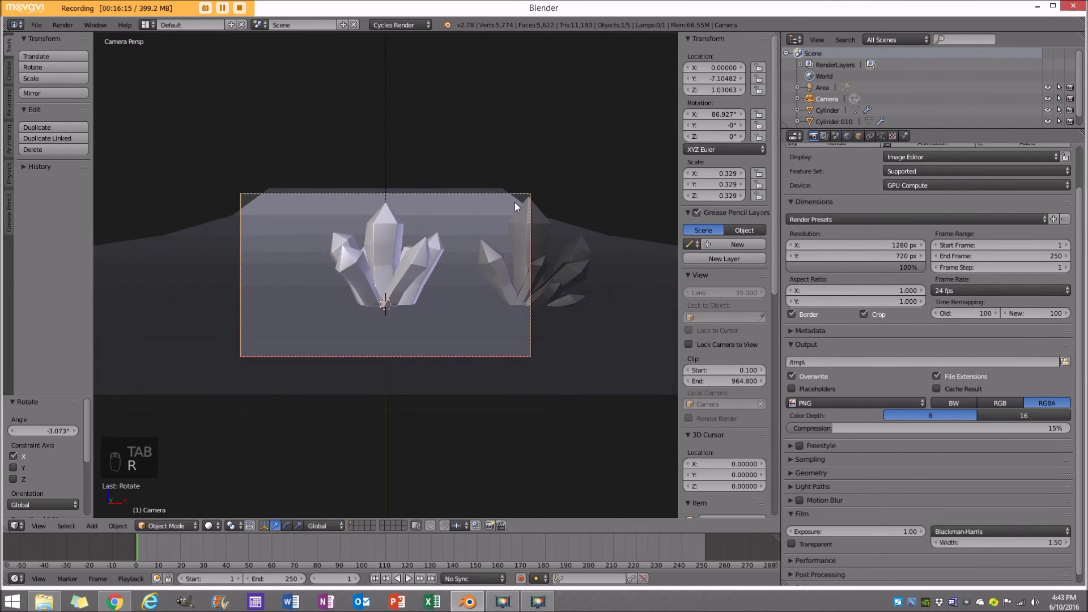
key(s)
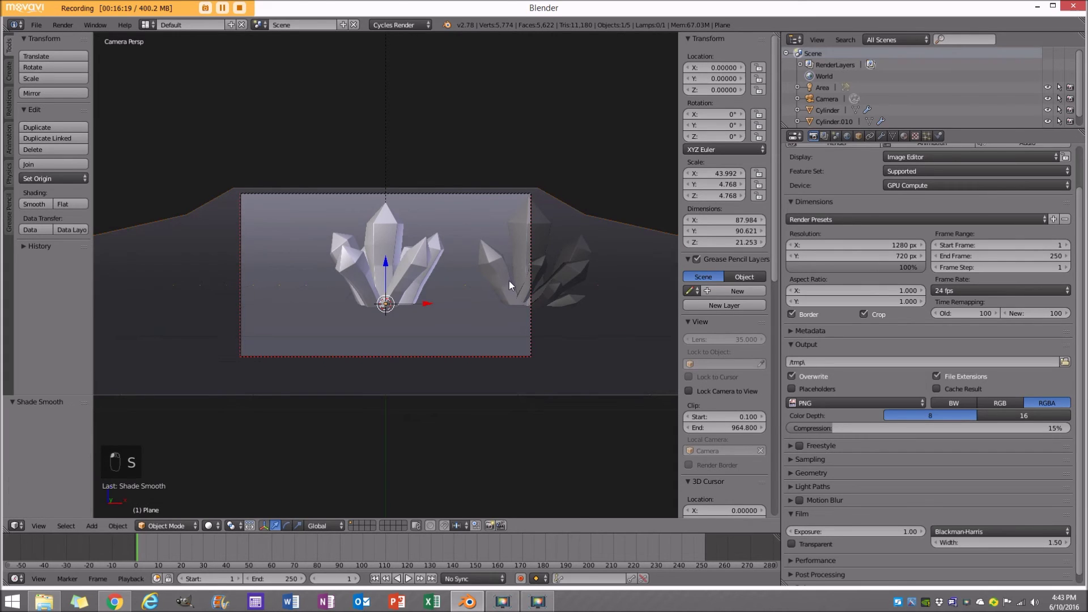
Move the left crystal cluster forward, shrink it to about 0.185 and rotate it slightly.
key(g)
key(s)
key(r)
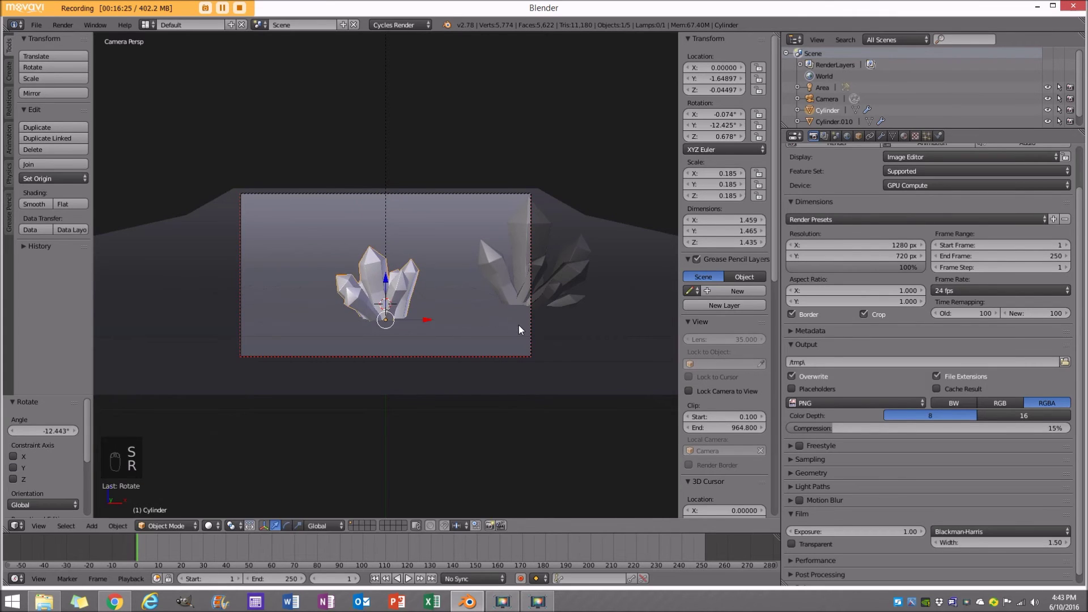
key(g)
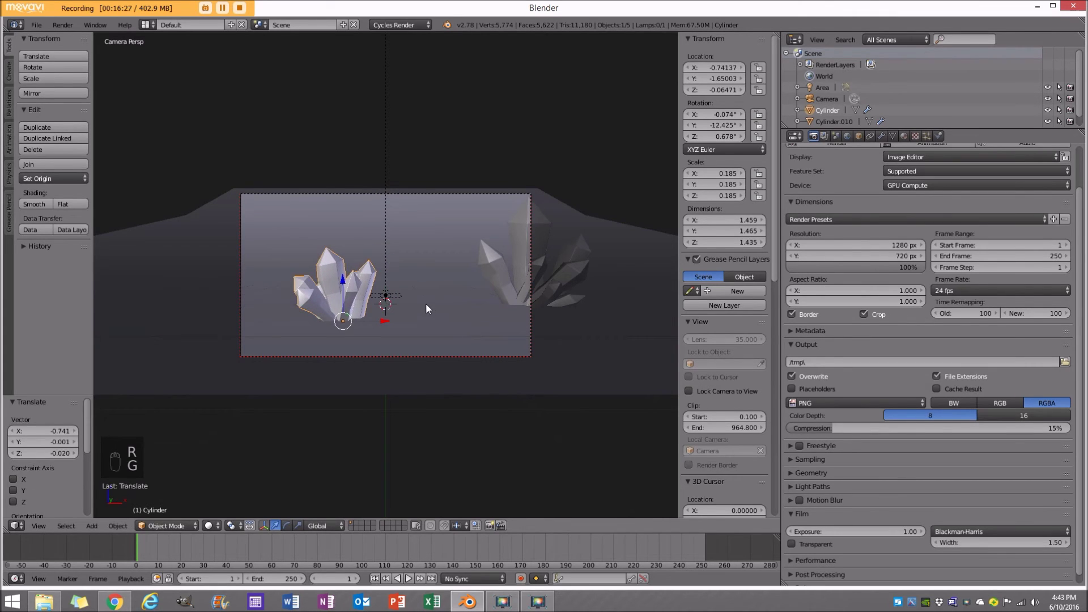
key(ctrl+z)
key(ctrl+z)
key(z)
key(z)
Move the area lamp under the left cluster, rotate it, and check in rendered preview.
key(g)
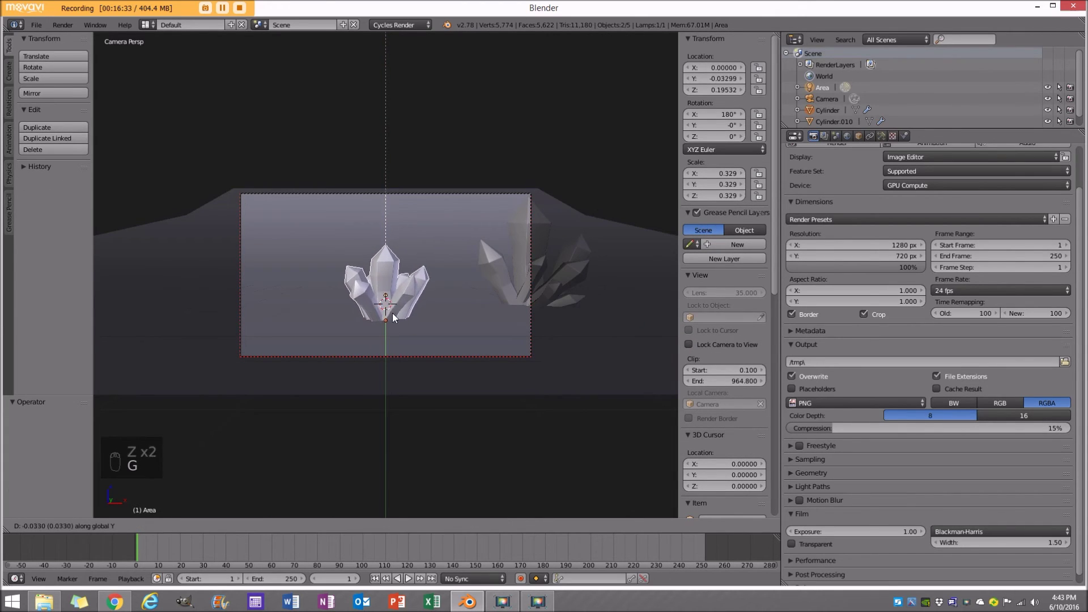
key(g)
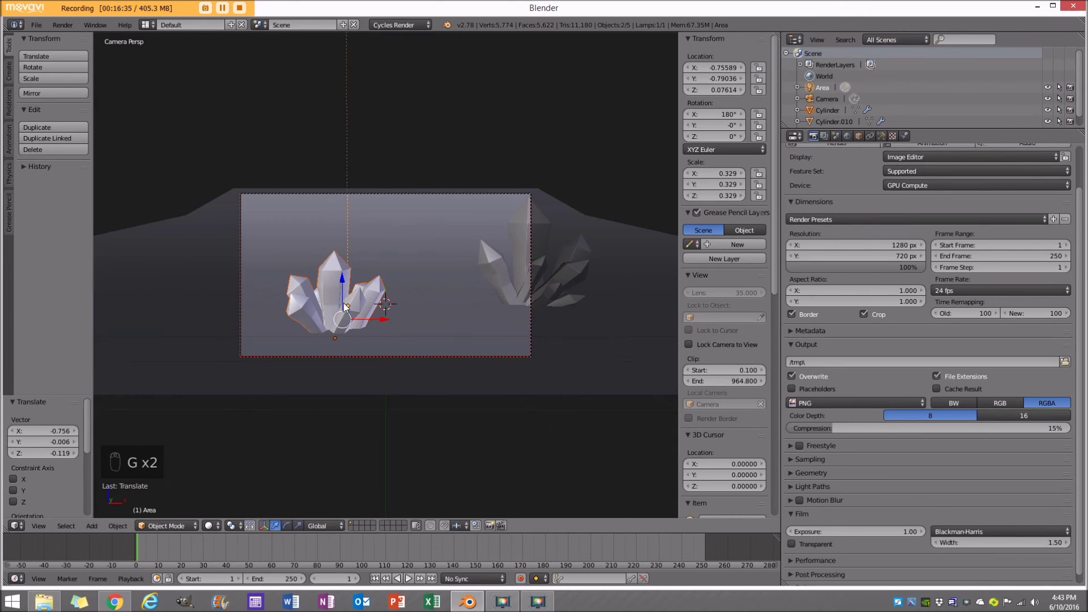
key(r)
key(shift+z)
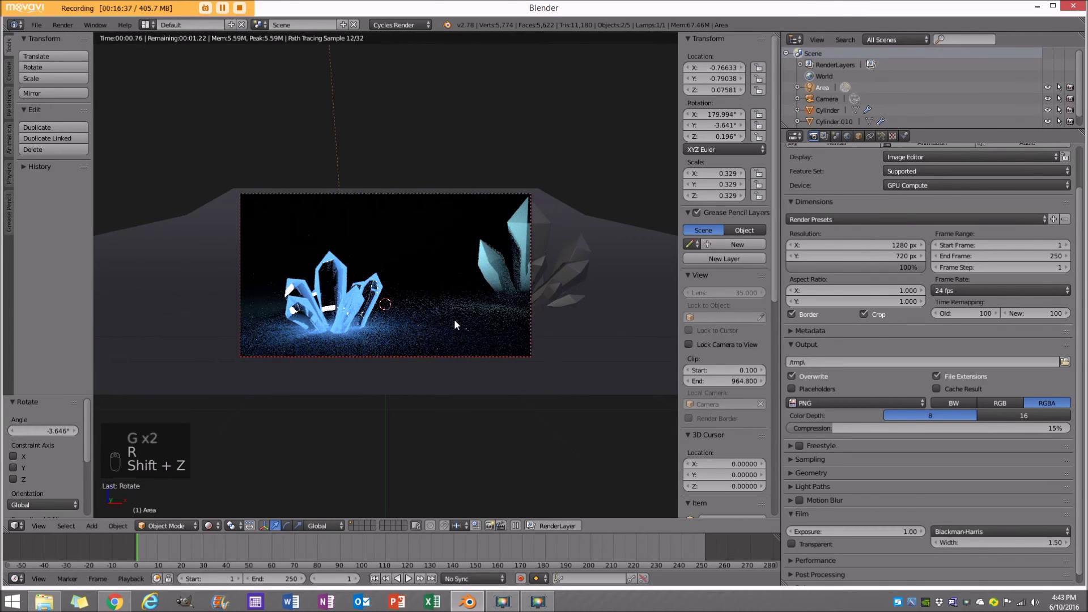
key(z)
Bring the second cluster closer at X about 1.17 tilted −5°, then angle the lamp toward the crystals.
key(z)
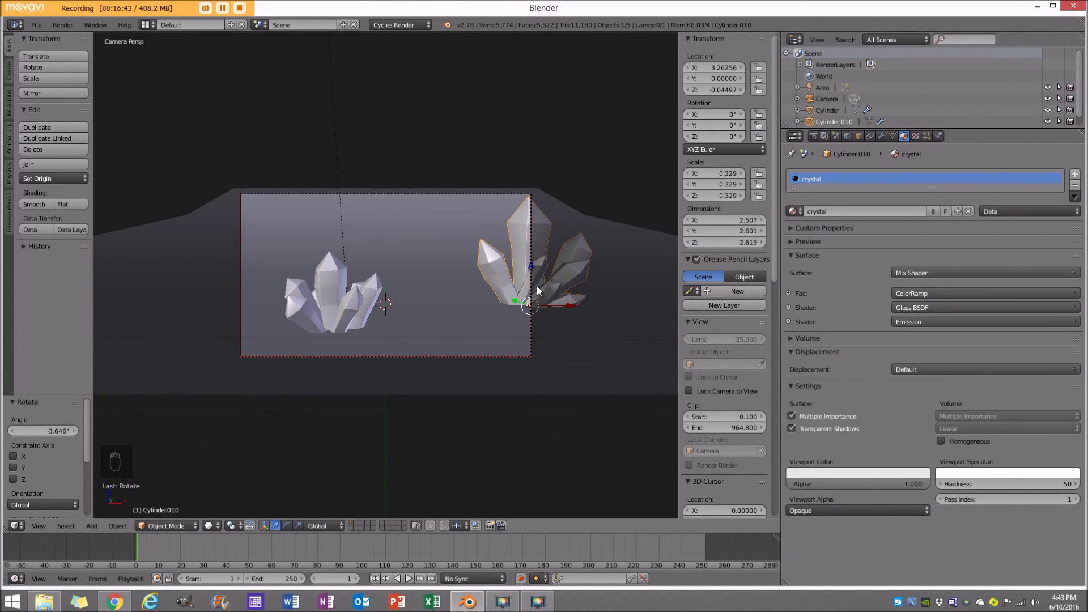
key(g)
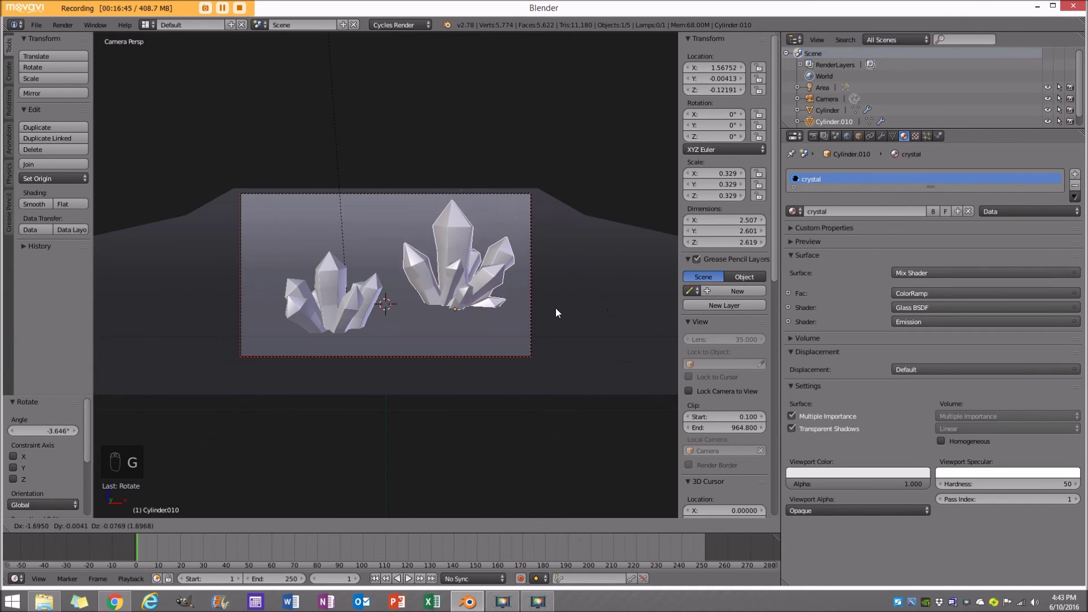
key(shift+z)
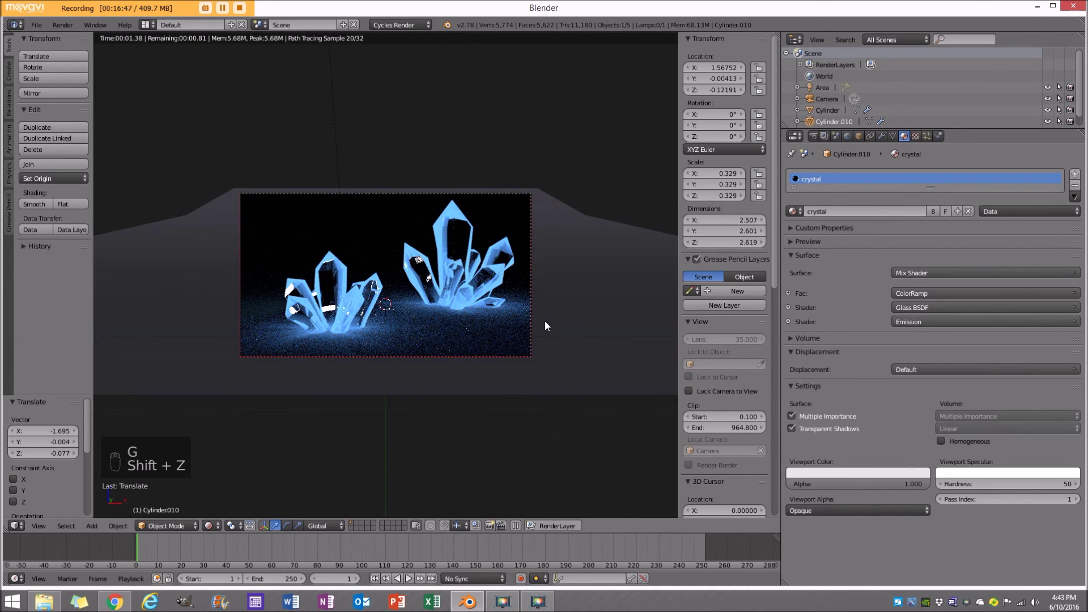
key(z)
key(z)
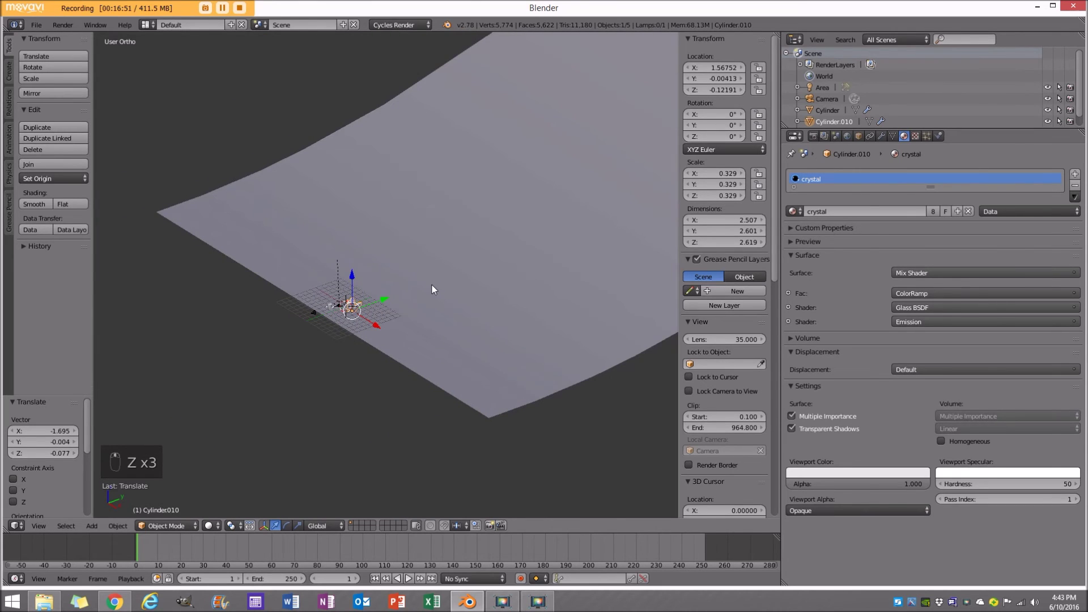
key(KP_0)
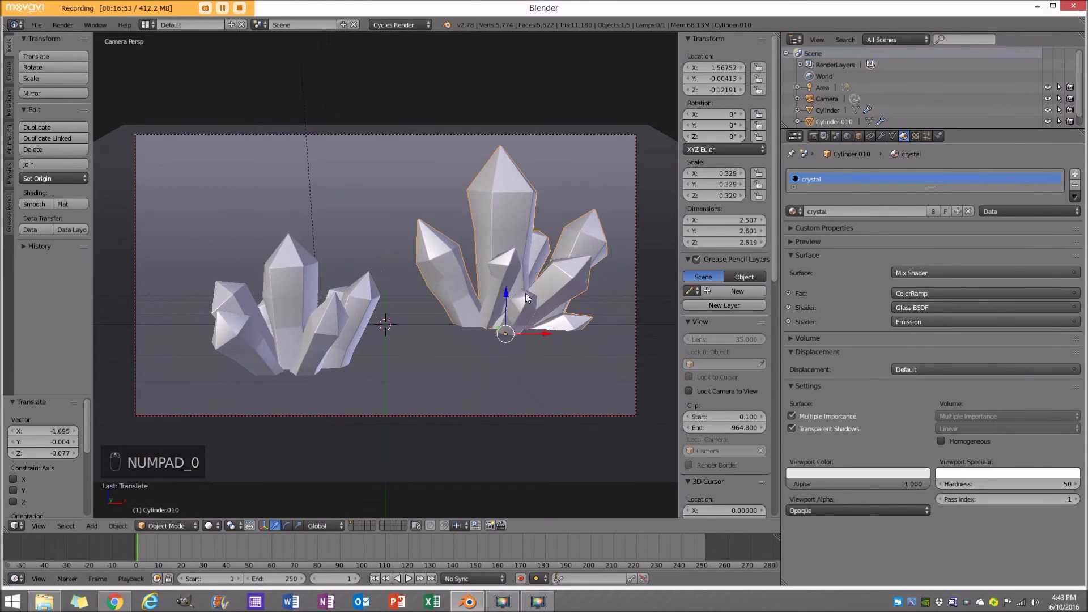
key(g)
key(r)
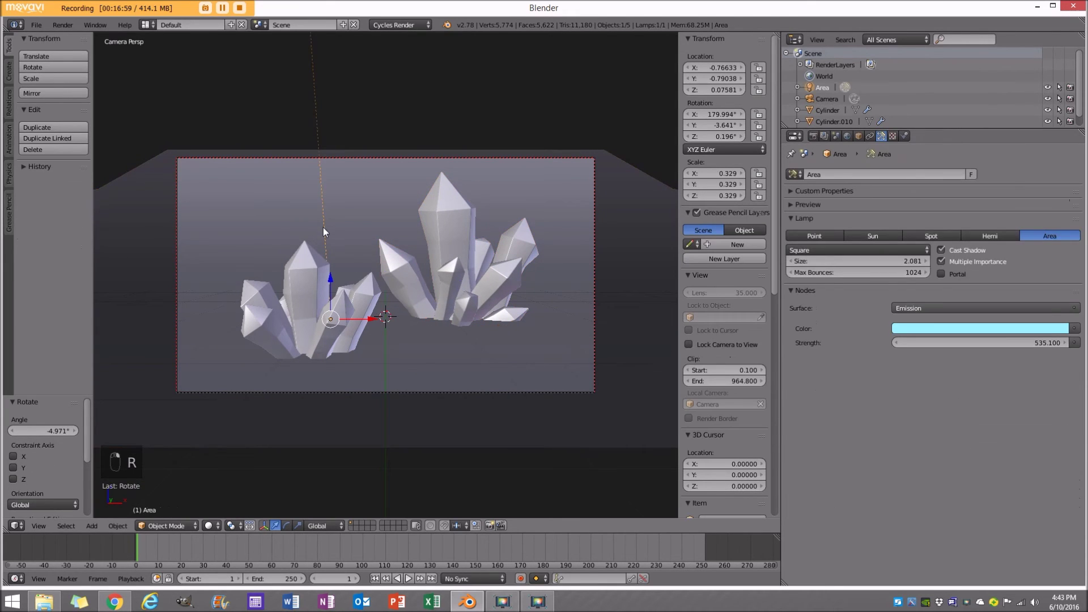
Duplicate the area lamp and a crystal cluster, repositioning the copies and undoing a stray deletion.
key(shift+d)
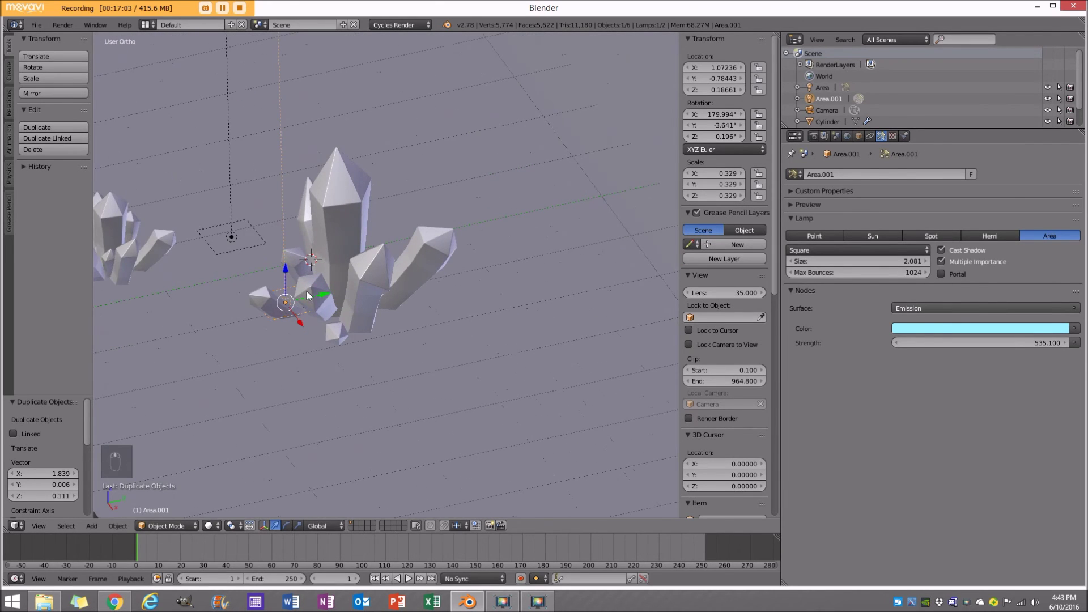
drag(341, 299, 359, 294)
middle_click(358, 293)
key(KP_0)
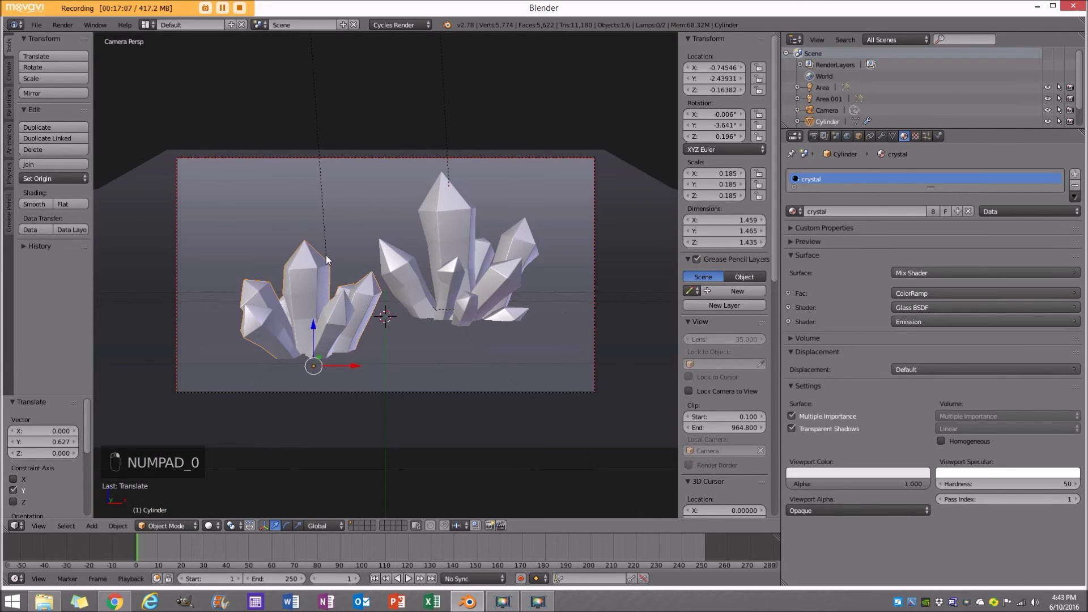
key(shift+d)
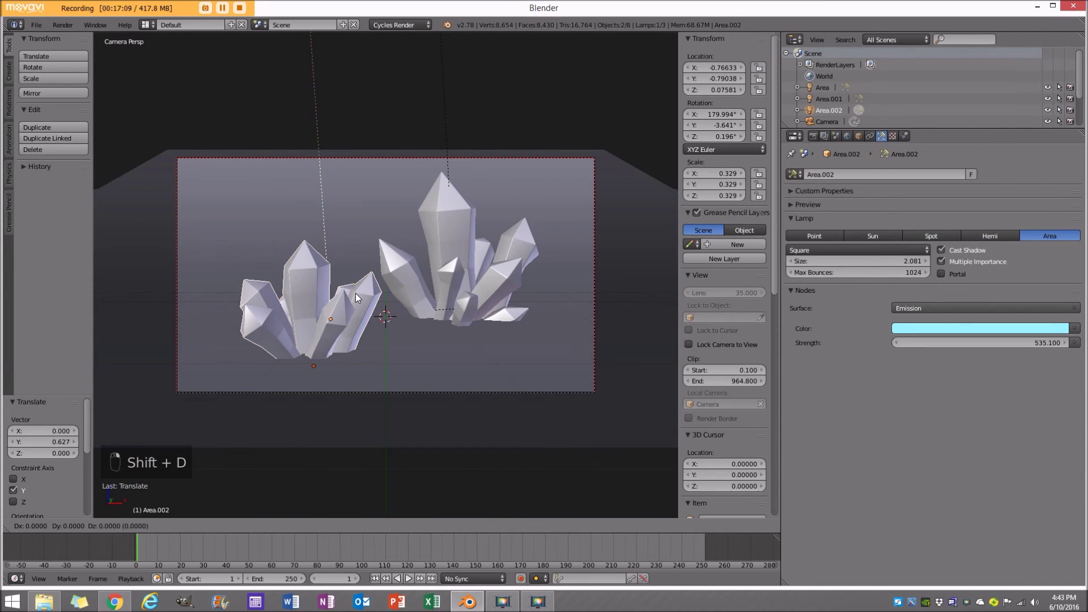
key(y)
key(g)
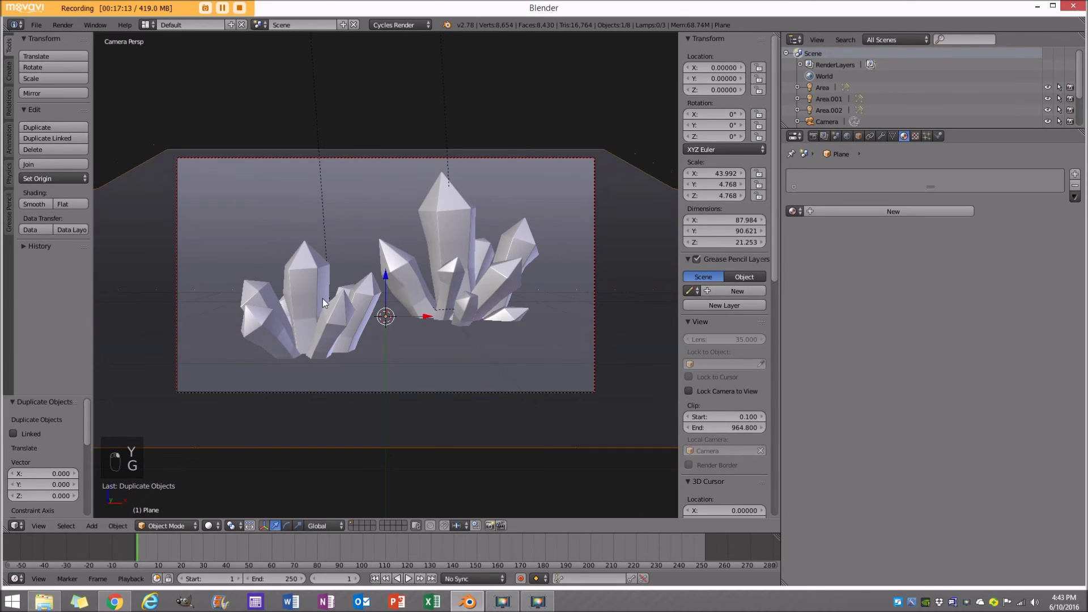
key(x)
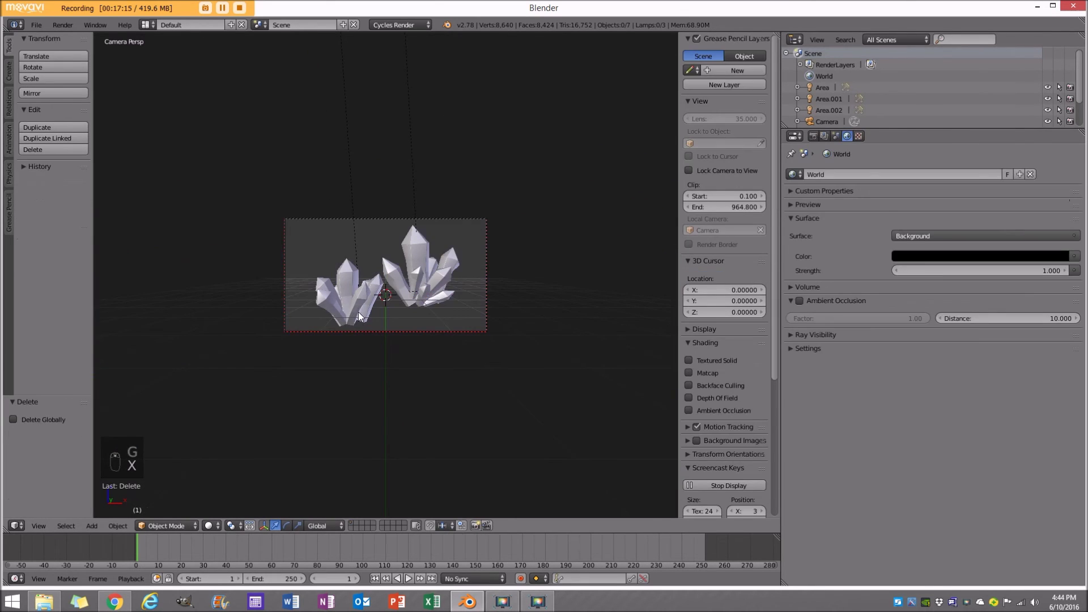
key(ctrl+z)
key(z)
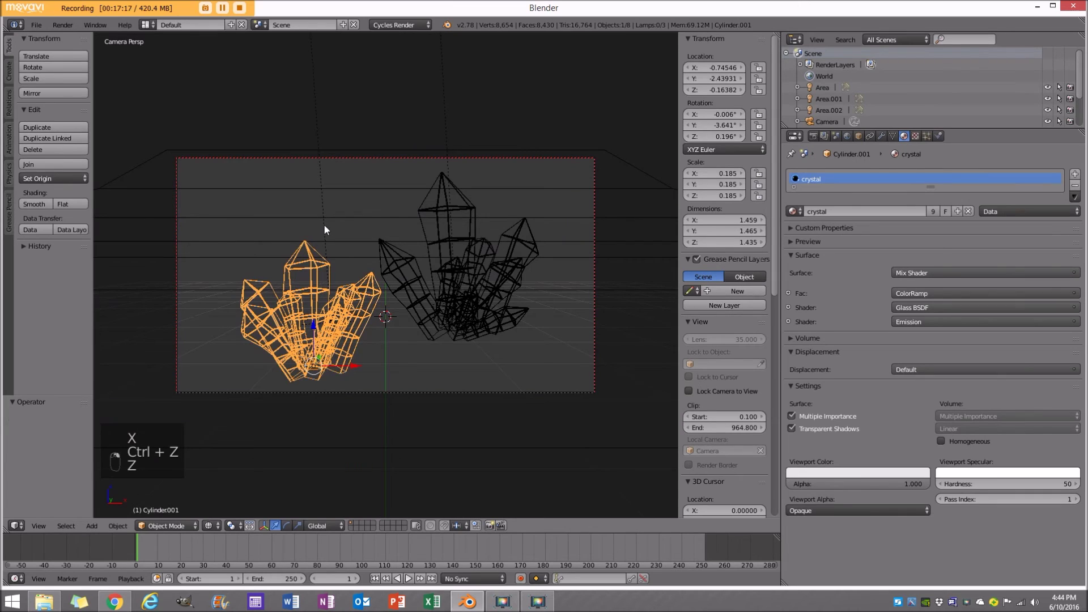
Duplicate a small third cluster with a lamp behind the others at Y about 5.07 and preview the render.
key(shift+d)
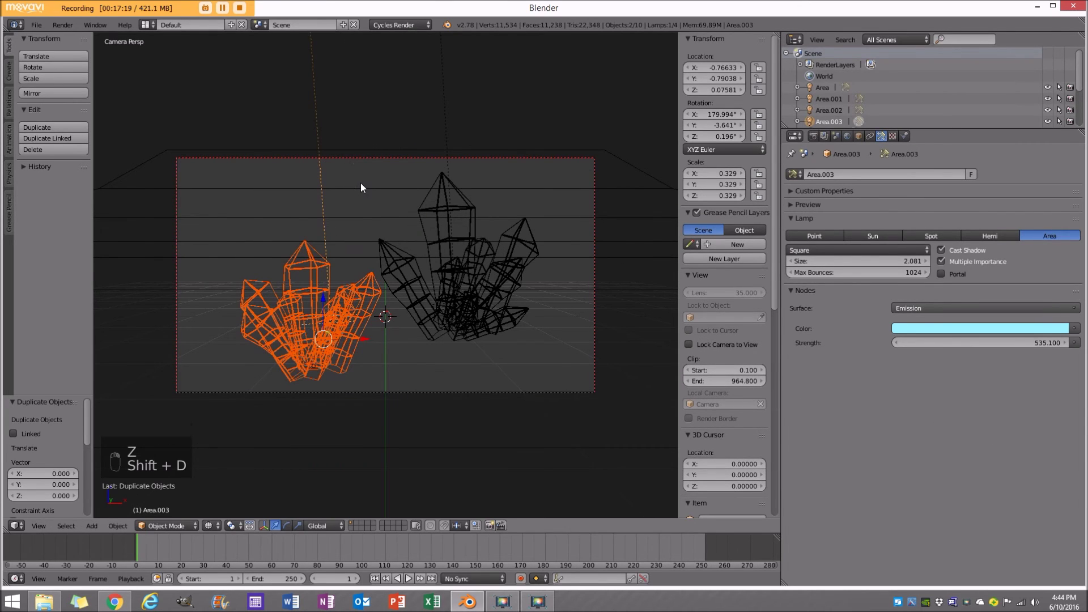
key(g)
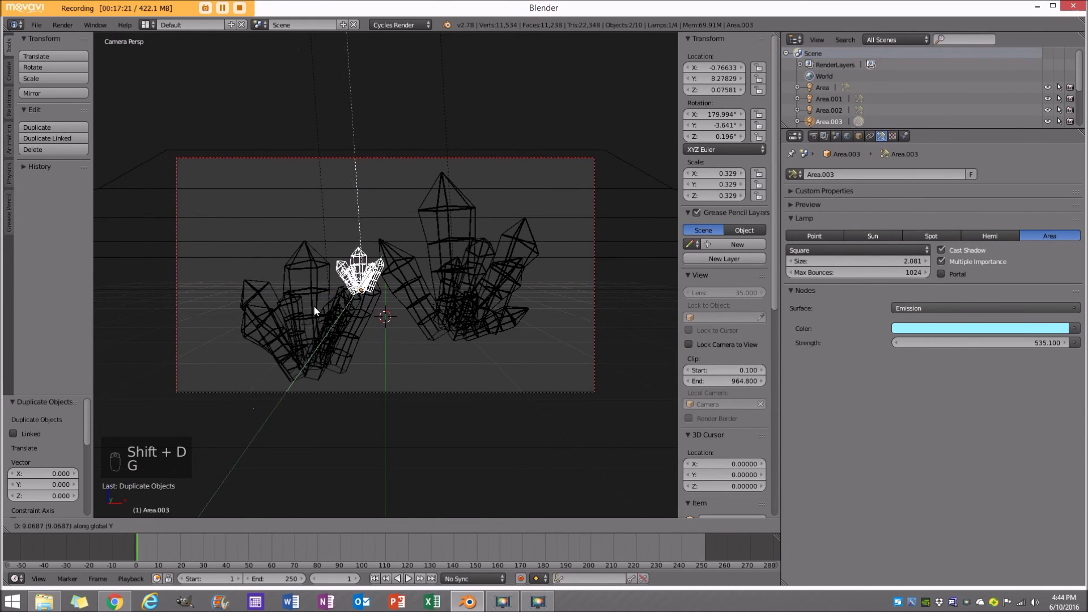
key(z)
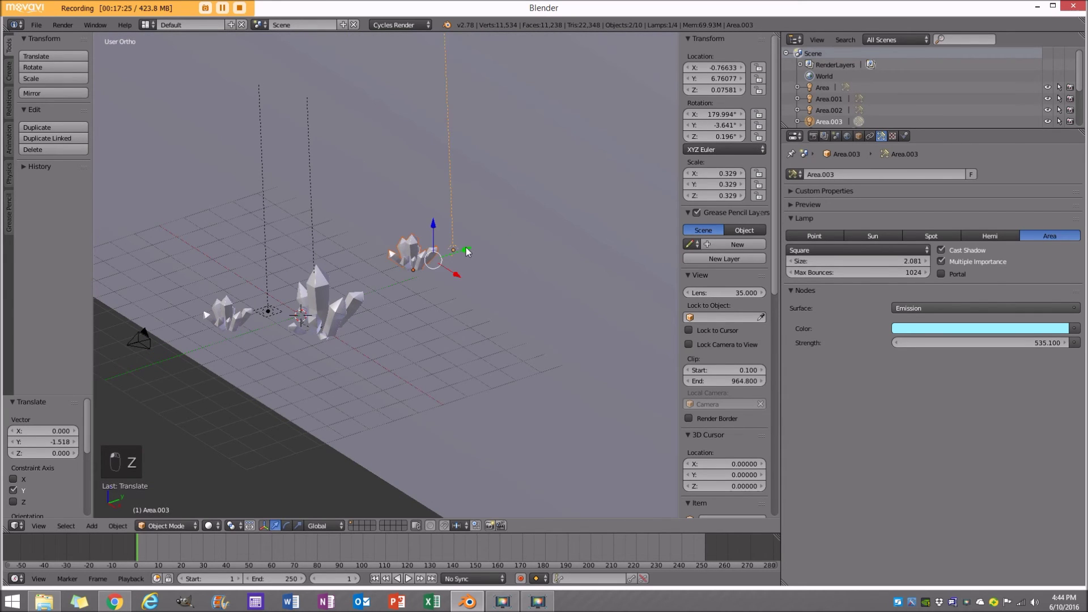
drag(457, 228, 470, 246)
key(KP_0)
key(shift+z)
key(z)
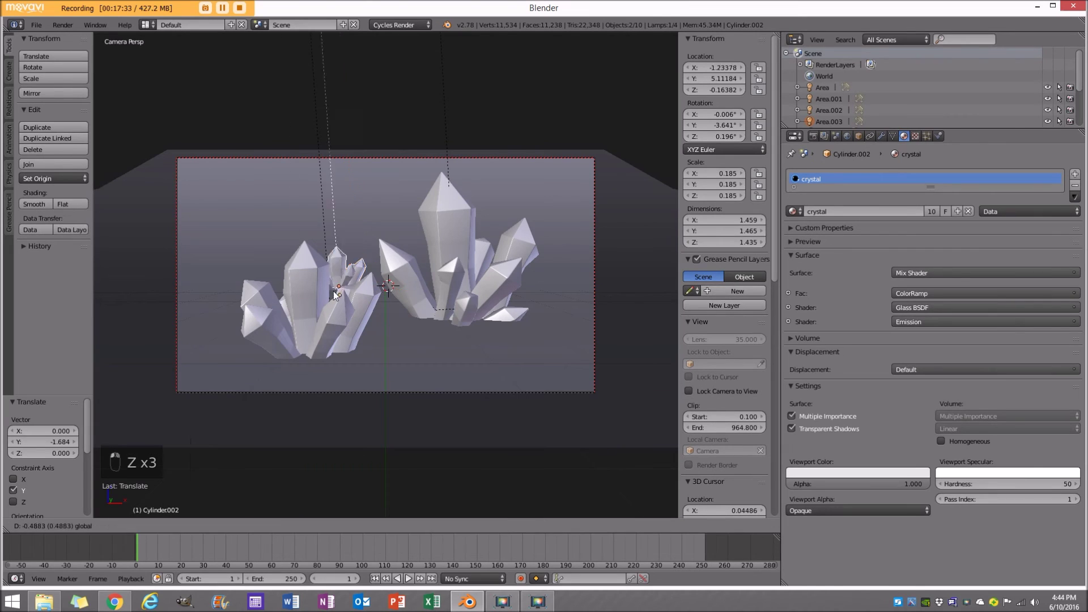
Set the backdrop plane's Diffuse BSDF colour to near black, checking repeatedly in rendered preview.
key(shift+z)
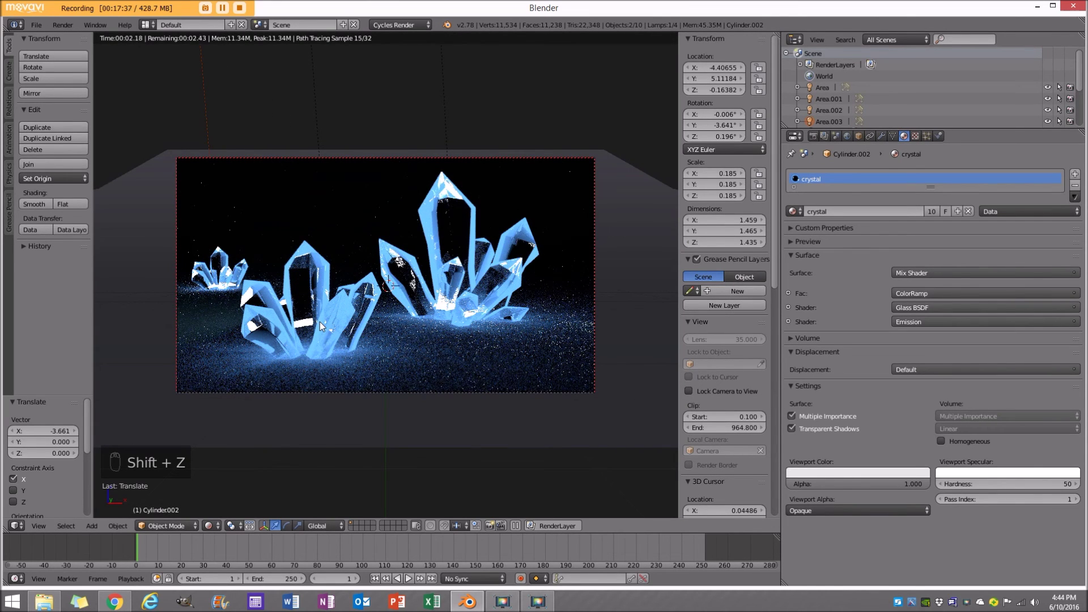
key(z)
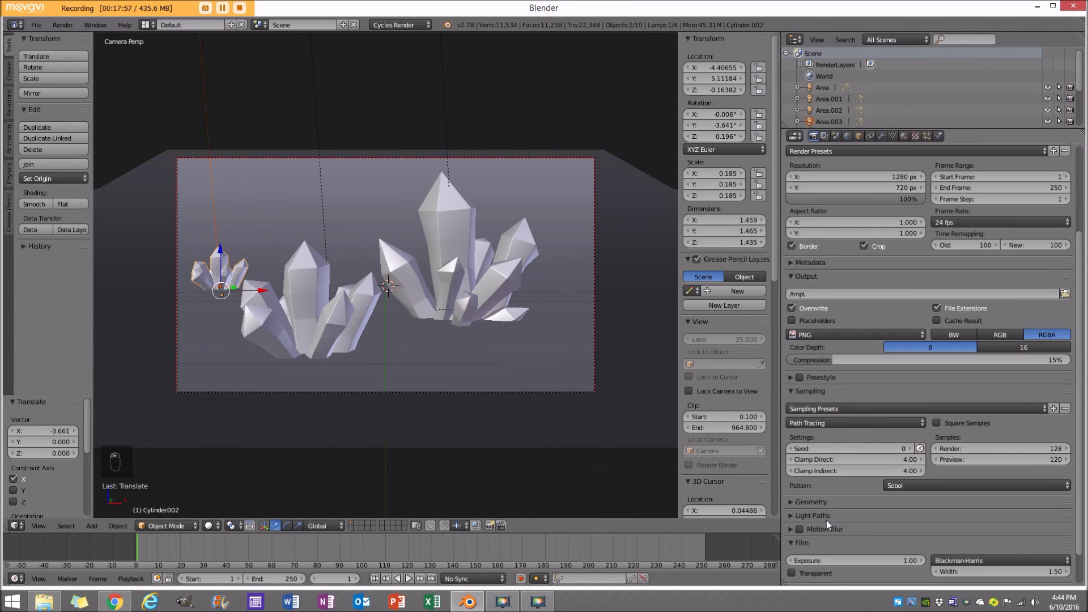
drag(807, 523, 474, 404)
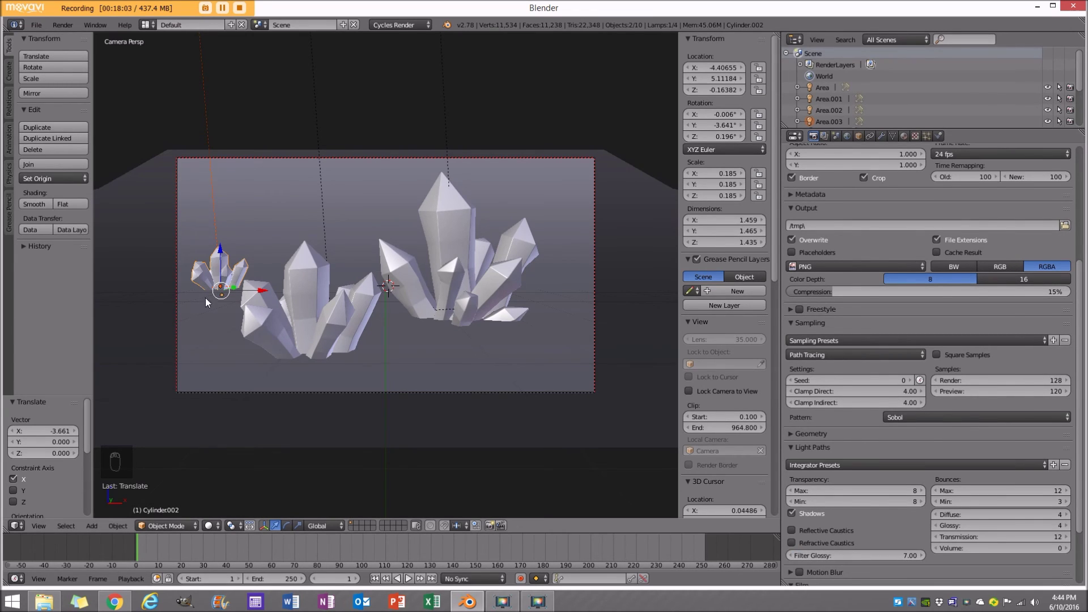
key(shift+z)
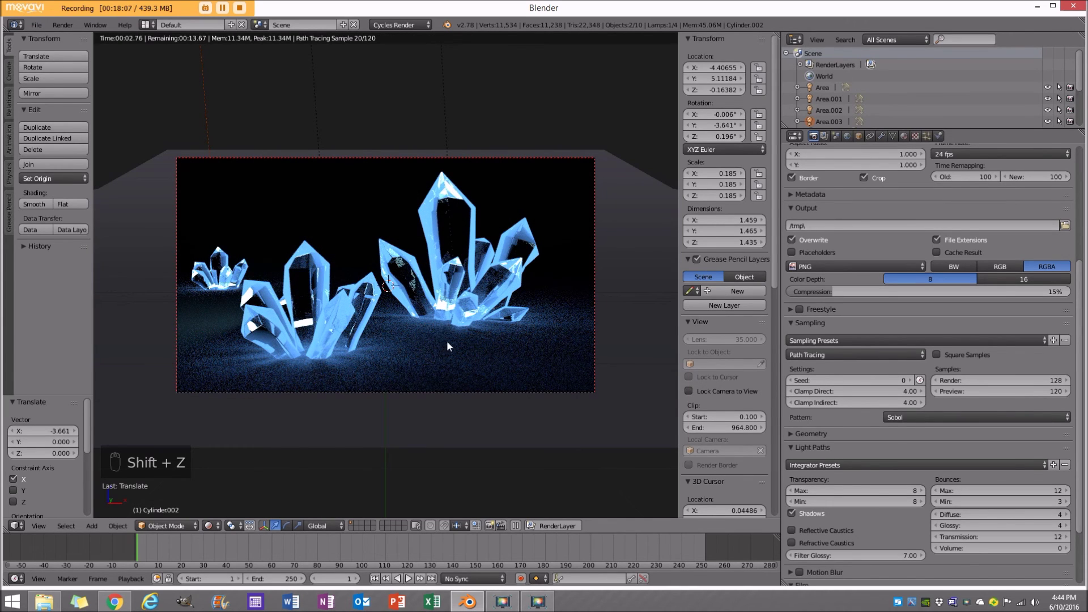
key(z)
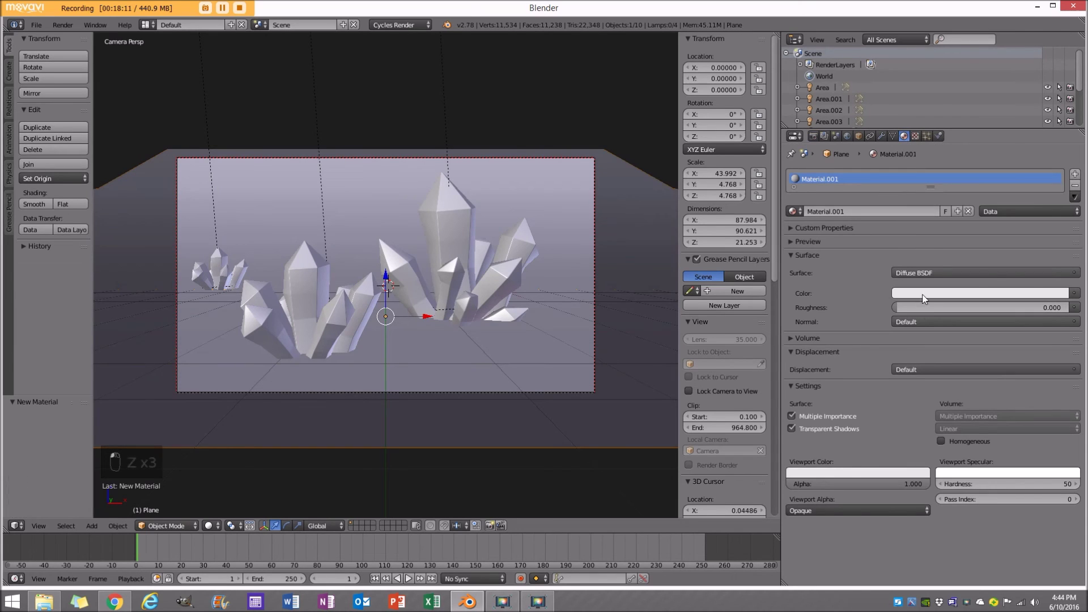
key(shift+z)
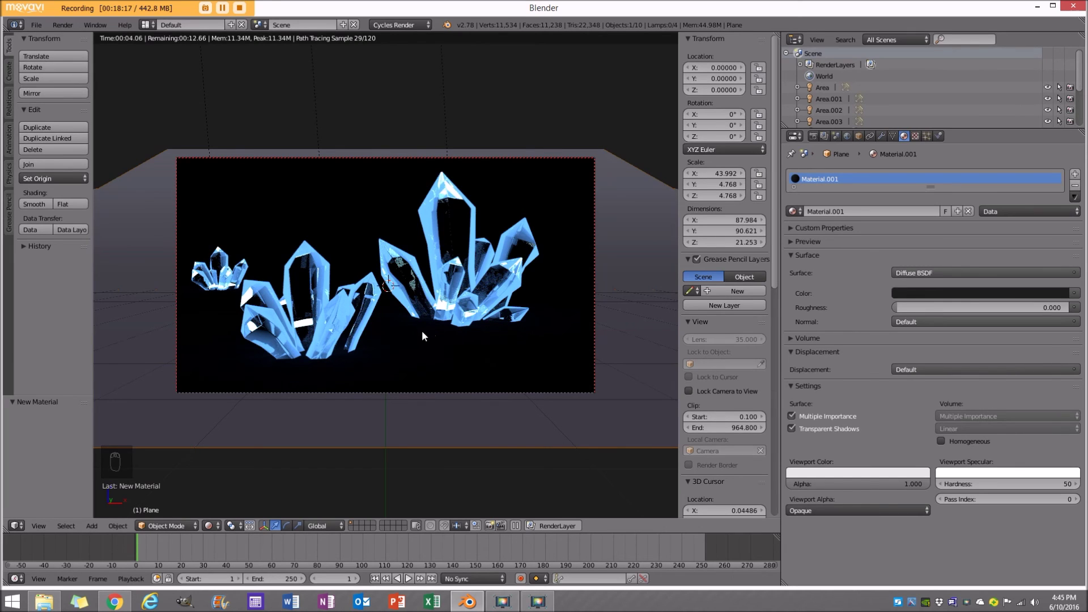
key(z)
key(z)
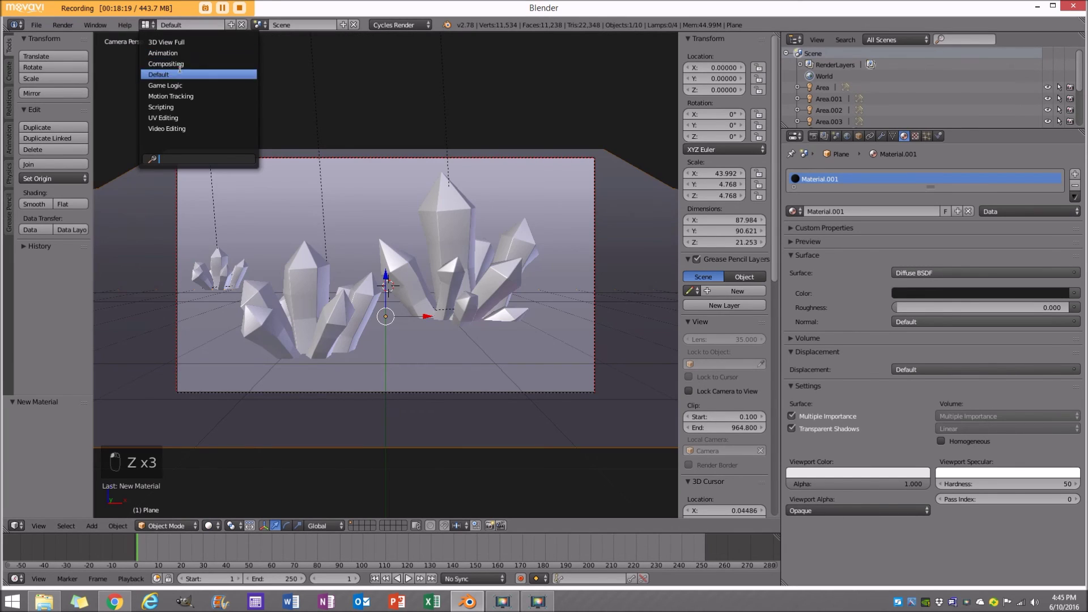
Mix a white Glossy BSDF, roughness 0.592, into the backdrop's black diffuse via a Mix Shader.
drag(197, 64, 627, 478)
click(198, 64)
drag(631, 457, 164, 345)
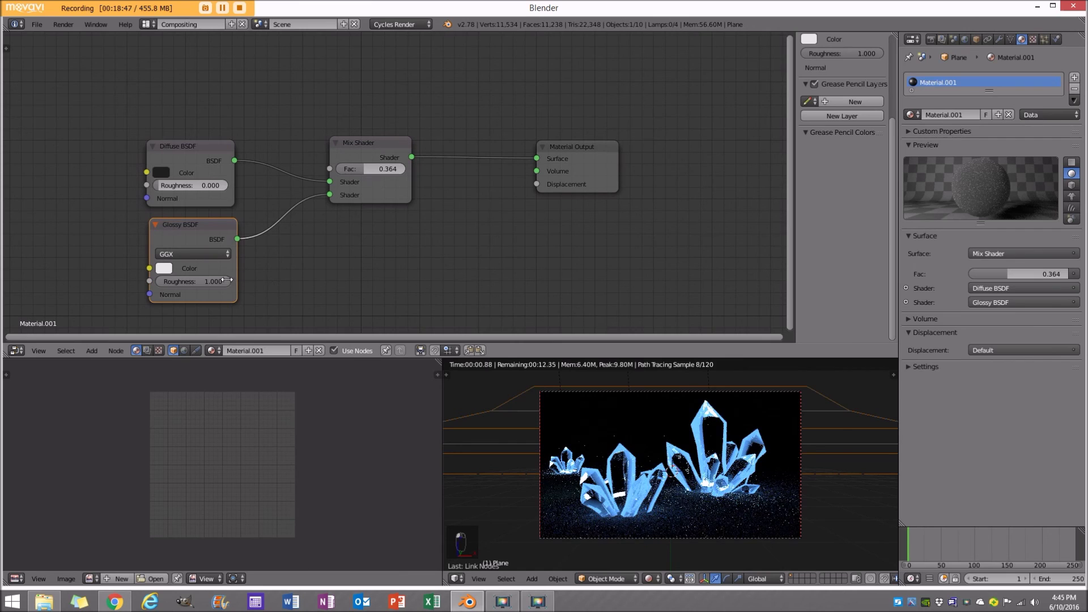
click(210, 284)
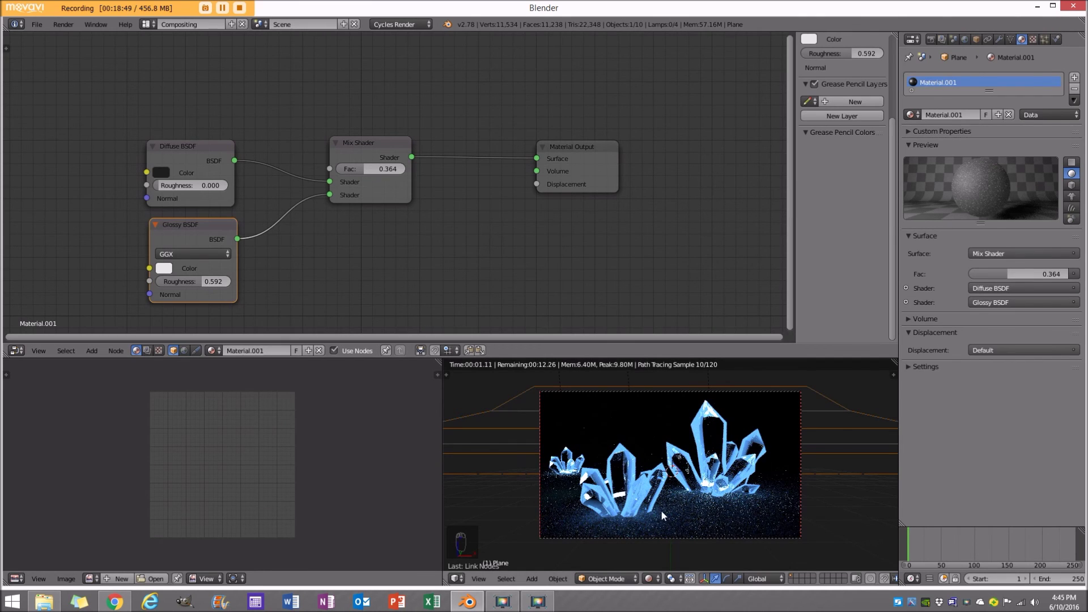